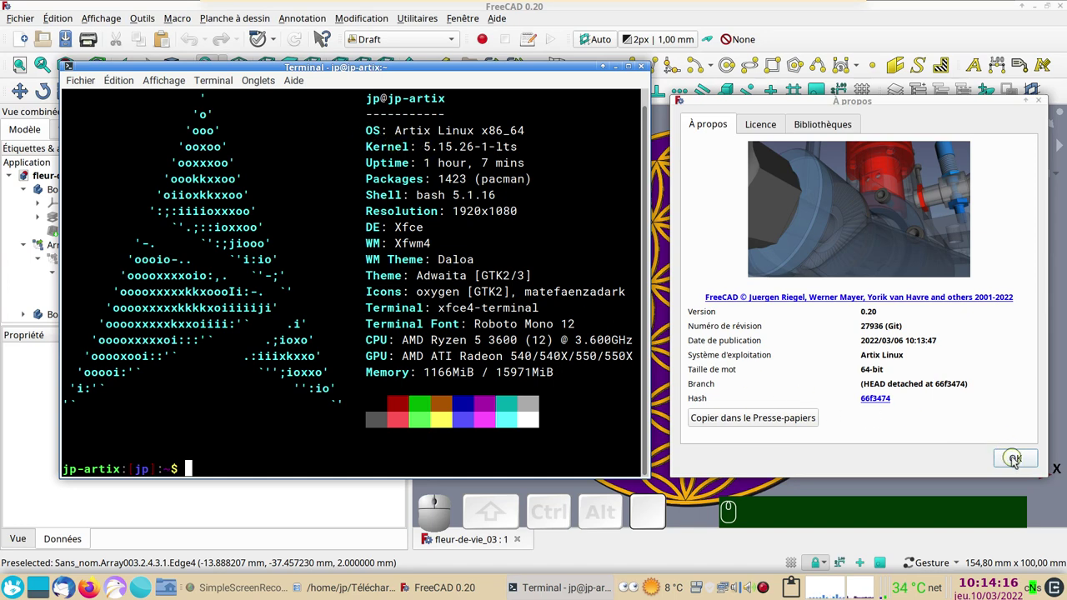
Dismiss the About FreeCAD dialog to reveal the finished fleur-de-vie_03 model.
{"action": "left_click", "coordinate": [1017, 461]}
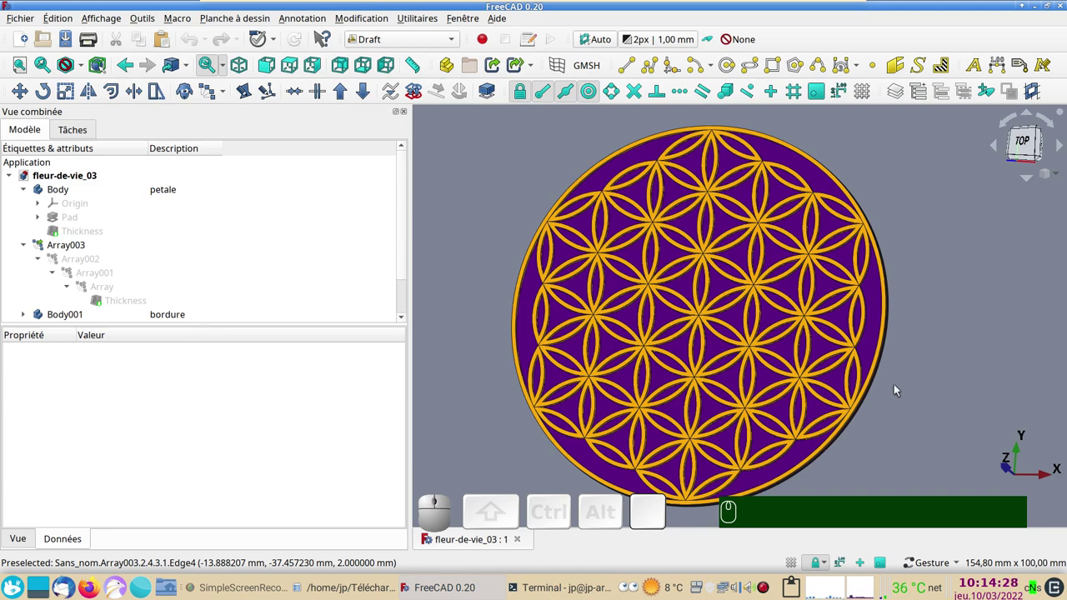
{"action": "left_click_drag", "start_coordinate": [903, 393], "coordinate": [921, 392]}
{"action": "scroll", "scroll_direction": "down", "scroll_amount": 3}
{"action": "scroll", "scroll_direction": "up", "scroll_amount": 3}
{"action": "left_click_drag", "start_coordinate": [922, 383], "coordinate": [902, 353]}
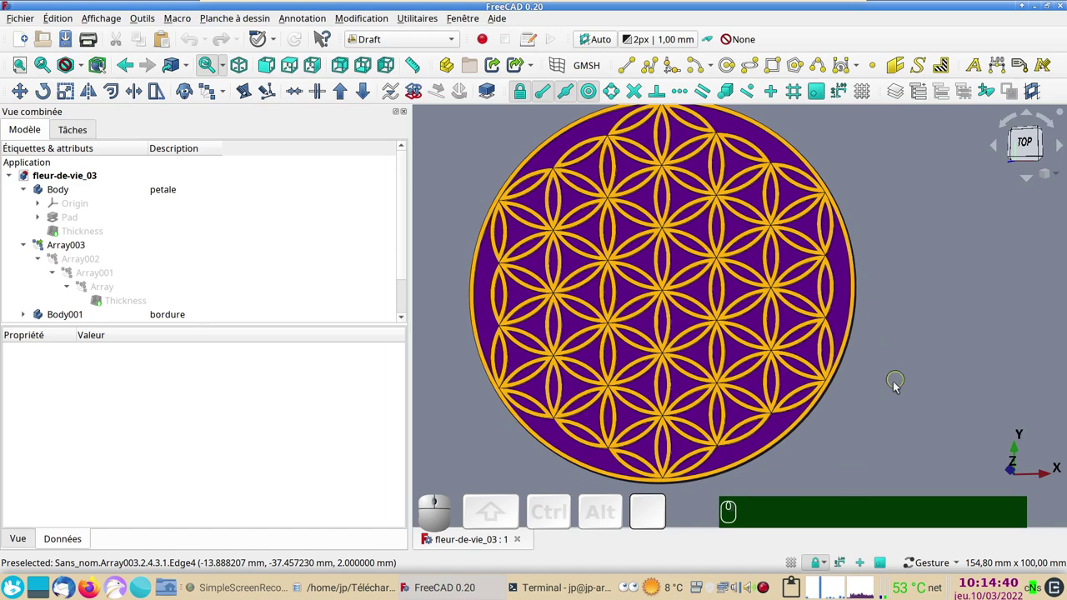
{"action": "scroll", "scroll_direction": "down", "scroll_amount": 3}
{"action": "left_click_drag", "start_coordinate": [933, 394], "coordinate": [914, 385]}
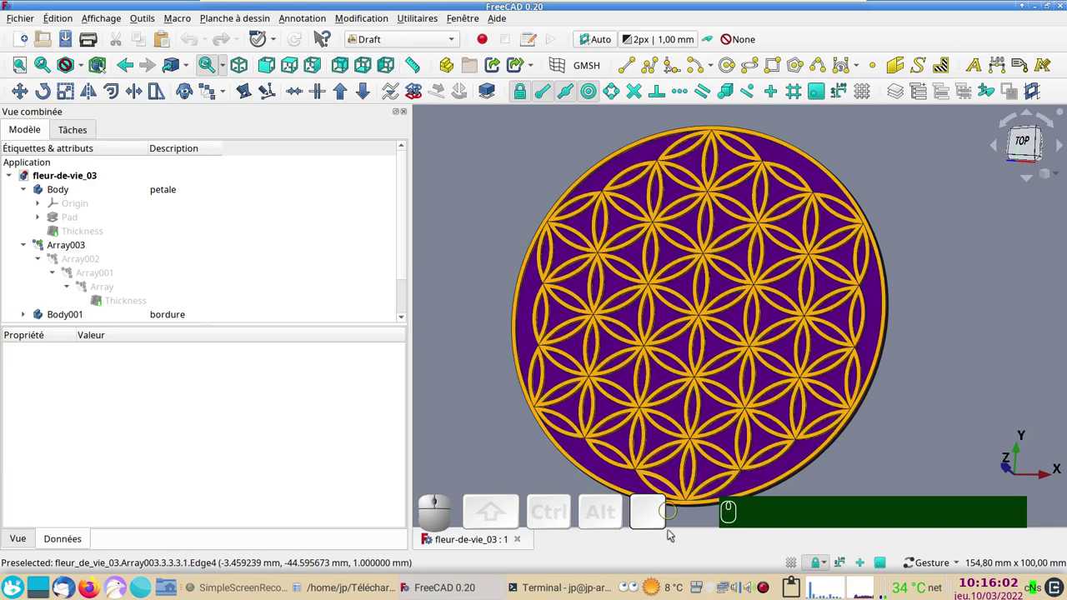
Close the old document, start a new one and switch to the Part Design workbench.
{"action": "left_click", "coordinate": [523, 545]}
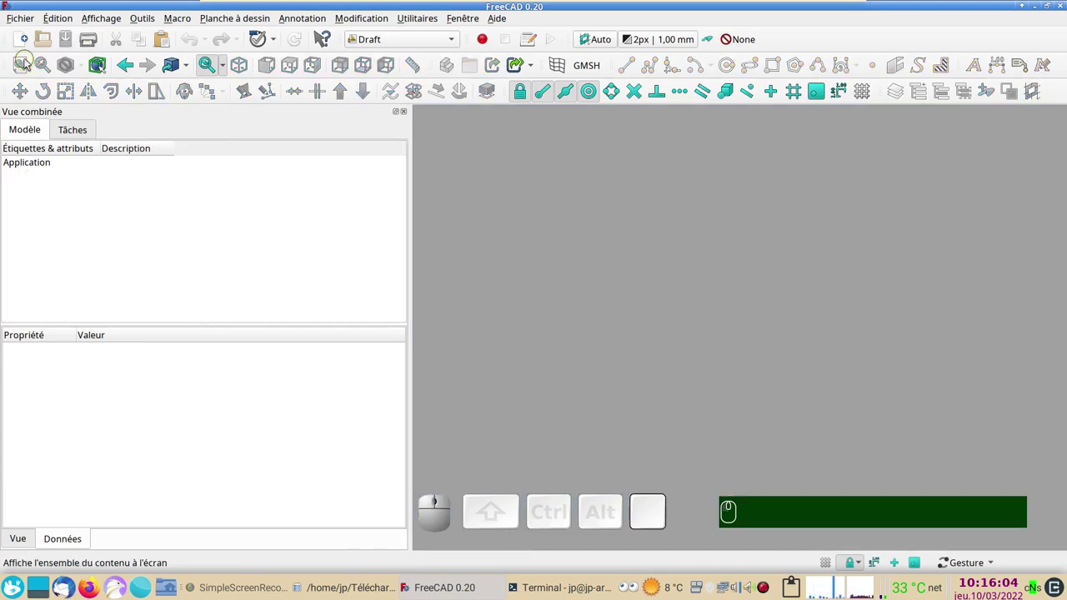
{"action": "left_click", "coordinate": [29, 42]}
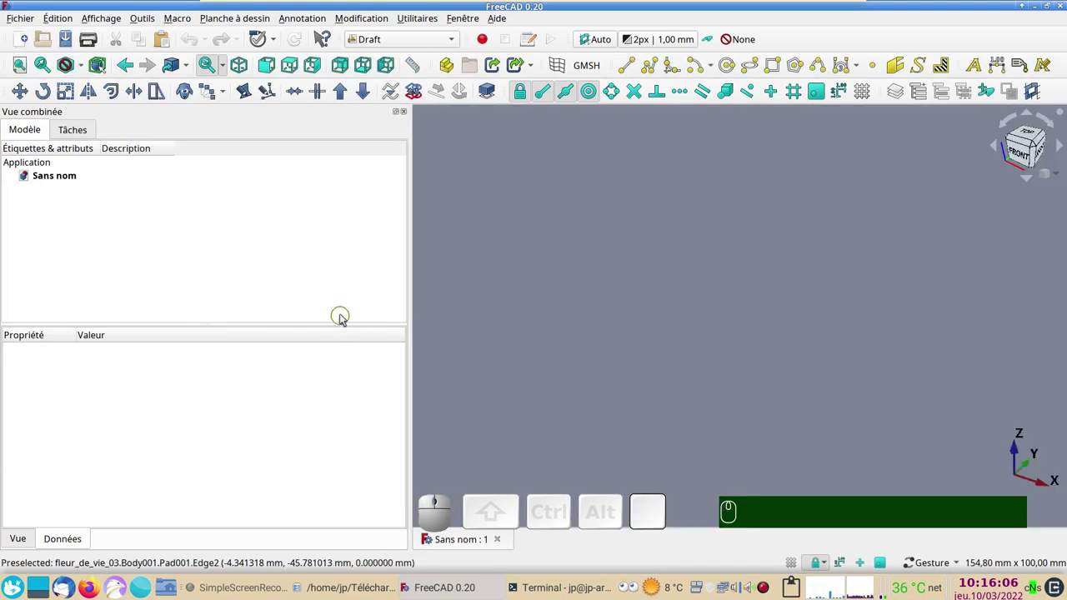
{"action": "left_click", "coordinate": [402, 44]}
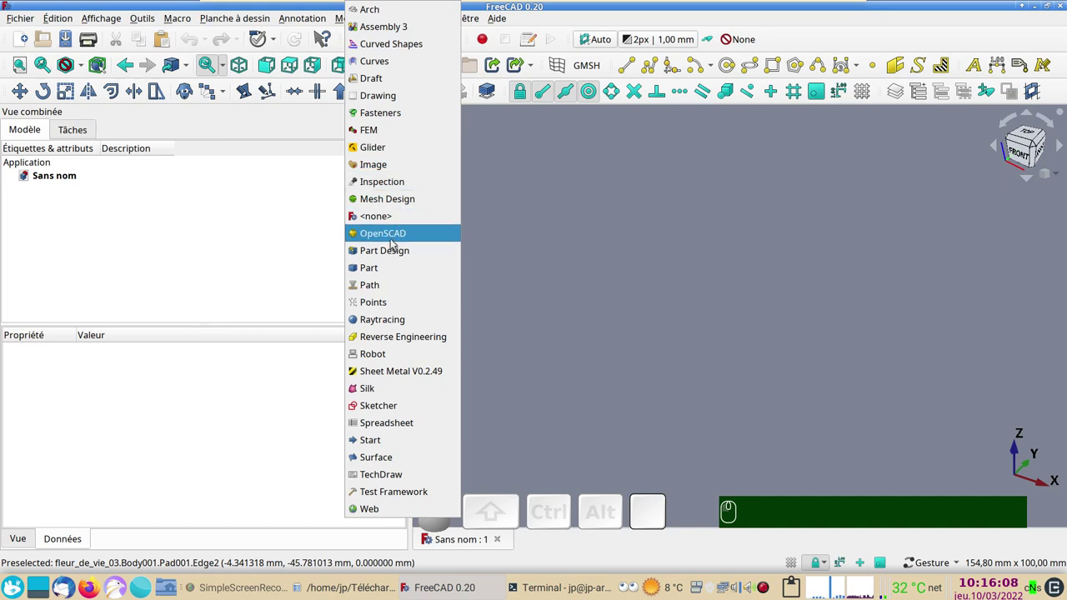
{"action": "left_click", "coordinate": [395, 249]}
Create a new Body and give it the description 'petale'.
{"action": "left_click", "coordinate": [28, 135]}
{"action": "left_click", "coordinate": [137, 99]}
{"action": "left_click", "coordinate": [127, 191]}
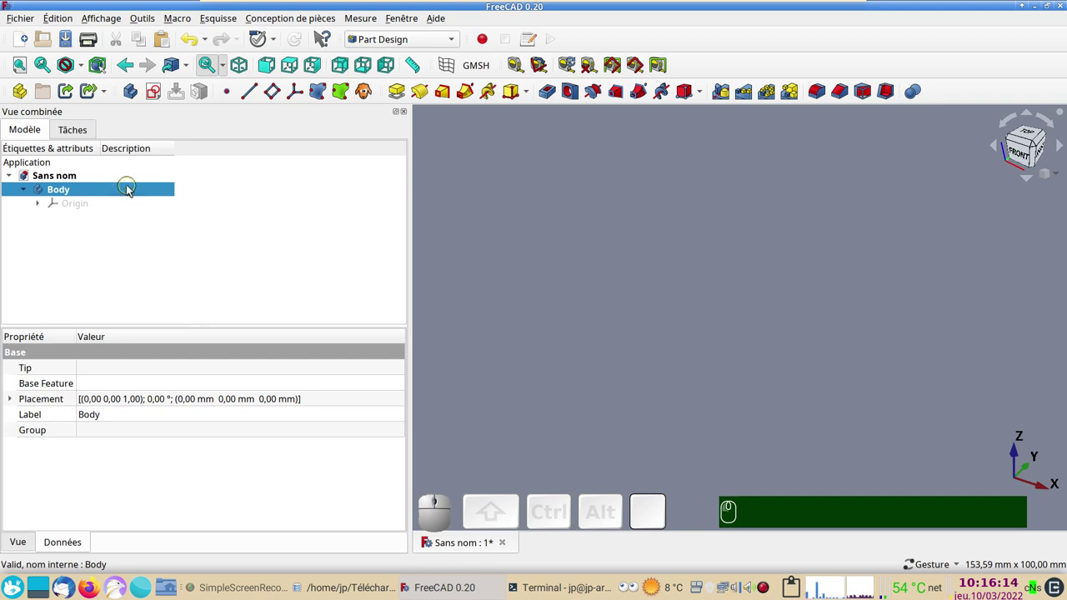
{"action": "left_click", "coordinate": [133, 190]}
{"action": "key", "text": "F2"}
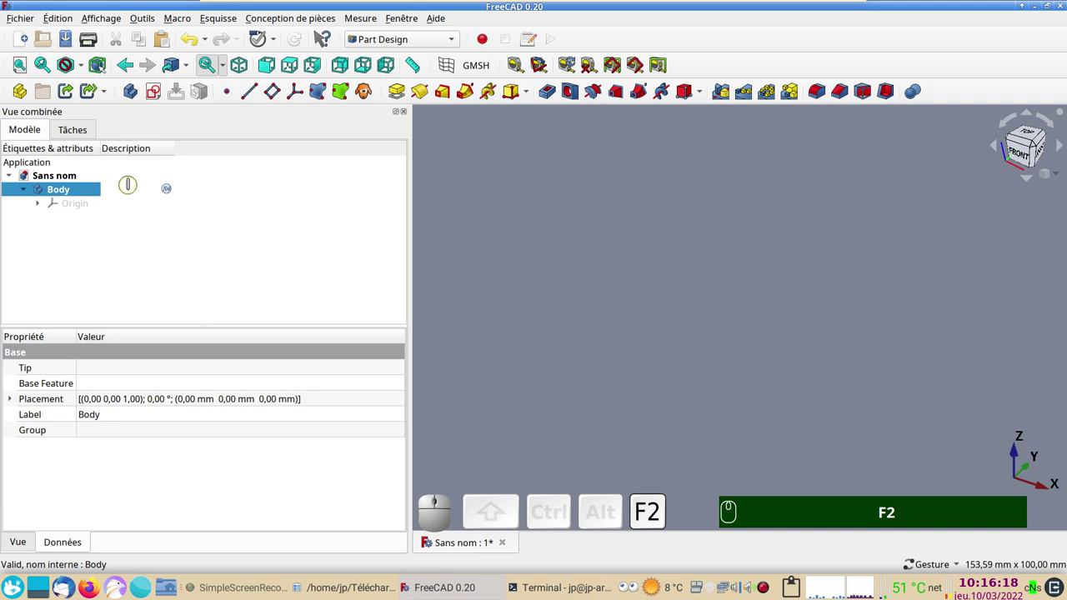
{"action": "type", "text": "peta"}
{"action": "type", "text": "le"}
{"action": "key", "text": "Return"}
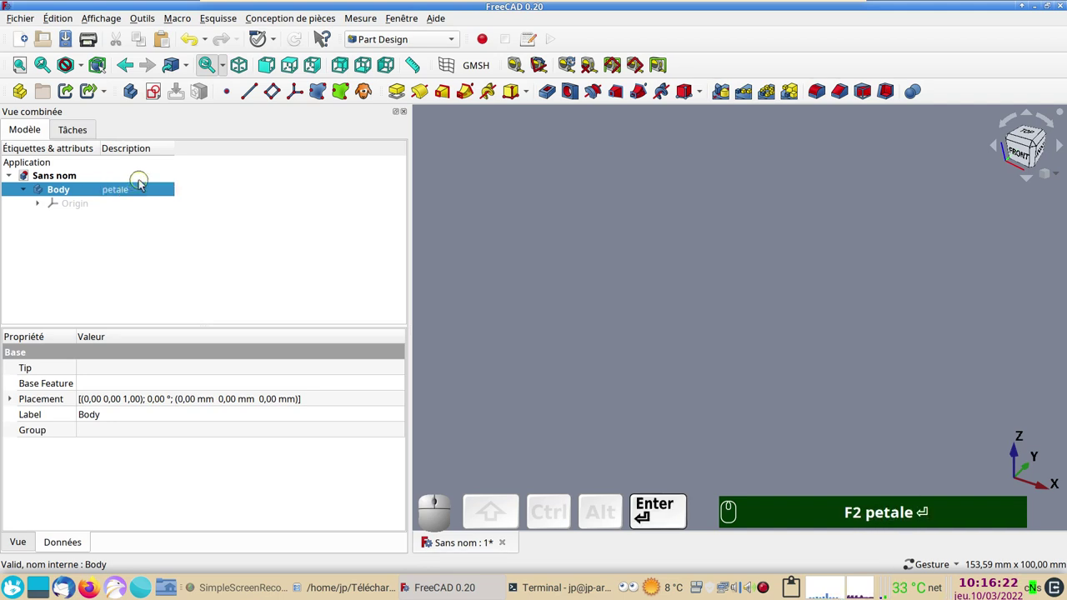
Start a new sketch on the XY plane in construction mode.
{"action": "left_click", "coordinate": [153, 97]}
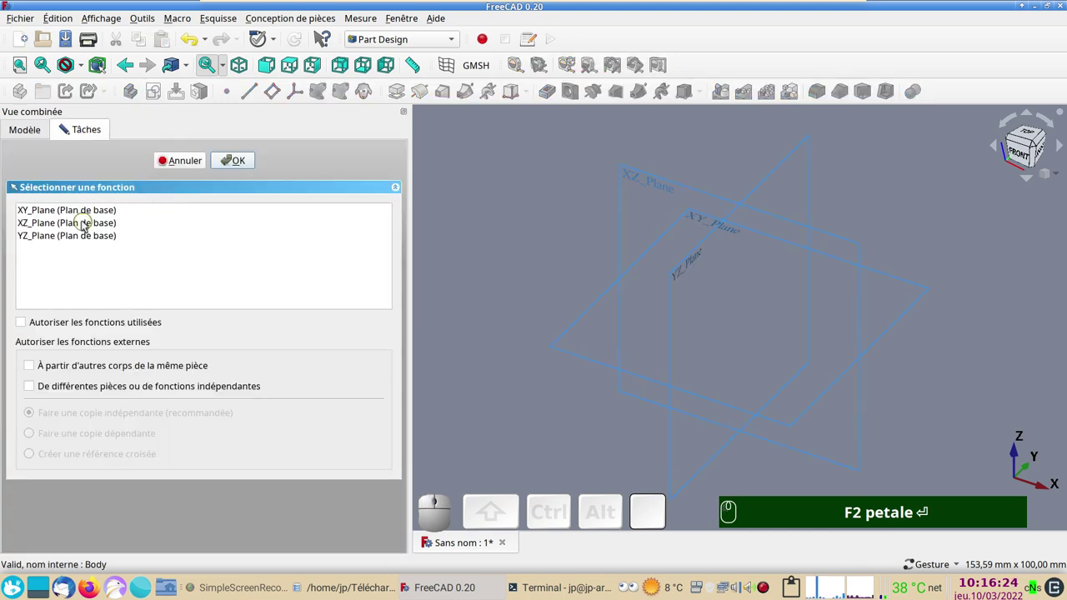
{"action": "left_click", "coordinate": [73, 213]}
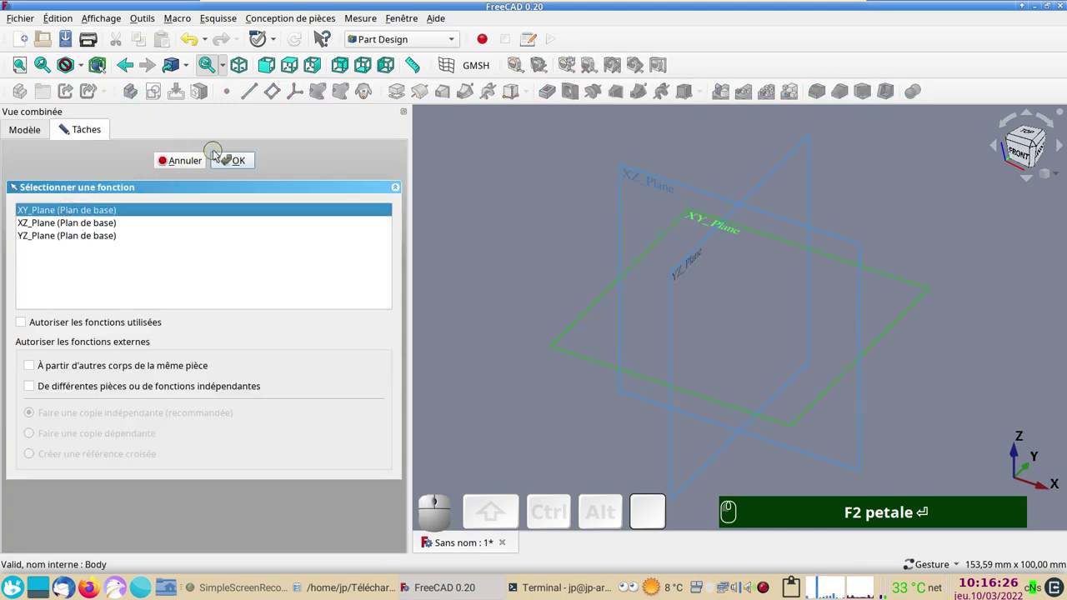
{"action": "left_click", "coordinate": [231, 161]}
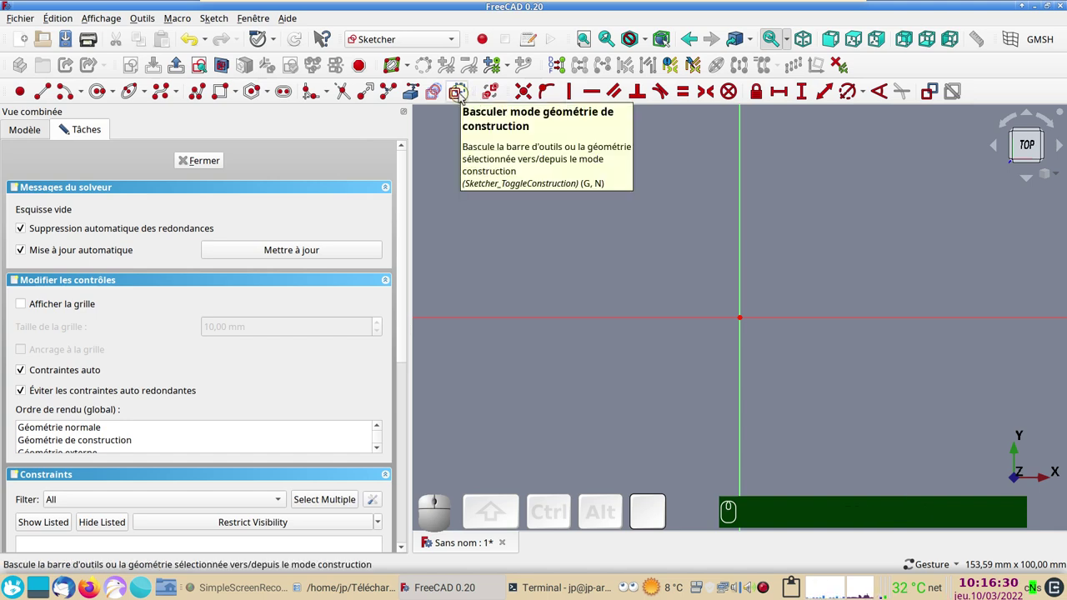
{"action": "left_click", "coordinate": [464, 98]}
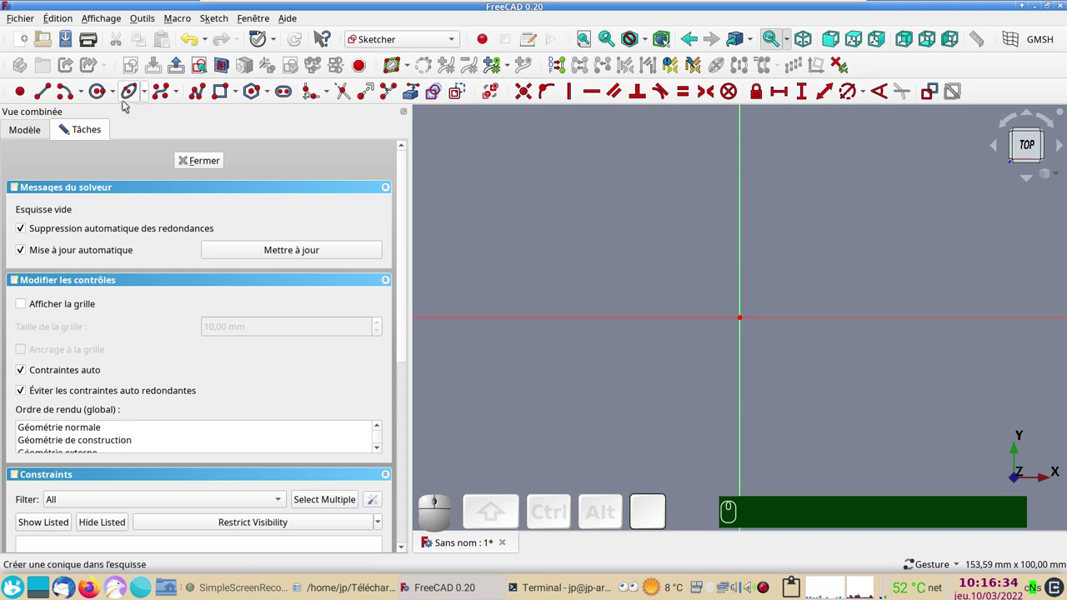
Draw a construction circle on the origin and constrain its diameter to 30 mm.
{"action": "left_click", "coordinate": [100, 95]}
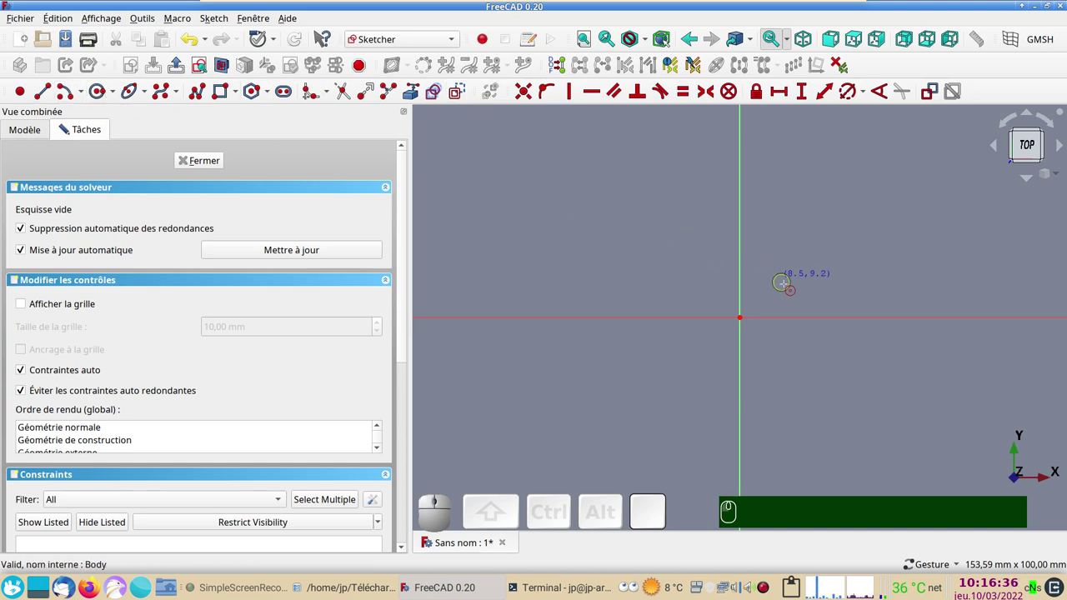
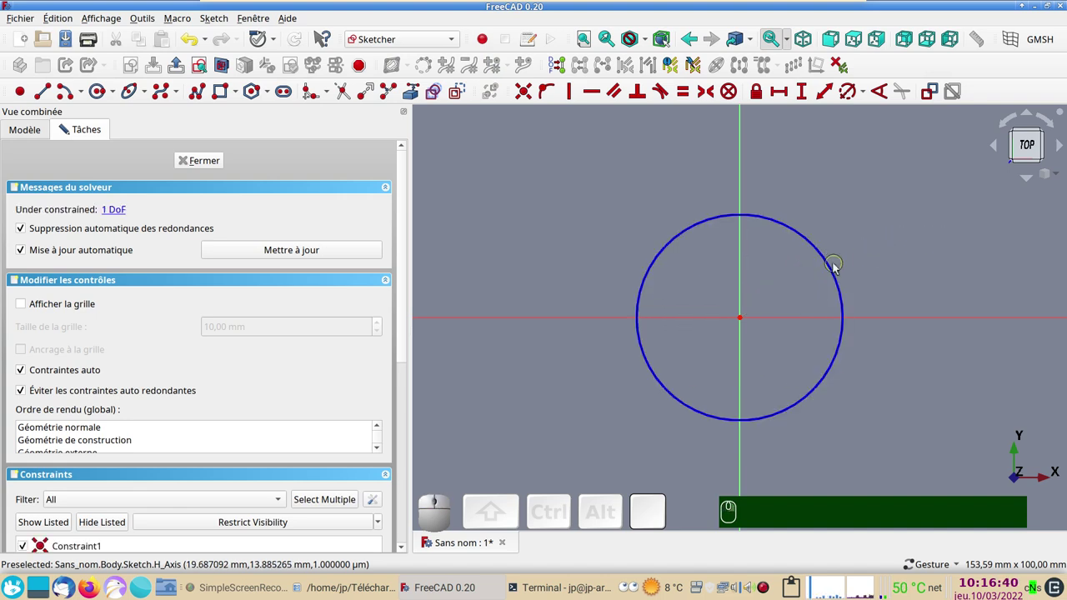
{"action": "left_click", "coordinate": [835, 273]}
{"action": "left_click", "coordinate": [856, 97]}
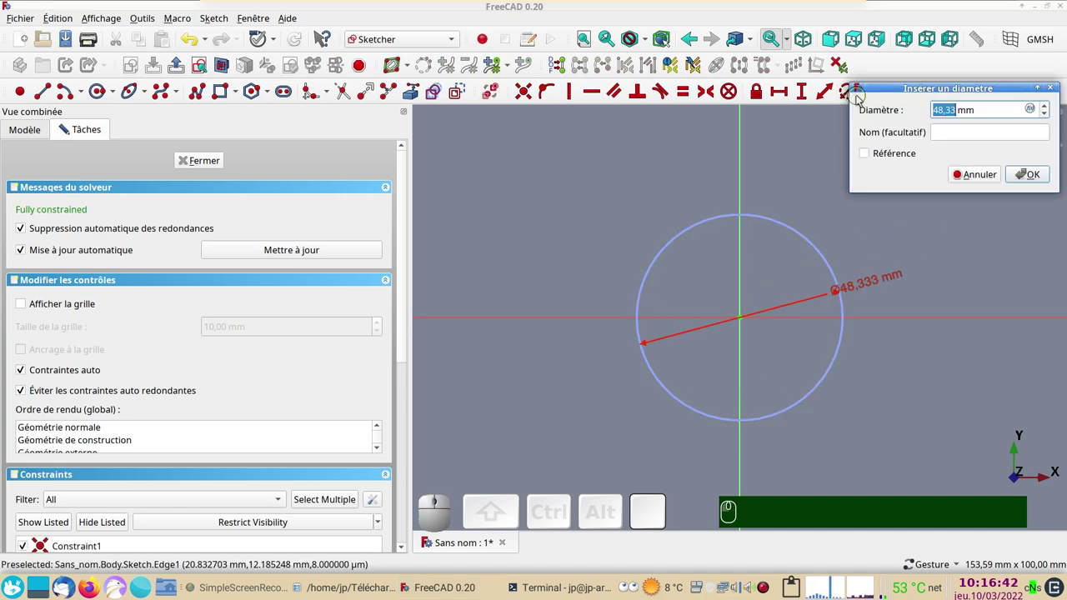
{"action": "key", "text": "KP_3"}
{"action": "key", "text": "KP_0"}
{"action": "key", "text": "Return"}
{"action": "key", "text": "KP_Enter"}
{"action": "scroll", "scroll_direction": "up", "scroll_amount": 3}
{"action": "right_click", "coordinate": [854, 350]}
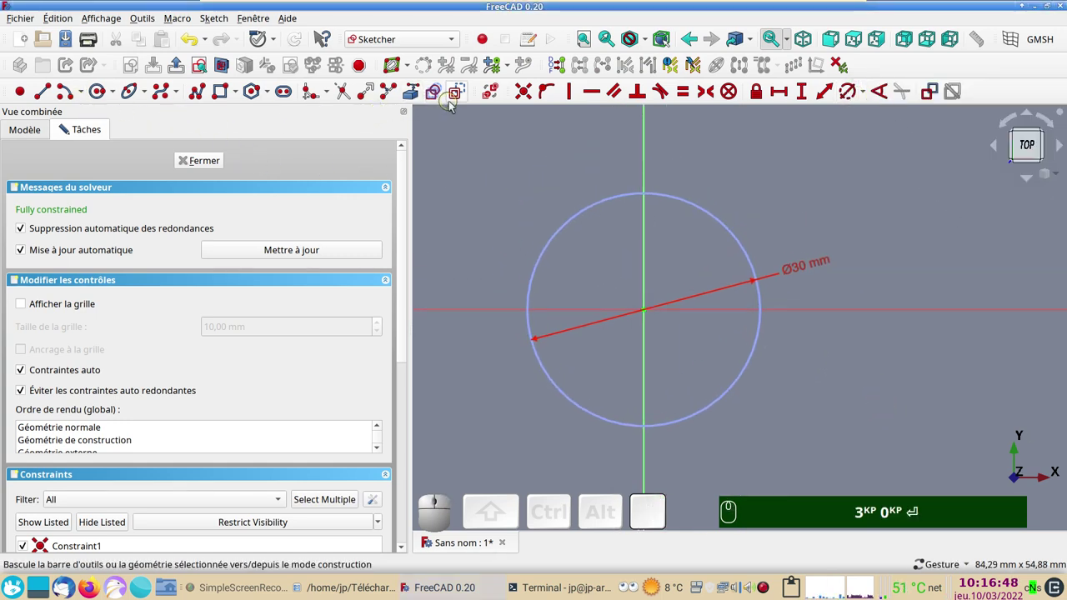
Draw two normal-geometry arcs from the origin to the circle's top, pinning endpoints onto the circle.
{"action": "left_click", "coordinate": [464, 98]}
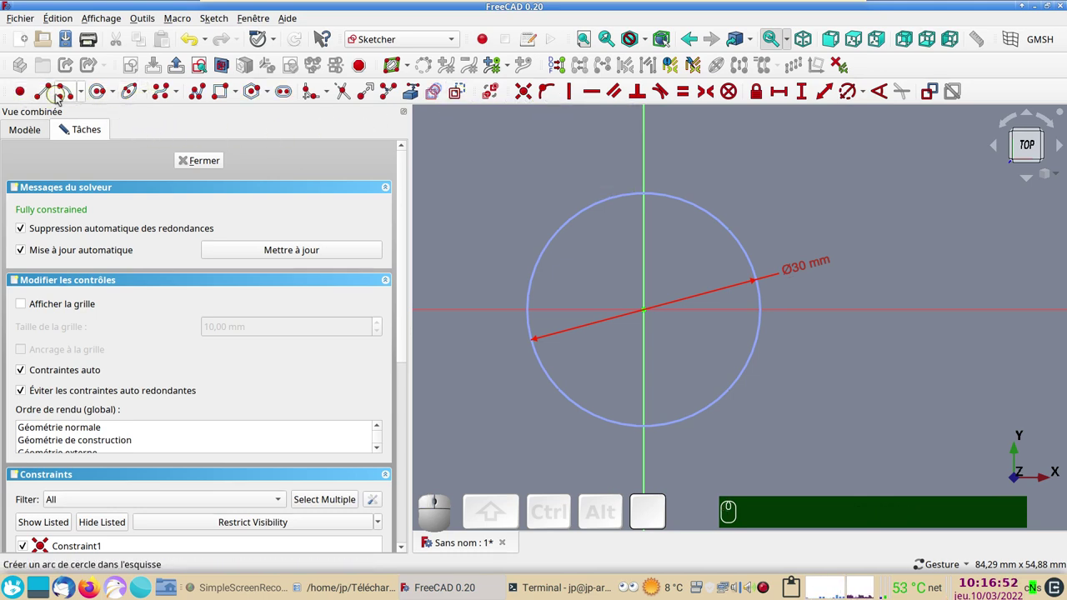
{"action": "left_click", "coordinate": [68, 95]}
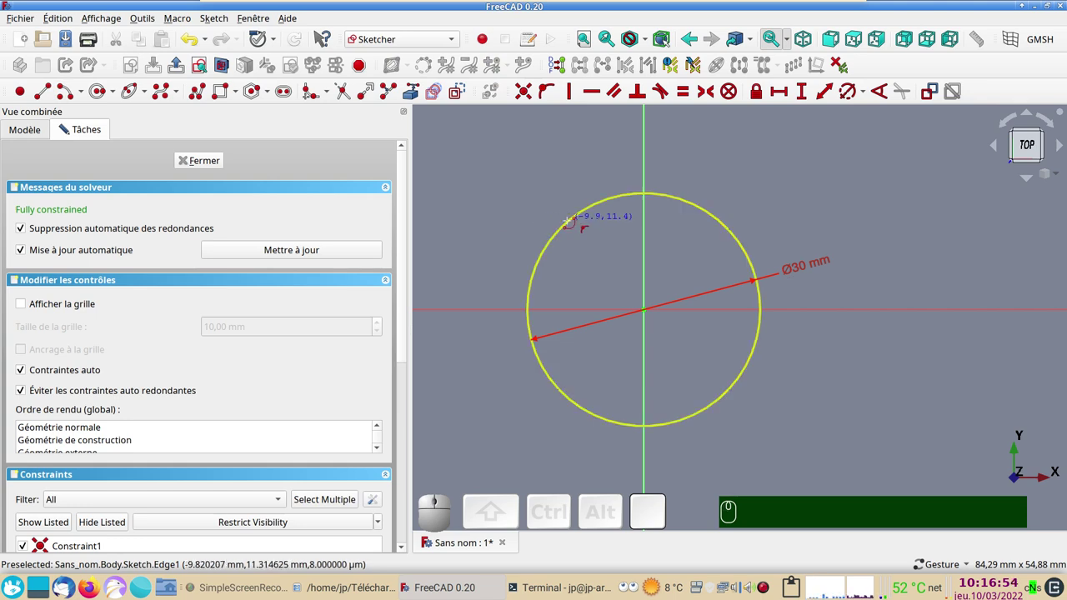
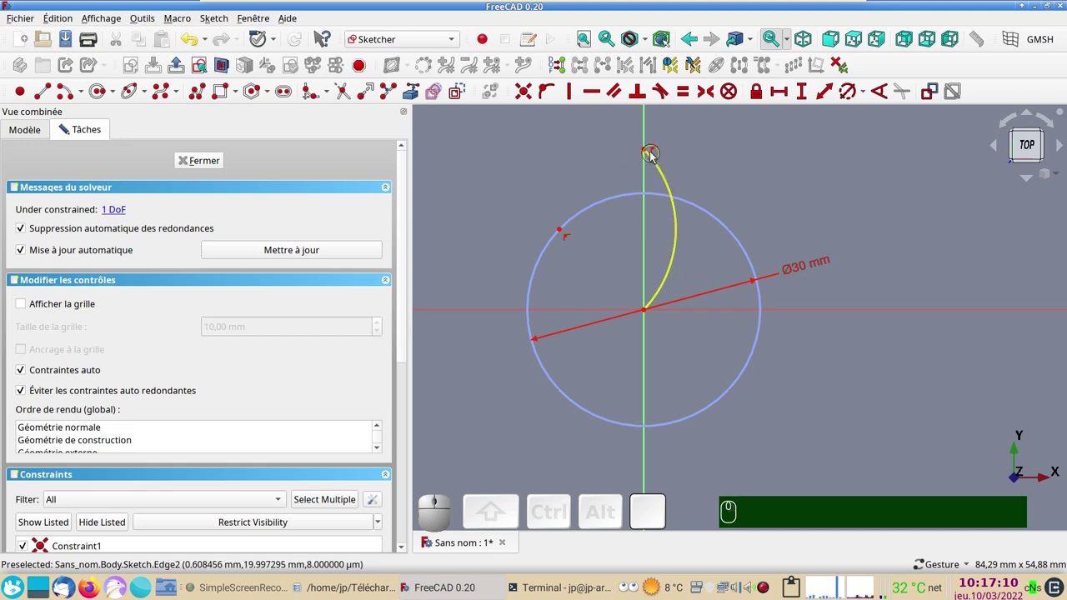
{"action": "left_click", "coordinate": [648, 155]}
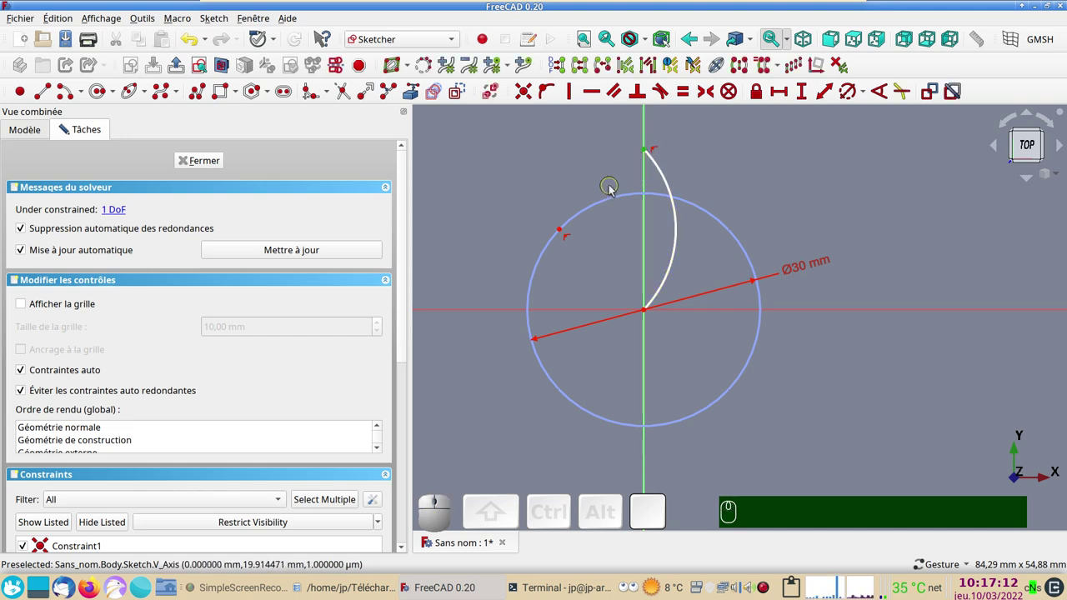
{"action": "left_click", "coordinate": [614, 200]}
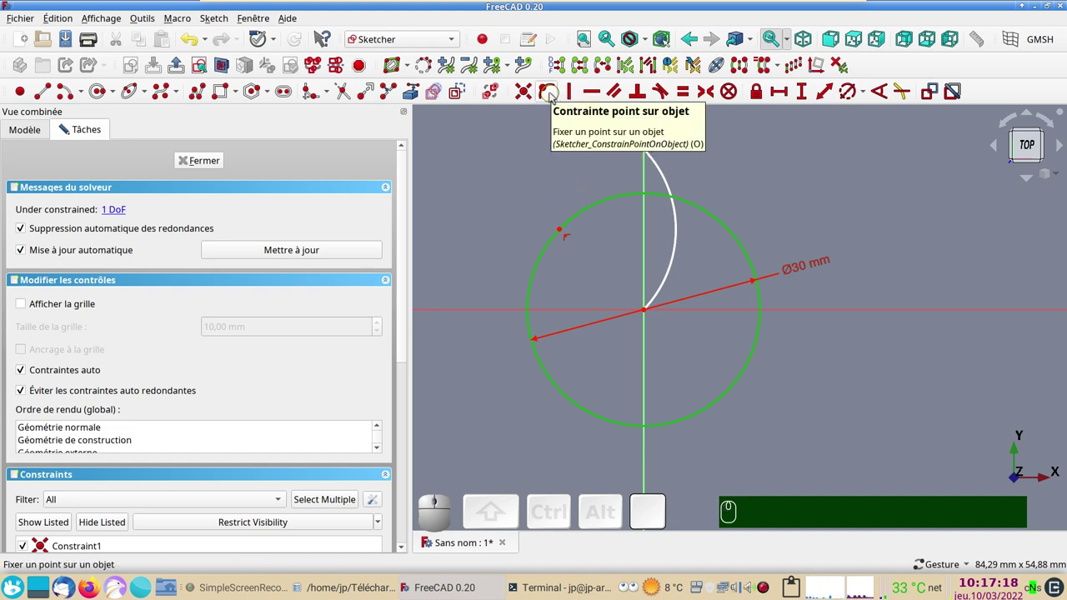
{"action": "key", "text": "o"}
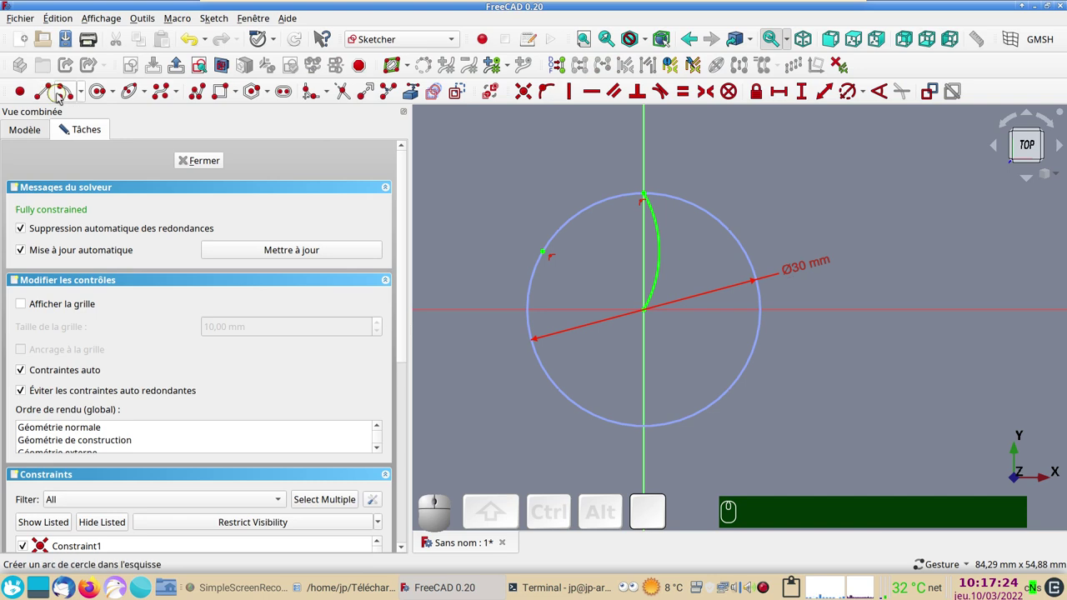
{"action": "left_click", "coordinate": [65, 91]}
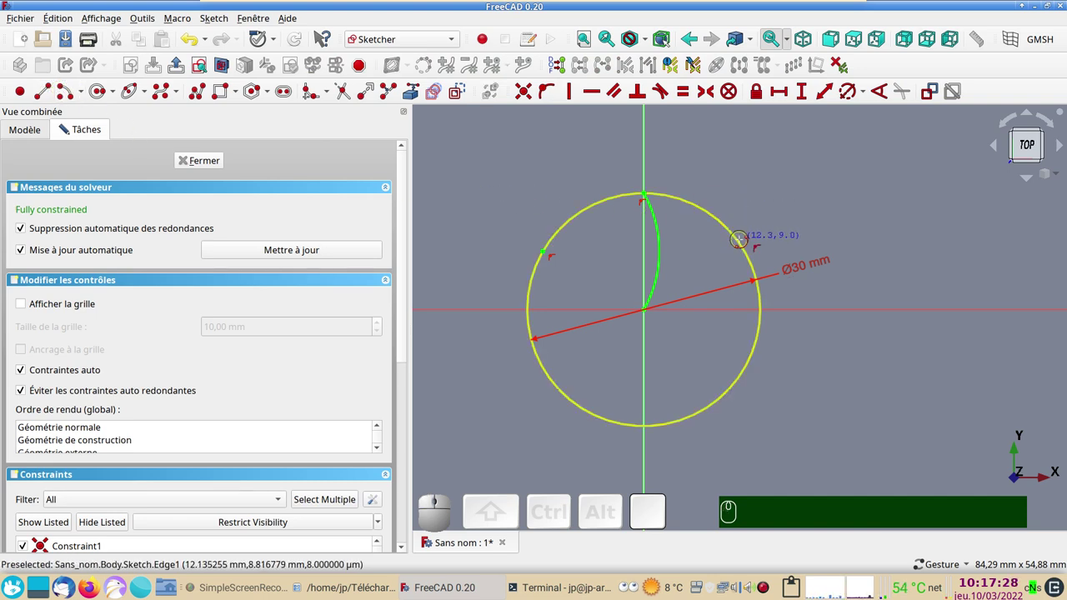
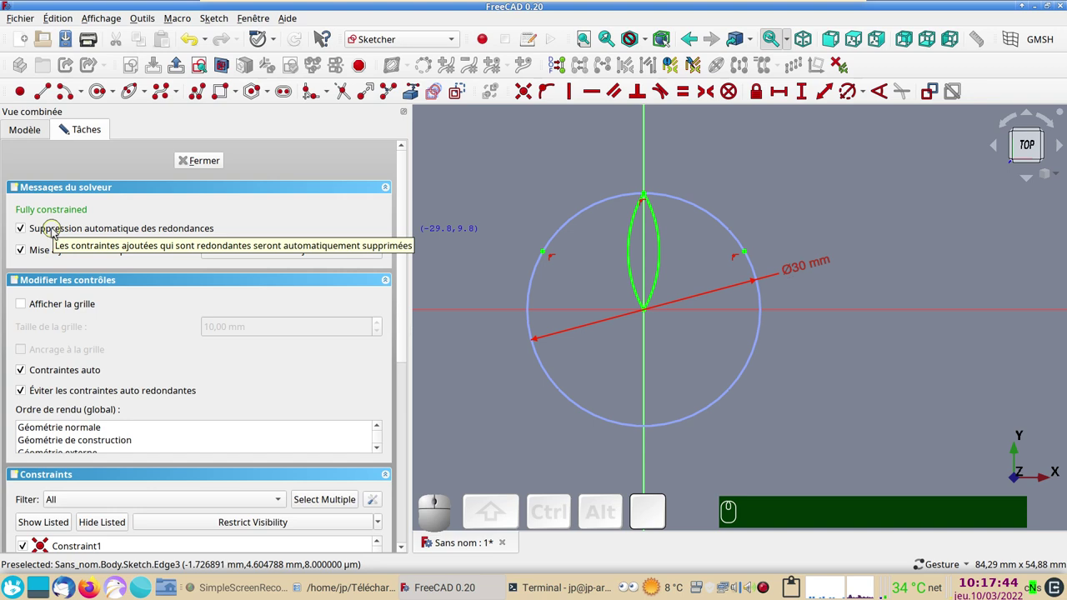
Close the petal sketch and pad it 2 mm into a thin solid petal.
{"action": "left_click", "coordinate": [197, 162]}
{"action": "scroll", "scroll_direction": "up", "scroll_amount": 3}
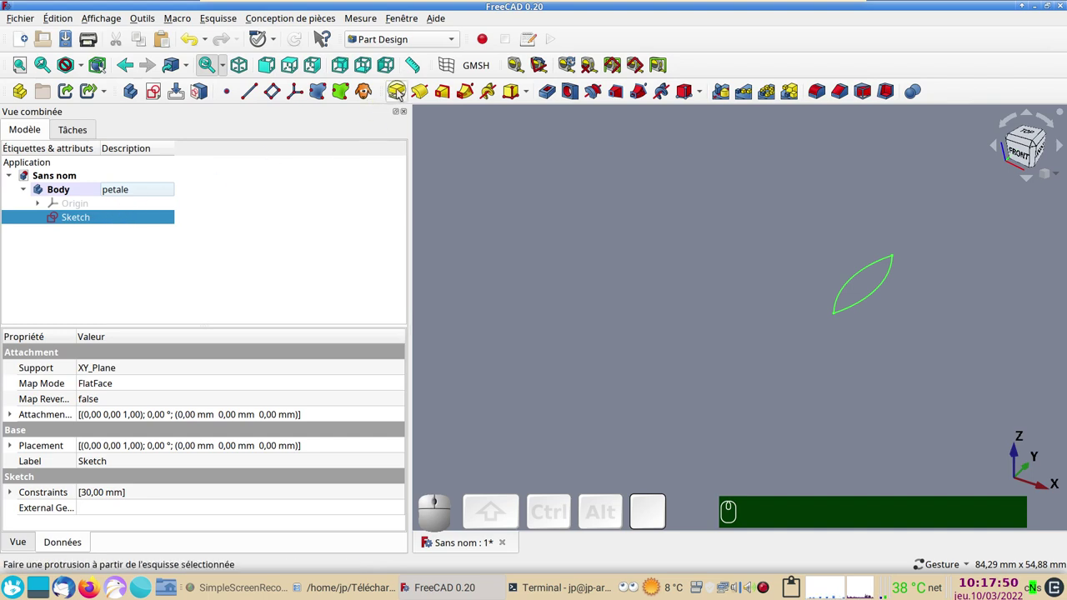
{"action": "left_click", "coordinate": [407, 91]}
{"action": "key", "text": "KP_2"}
{"action": "key", "text": "KP_Enter"}
{"action": "key", "text": "Return"}
{"action": "left_click", "coordinate": [638, 266]}
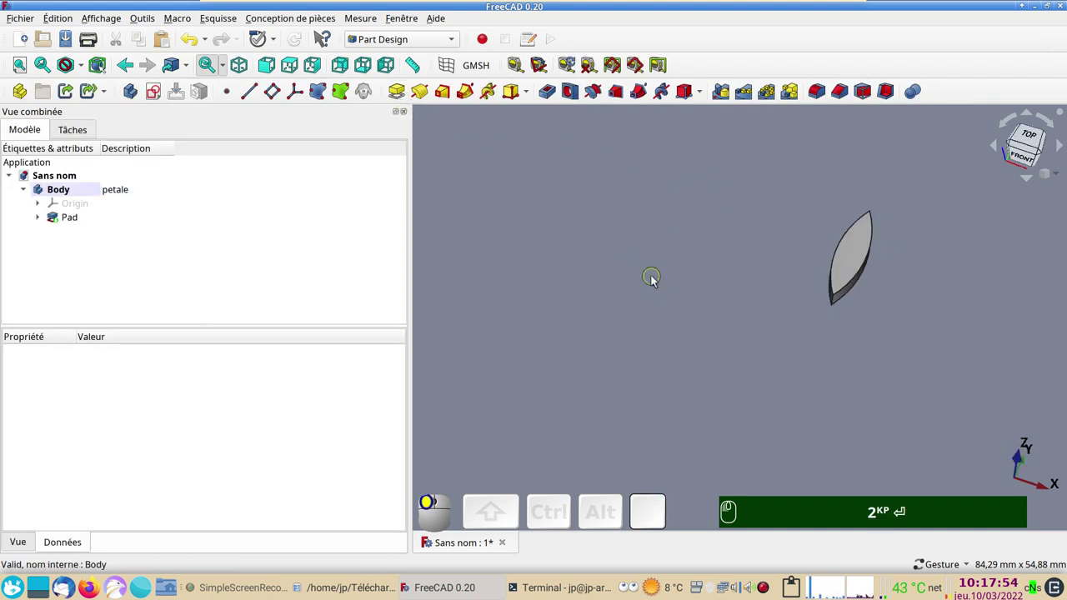
Orbit around the padded petal and return to a top view.
{"action": "right_click", "coordinate": [763, 307]}
{"action": "left_click_drag", "start_coordinate": [625, 333], "coordinate": [826, 342]}
{"action": "scroll", "scroll_direction": "up", "scroll_amount": 3}
{"action": "left_click_drag", "start_coordinate": [802, 304], "coordinate": [844, 345]}
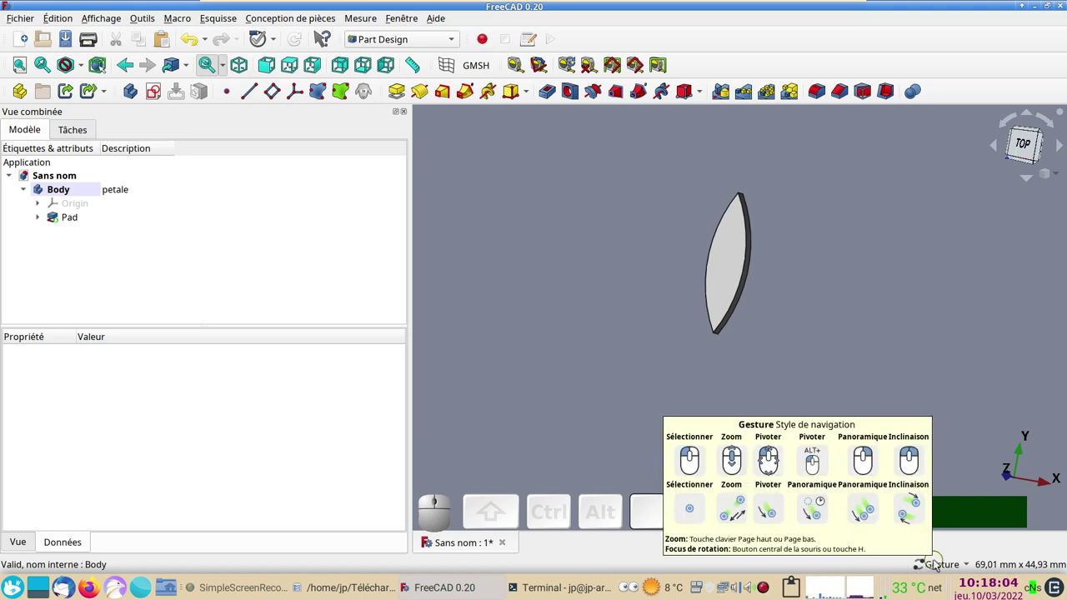
{"action": "left_click", "coordinate": [971, 565]}
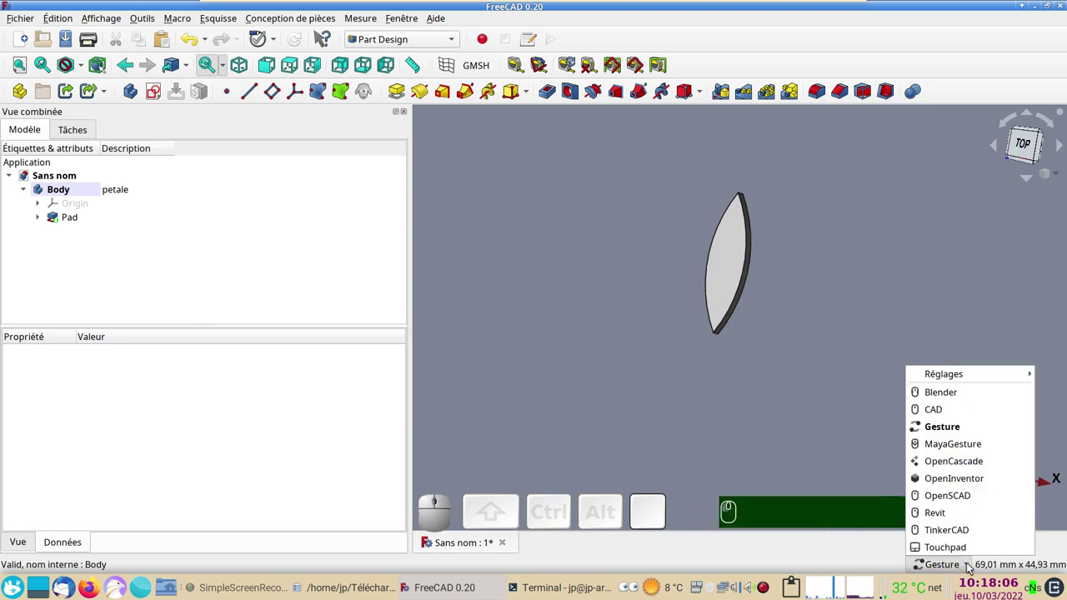
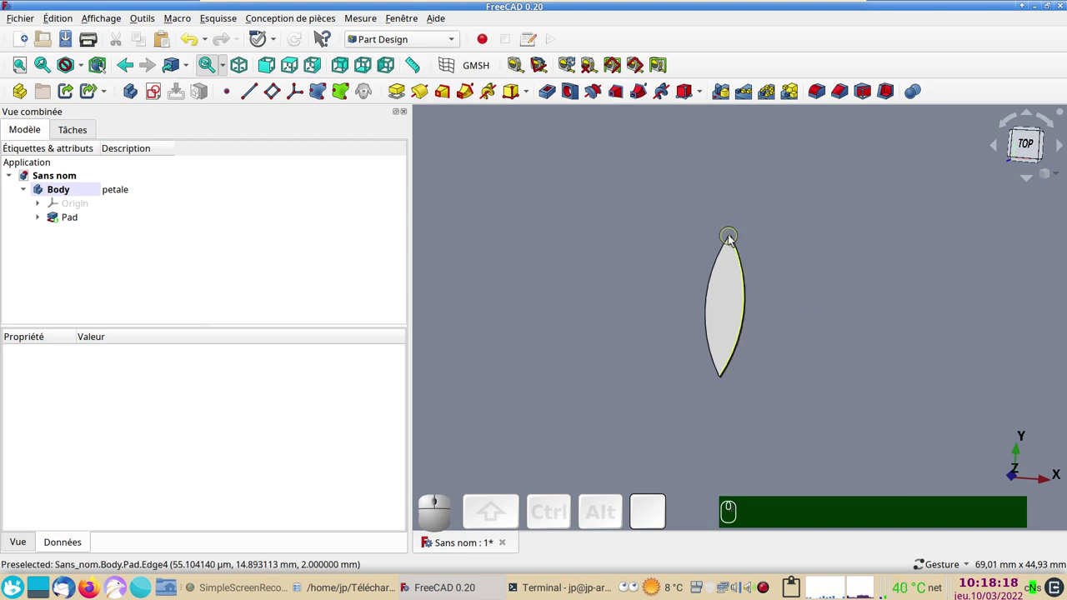
{"action": "middle_click", "coordinate": [733, 240]}
{"action": "scroll", "scroll_direction": "up", "scroll_amount": 3}
{"action": "right_click", "coordinate": [755, 330]}
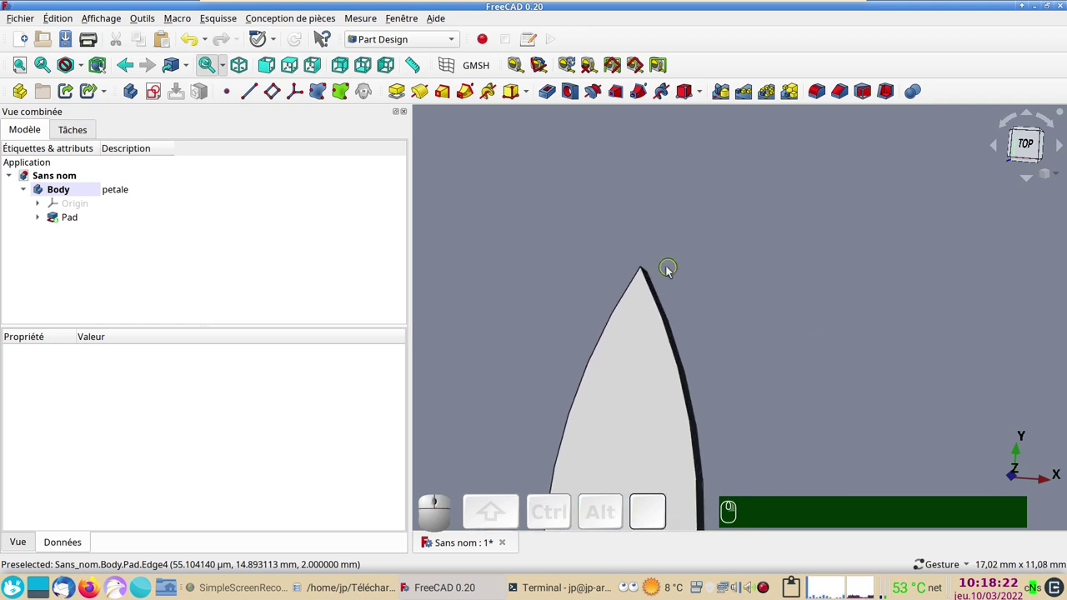
{"action": "middle_click", "coordinate": [643, 270]}
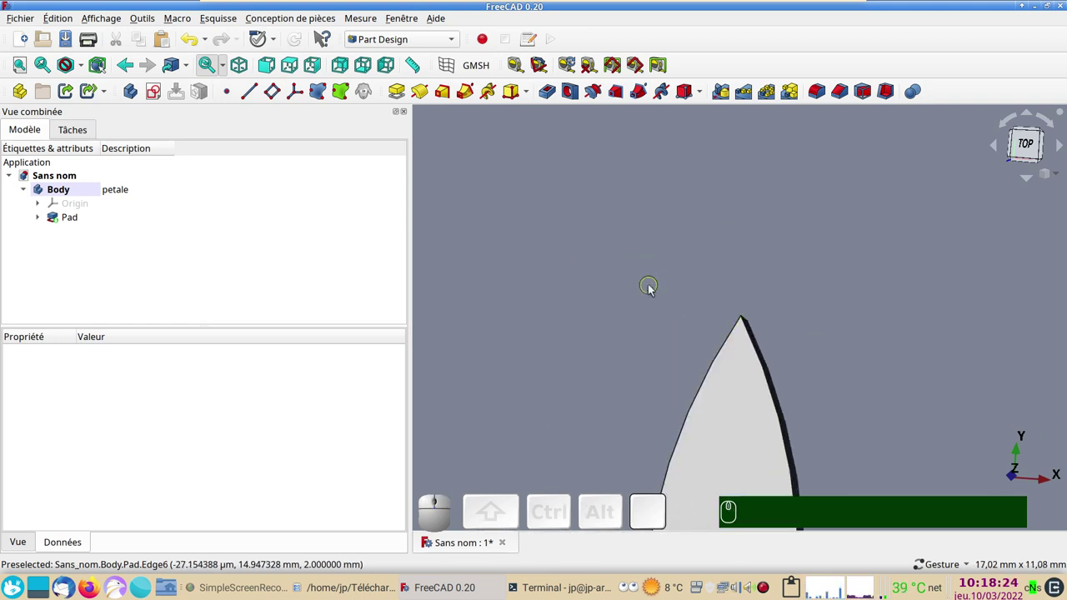
{"action": "left_click_drag", "start_coordinate": [643, 323], "coordinate": [824, 302]}
{"action": "scroll", "scroll_direction": "down", "scroll_amount": 3}
{"action": "left_click_drag", "start_coordinate": [743, 277], "coordinate": [654, 302]}
{"action": "scroll", "scroll_direction": "down", "scroll_amount": 3}
{"action": "left_click_drag", "start_coordinate": [735, 399], "coordinate": [707, 409]}
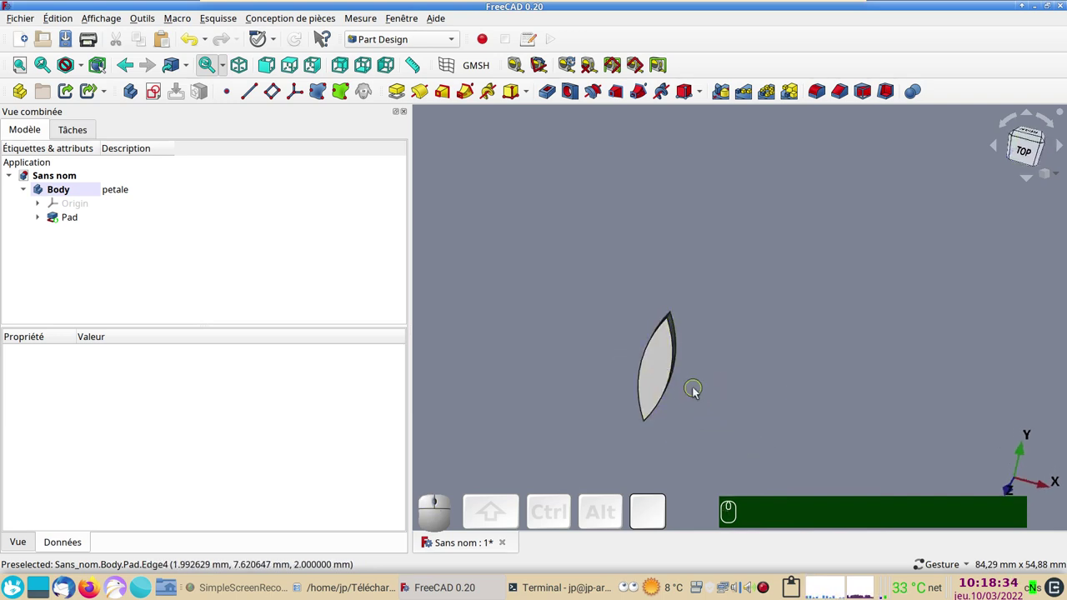
{"action": "left_click_drag", "start_coordinate": [740, 351], "coordinate": [754, 303]}
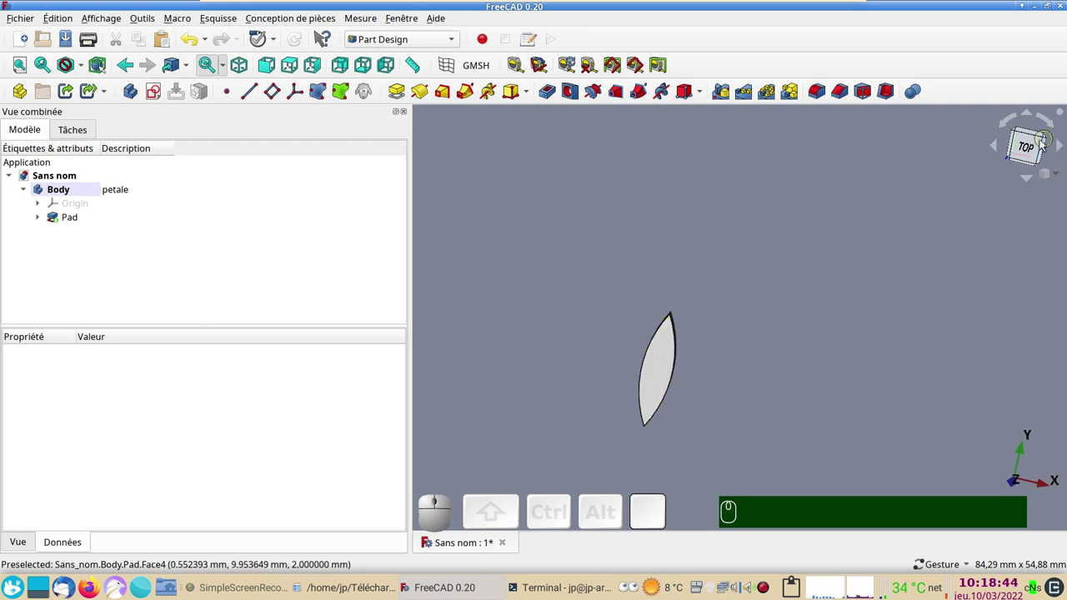
Apply a 0.5 mm inward Thickness with Intersection mode from the petal's top face.
{"action": "left_click", "coordinate": [1038, 148]}
{"action": "left_click", "coordinate": [675, 381]}
{"action": "left_click", "coordinate": [860, 380]}
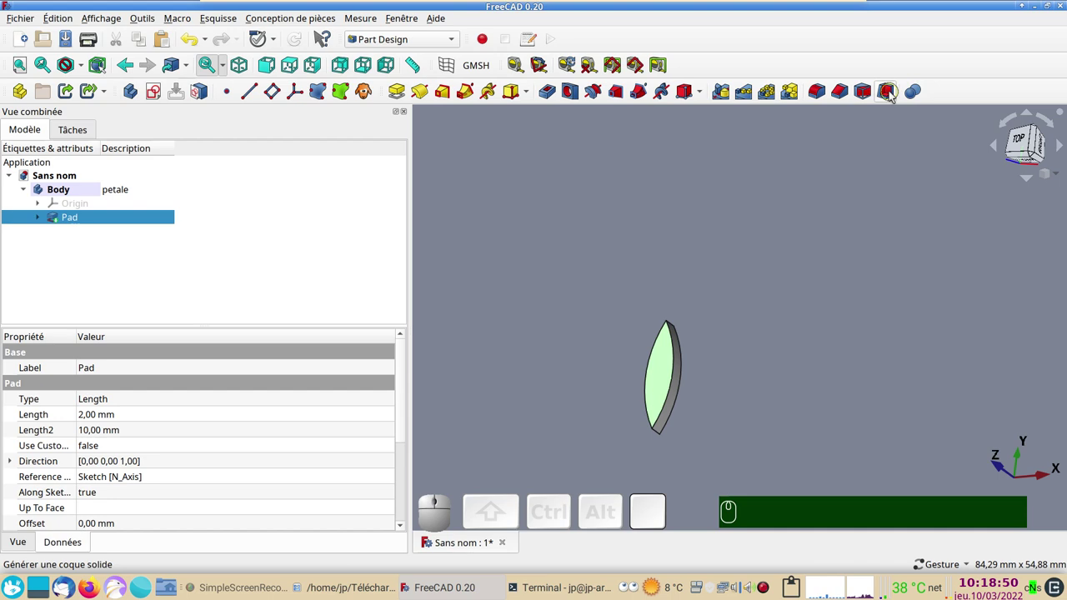
{"action": "left_click", "coordinate": [894, 96]}
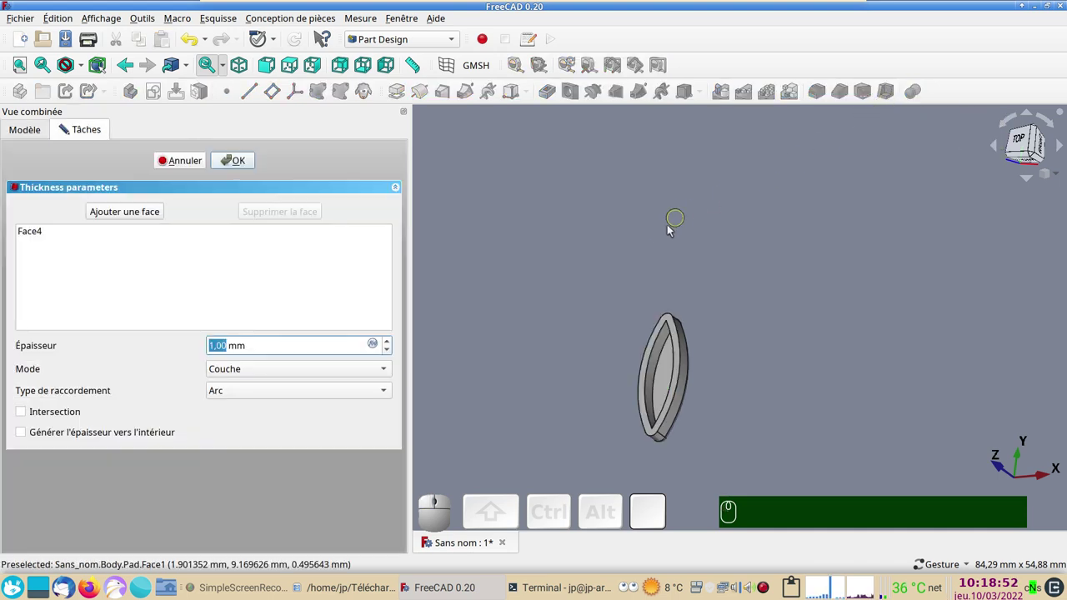
{"action": "left_click_drag", "start_coordinate": [696, 246], "coordinate": [797, 276]}
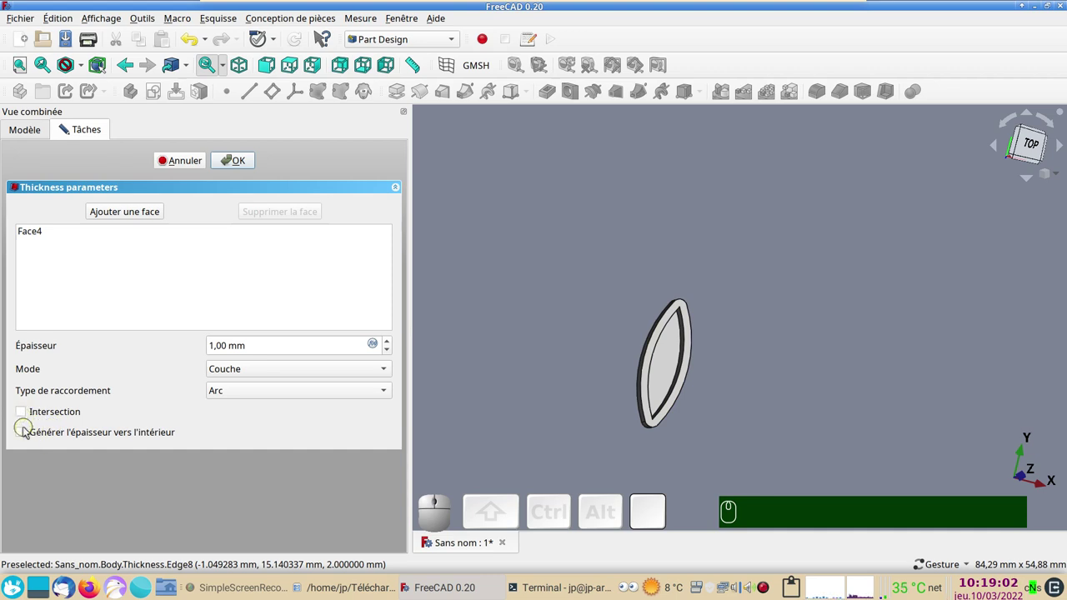
{"action": "left_click", "coordinate": [28, 429]}
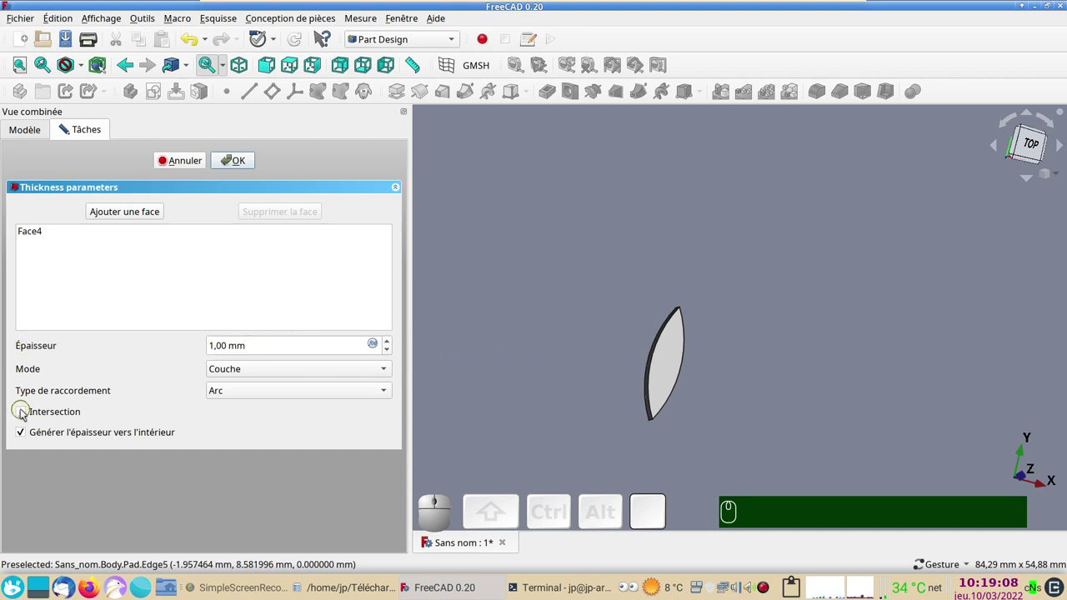
{"action": "left_click", "coordinate": [25, 412]}
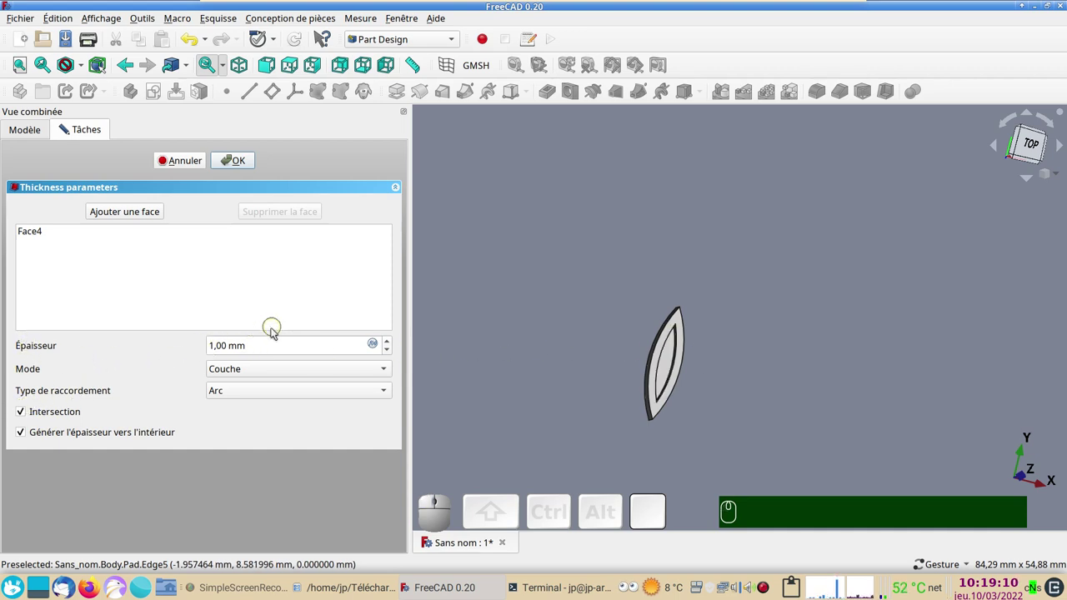
{"action": "scroll", "scroll_direction": "down", "scroll_amount": 3}
{"action": "scroll", "scroll_direction": "down", "scroll_amount": 3}
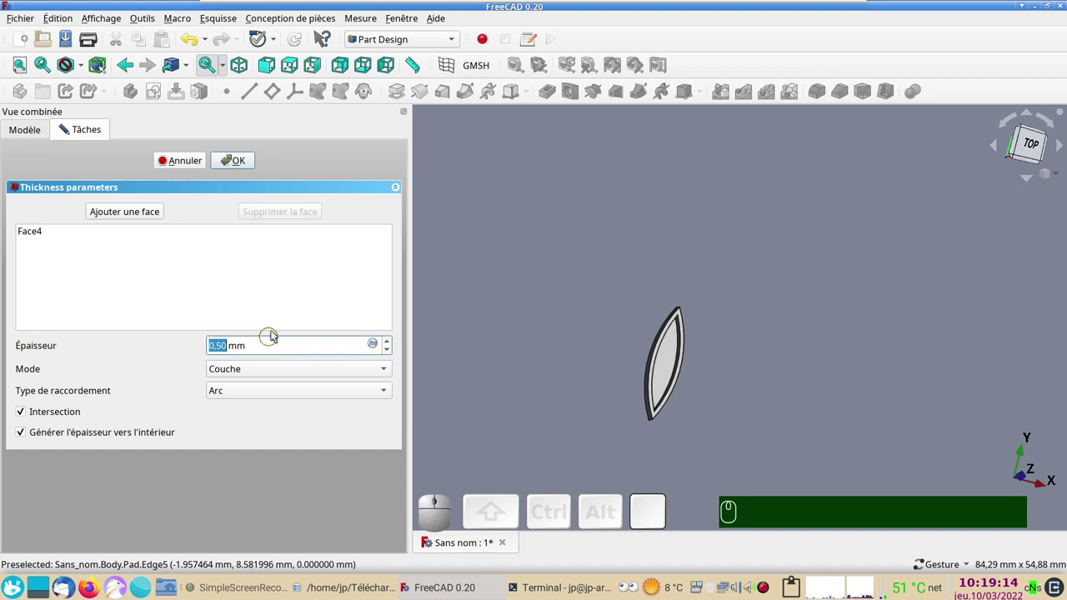
{"action": "left_click_drag", "start_coordinate": [795, 313], "coordinate": [512, 306]}
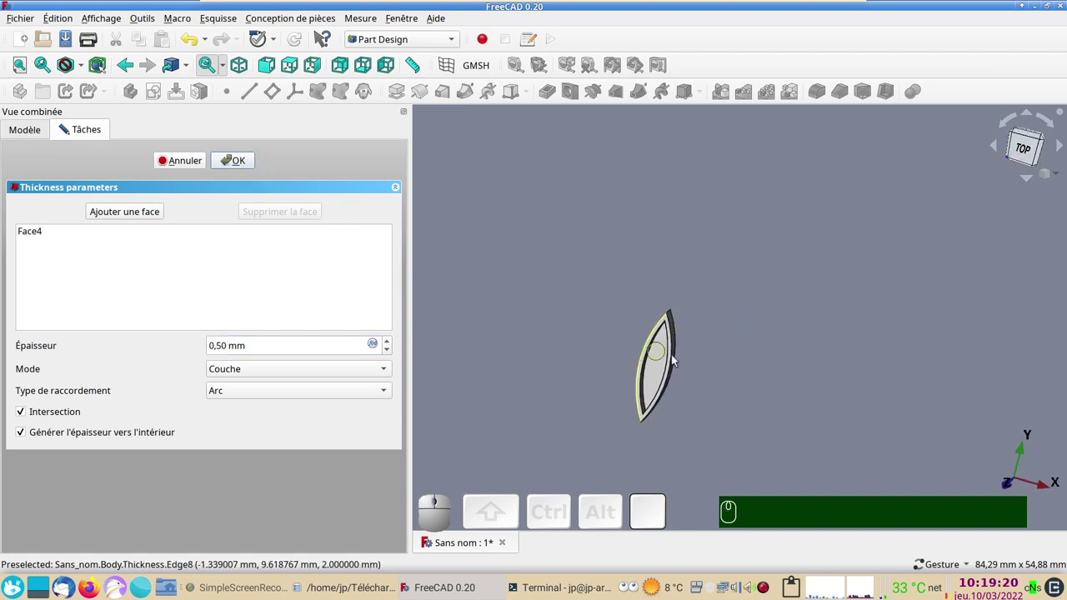
{"action": "scroll", "scroll_direction": "up", "scroll_amount": 3}
{"action": "left_click_drag", "start_coordinate": [693, 384], "coordinate": [644, 371]}
{"action": "left_click_drag", "start_coordinate": [544, 335], "coordinate": [573, 321]}
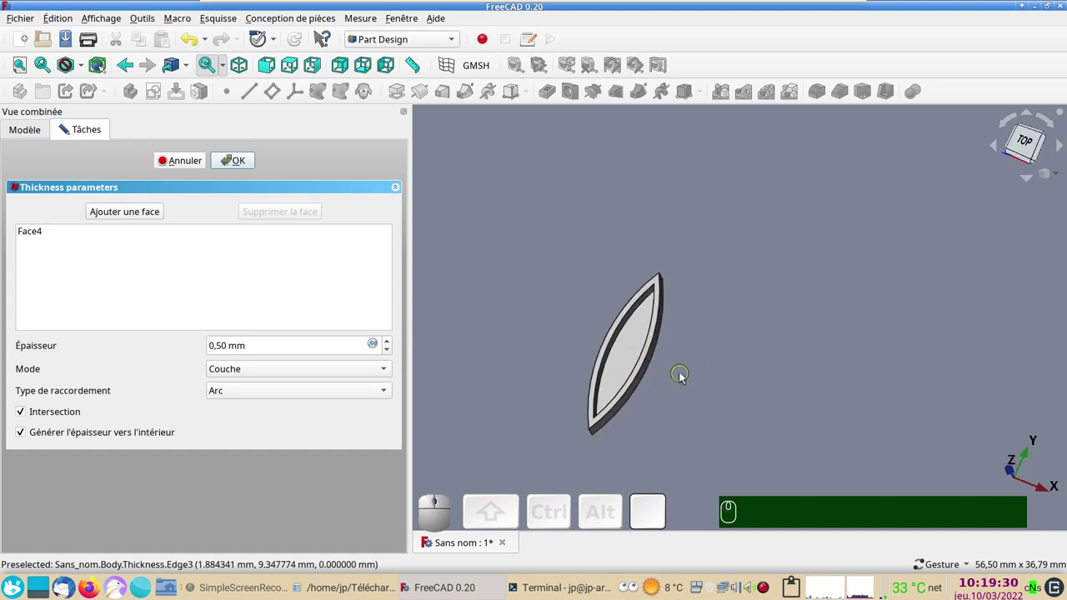
Add the petal's bottom face to the Thickness so the rim is open on both sides, and confirm.
{"action": "left_click", "coordinate": [138, 215]}
{"action": "left_click", "coordinate": [850, 350]}
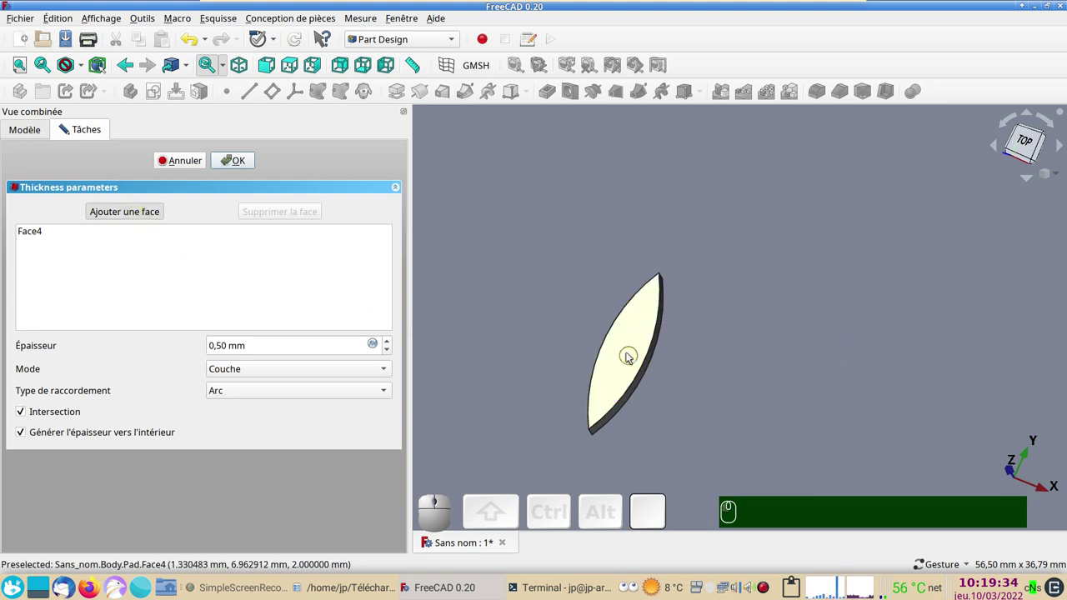
{"action": "left_click_drag", "start_coordinate": [837, 354], "coordinate": [681, 380]}
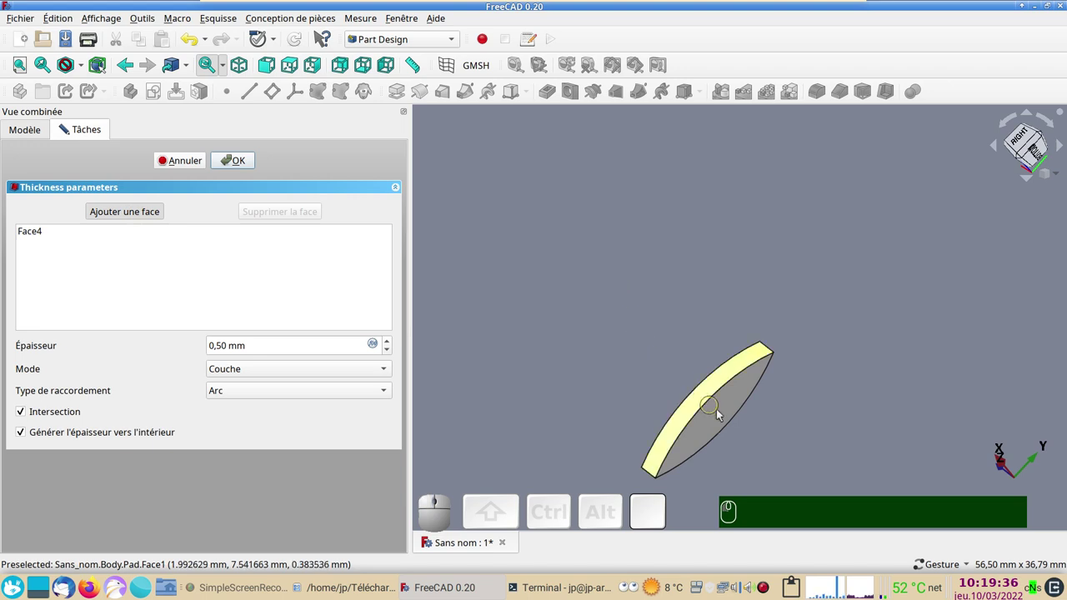
{"action": "left_click", "coordinate": [728, 418]}
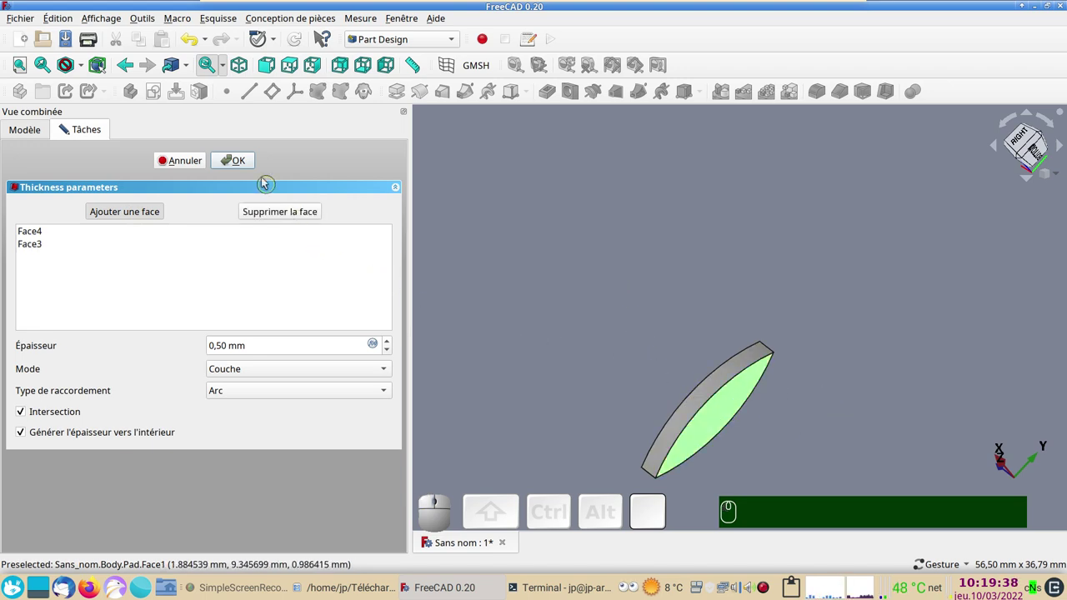
{"action": "left_click", "coordinate": [252, 167]}
{"action": "left_click_drag", "start_coordinate": [558, 306], "coordinate": [1023, 184]}
{"action": "left_click", "coordinate": [1033, 152]}
{"action": "left_click_drag", "start_coordinate": [895, 298], "coordinate": [864, 261]}
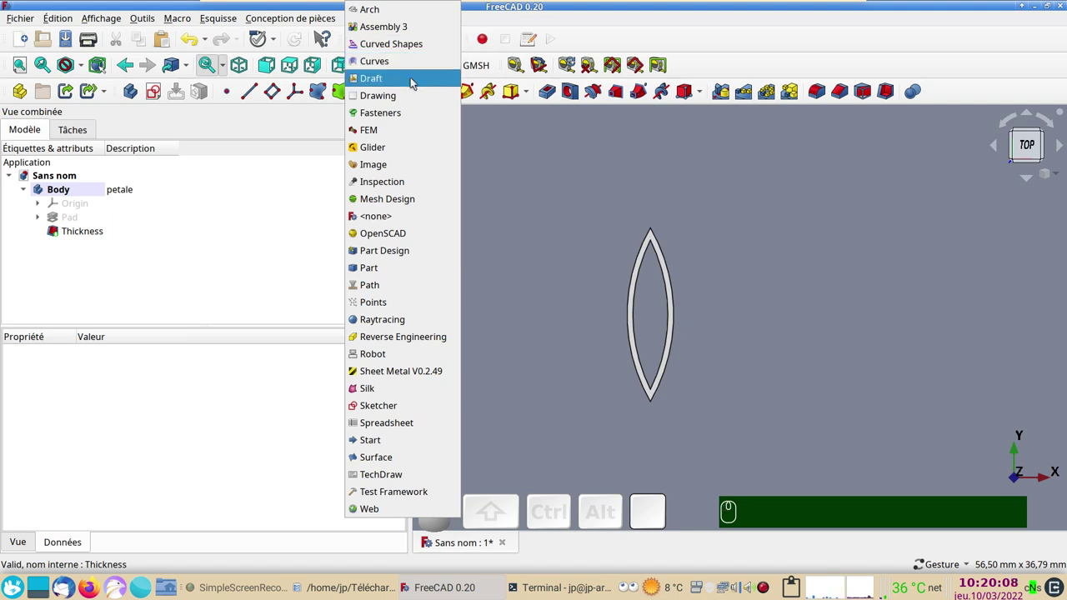
Switch to the Draft workbench, hide the grid and look at the petal from above.
{"action": "left_click", "coordinate": [416, 82]}
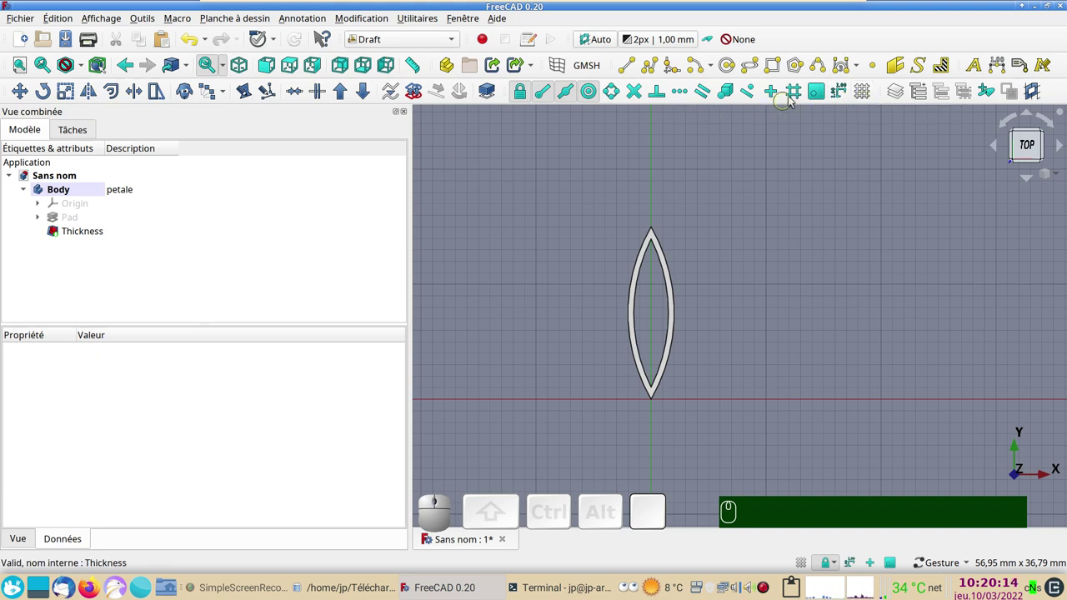
{"action": "left_click", "coordinate": [869, 97]}
{"action": "scroll", "scroll_direction": "up", "scroll_amount": 3}
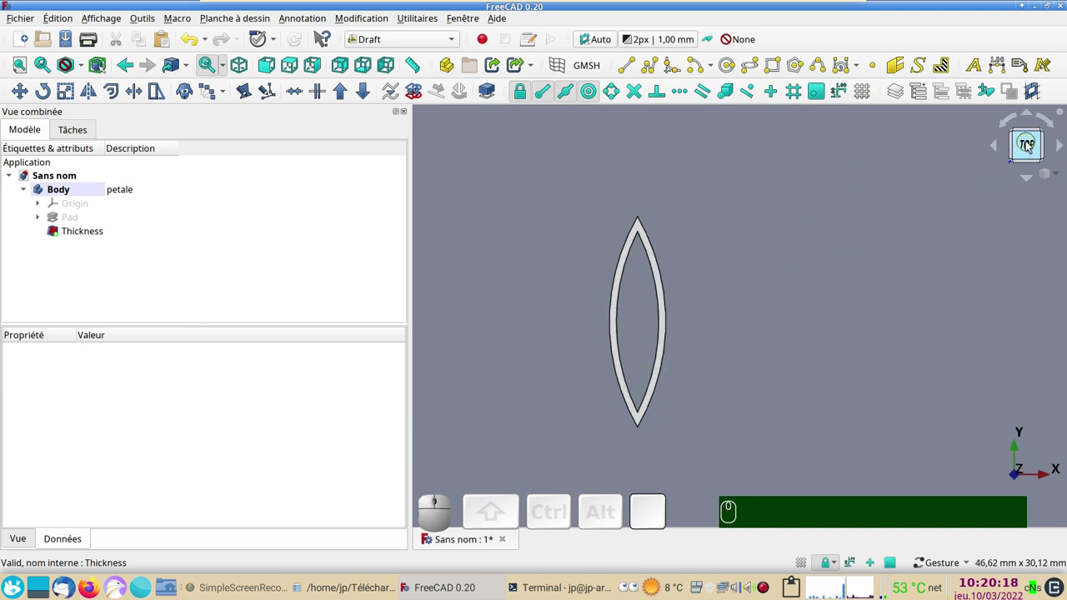
{"action": "left_click", "coordinate": [1031, 145]}
{"action": "scroll", "scroll_direction": "down", "scroll_amount": 3}
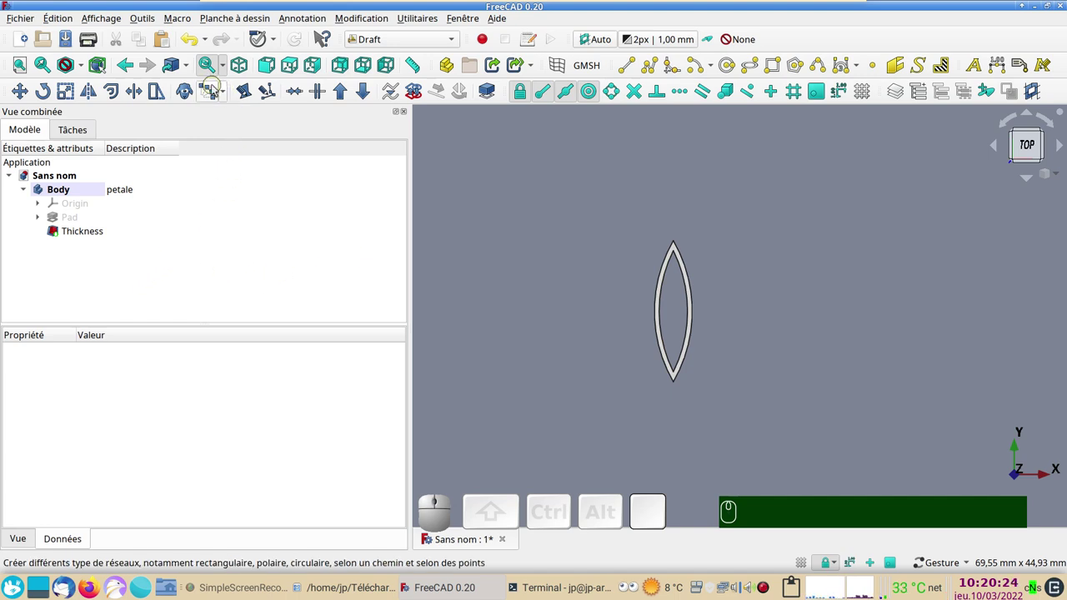
Select the hollowed Thickness petal ready for arraying.
{"action": "left_click", "coordinate": [230, 95]}
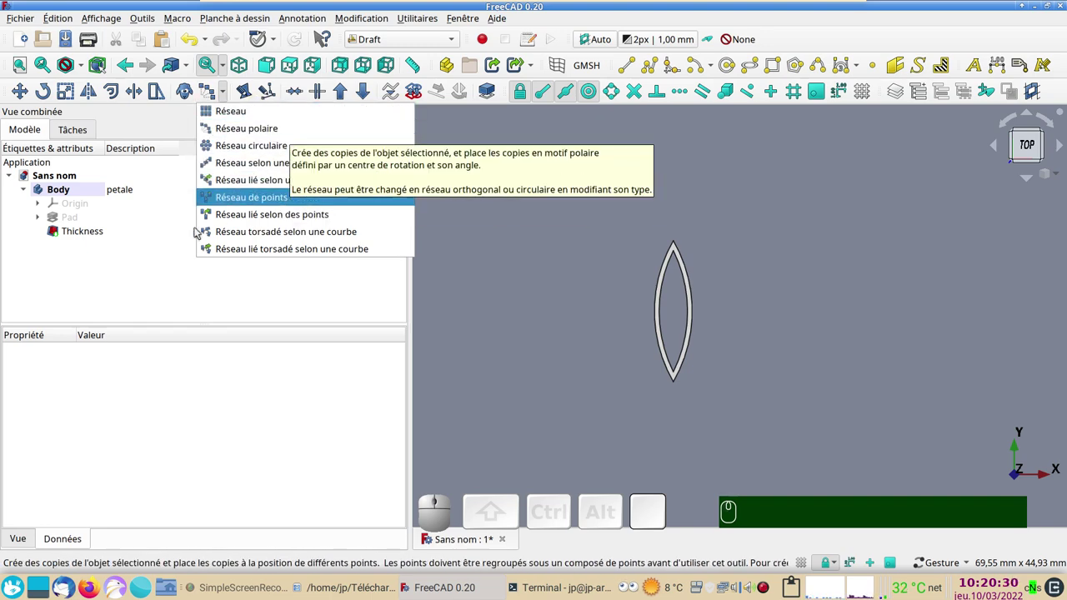
{"action": "left_click", "coordinate": [134, 279]}
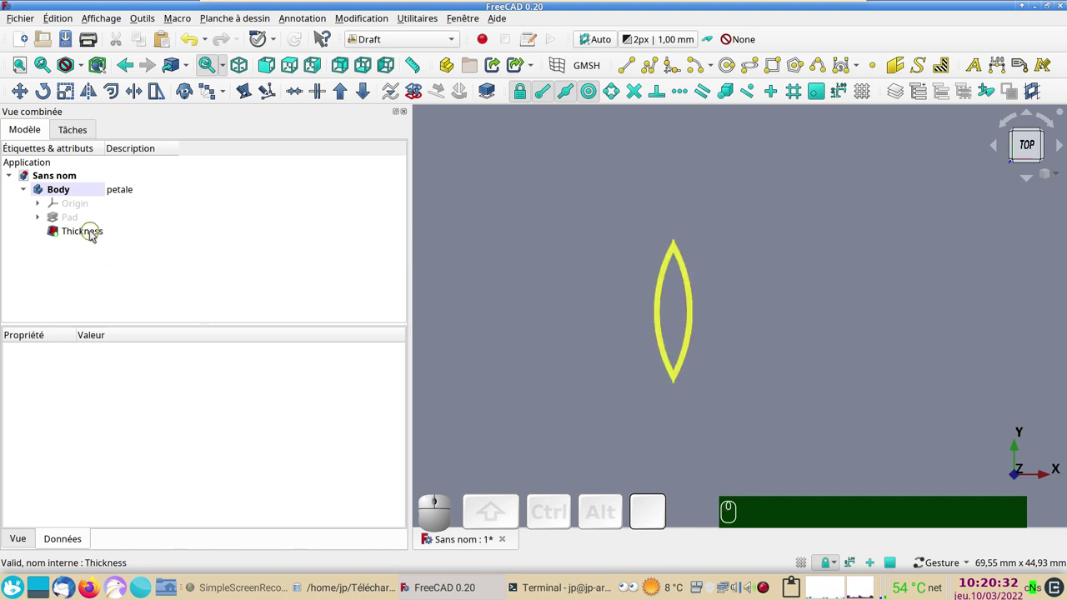
{"action": "left_click", "coordinate": [95, 233]}
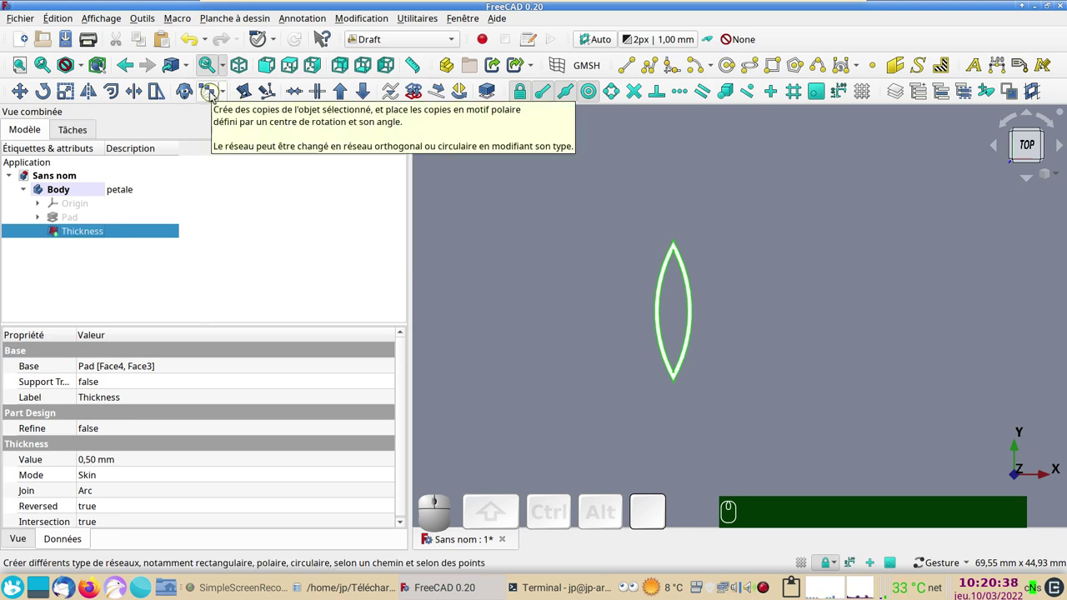
Open a polar array of the Thickness petal, 360° around the origin.
{"action": "left_click", "coordinate": [215, 94]}
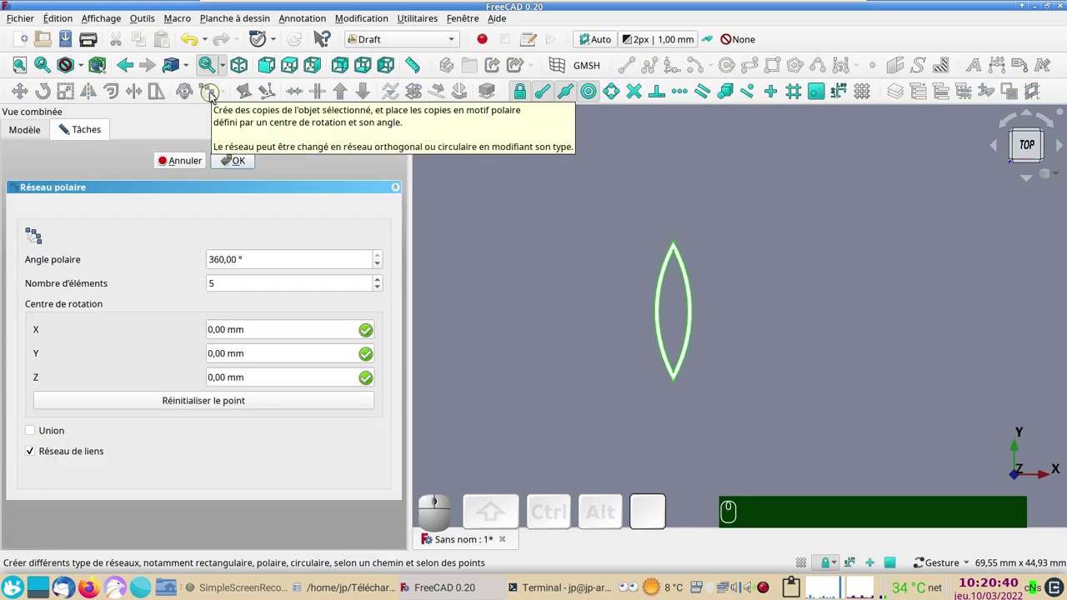
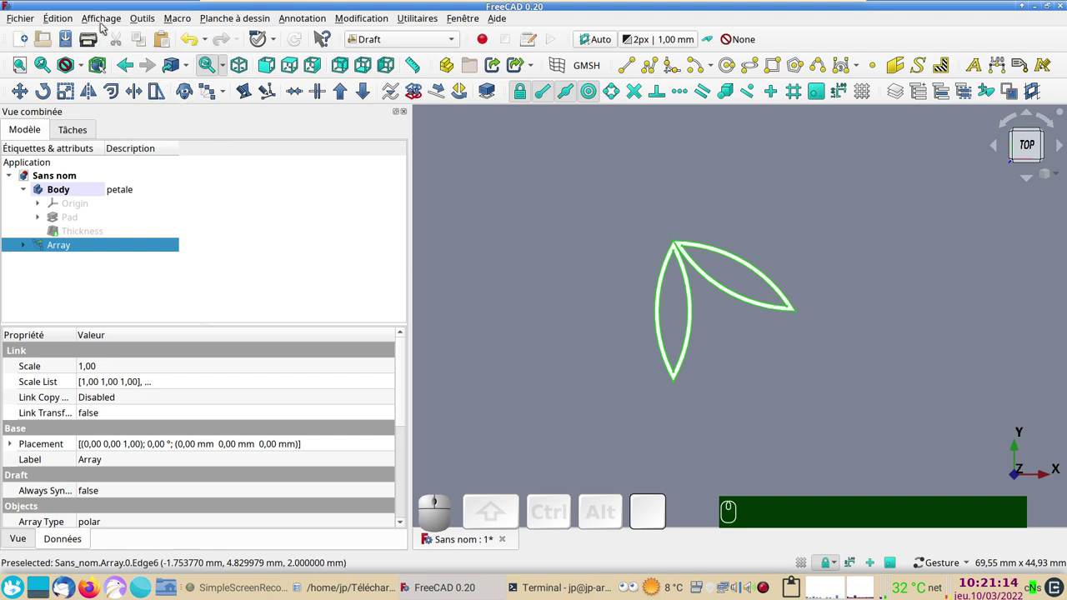
{"action": "left_click", "coordinate": [105, 21]}
{"action": "left_click", "coordinate": [158, 232]}
{"action": "left_click_drag", "start_coordinate": [716, 416], "coordinate": [555, 337]}
{"action": "left_click_drag", "start_coordinate": [515, 264], "coordinate": [655, 327]}
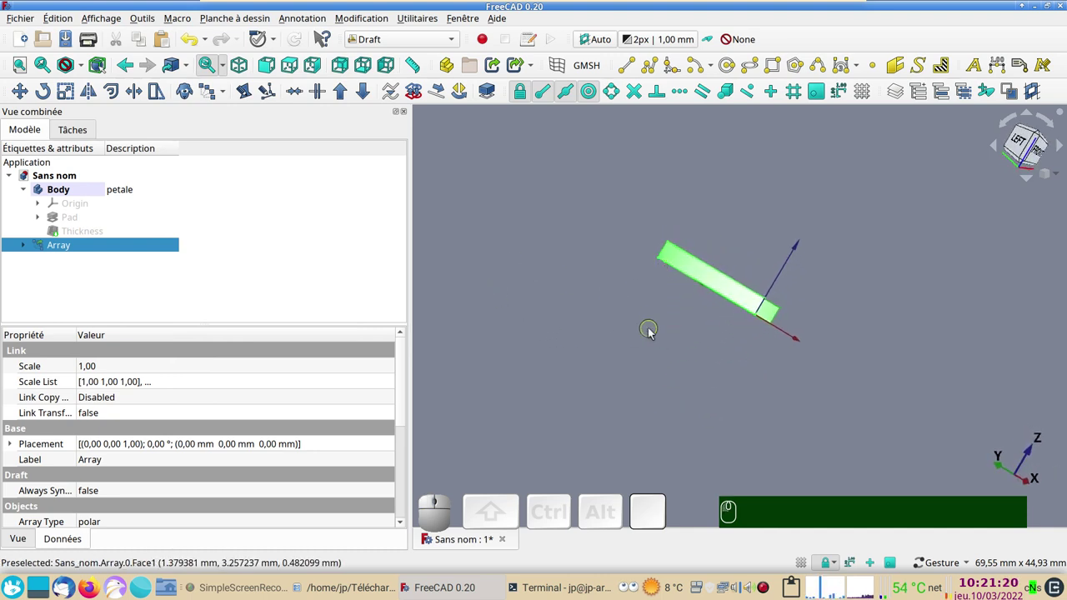
{"action": "left_click", "coordinate": [723, 321]}
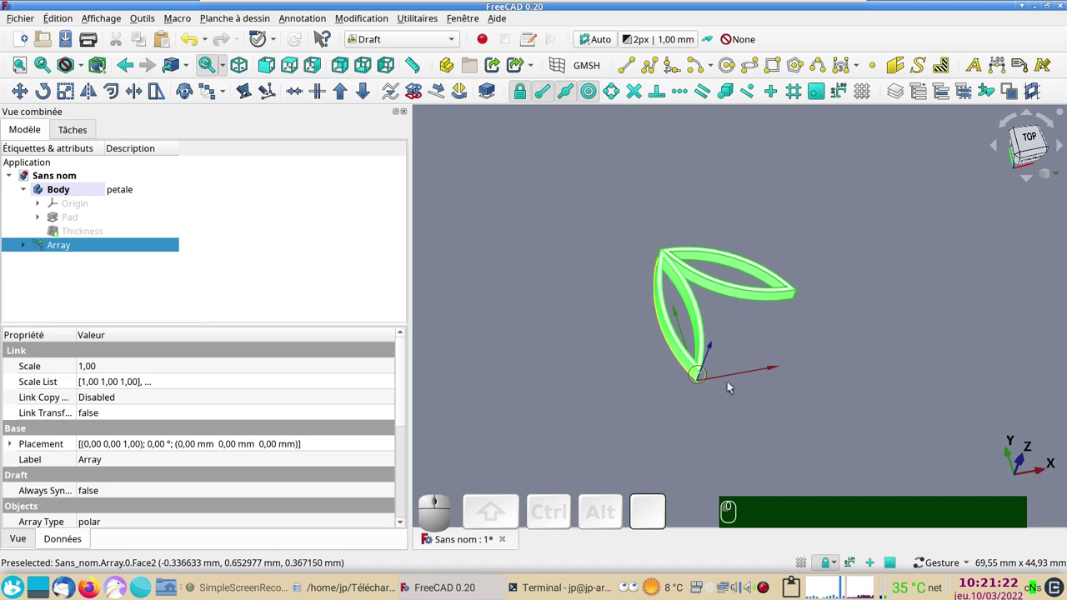
{"action": "left_click_drag", "start_coordinate": [798, 357], "coordinate": [725, 297]}
{"action": "left_click", "coordinate": [861, 348]}
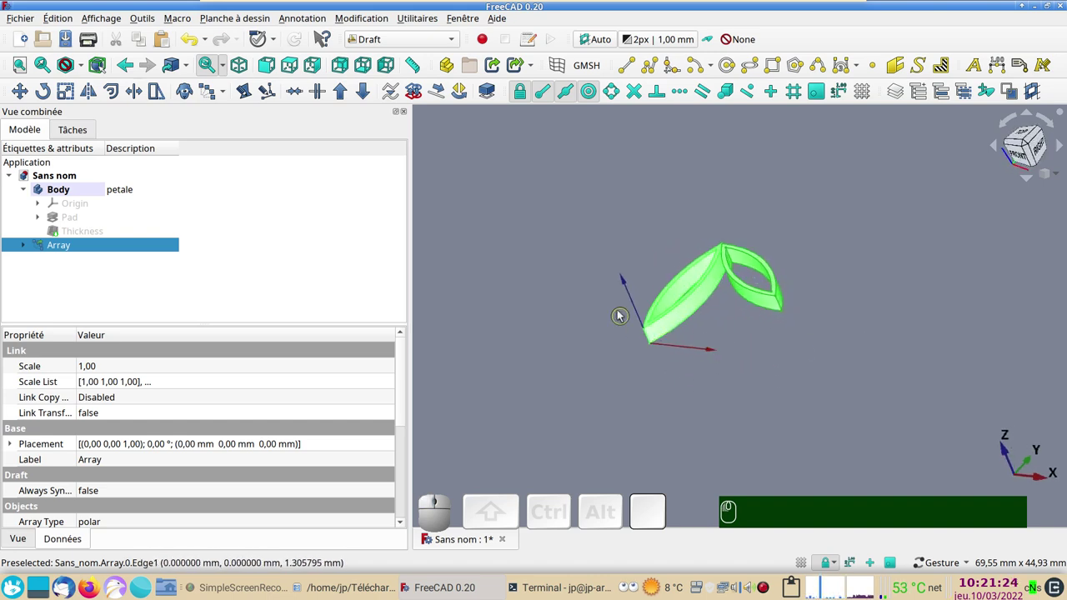
{"action": "left_click_drag", "start_coordinate": [631, 313], "coordinate": [955, 180]}
{"action": "left_click", "coordinate": [1027, 144]}
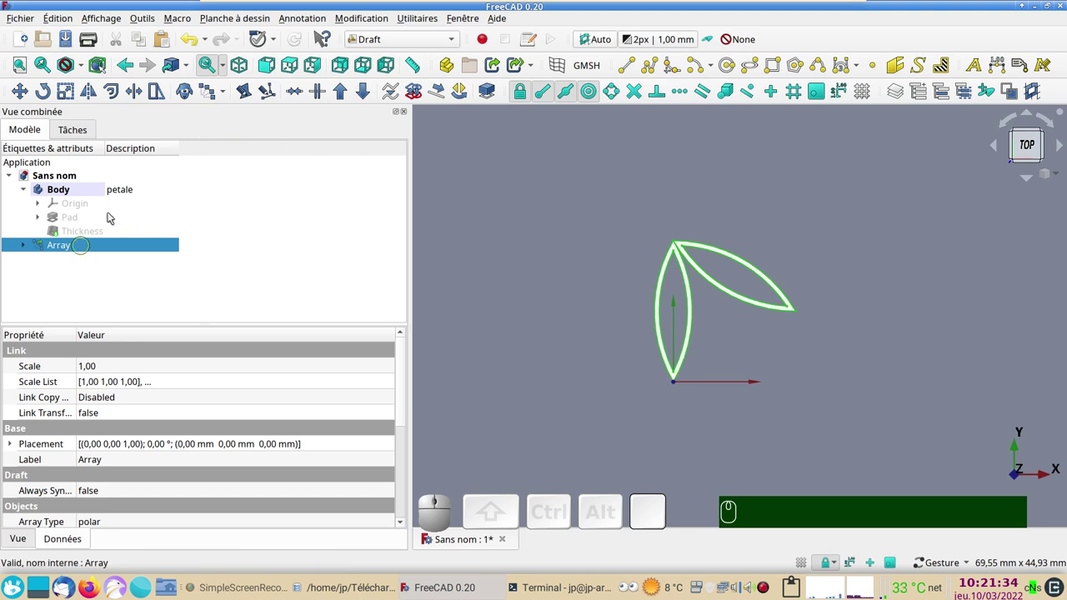
Set the polar array to six copies around the origin.
{"action": "left_click", "coordinate": [210, 90]}
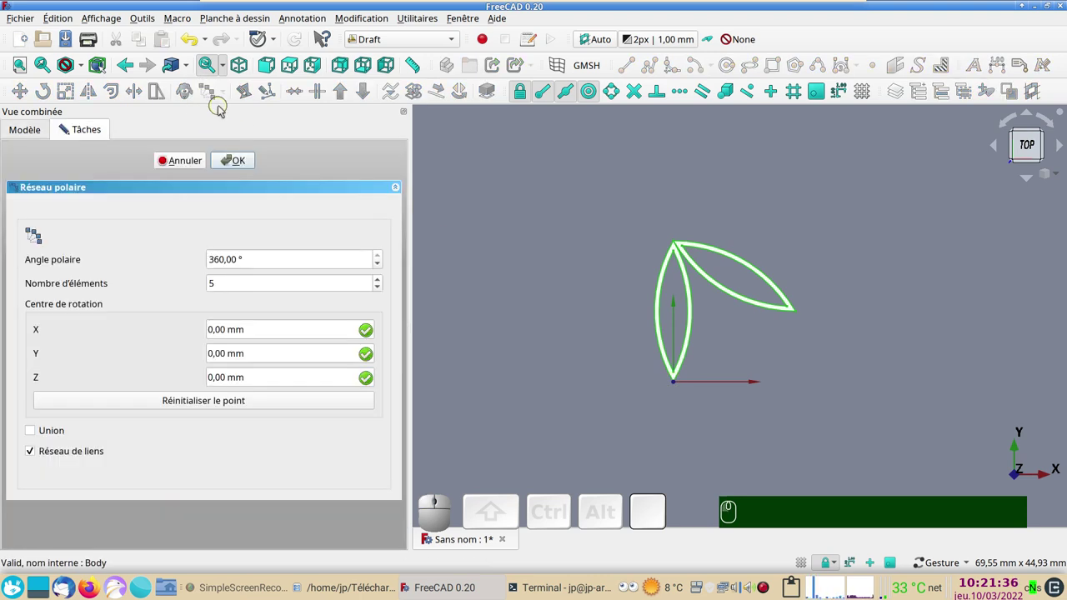
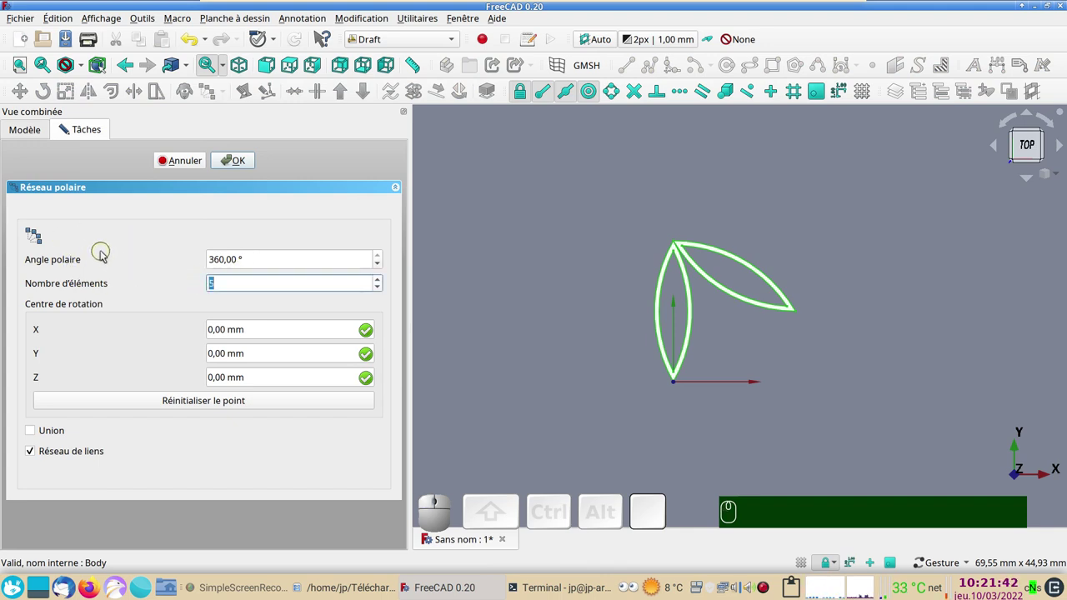
{"action": "key", "text": "KP_6"}
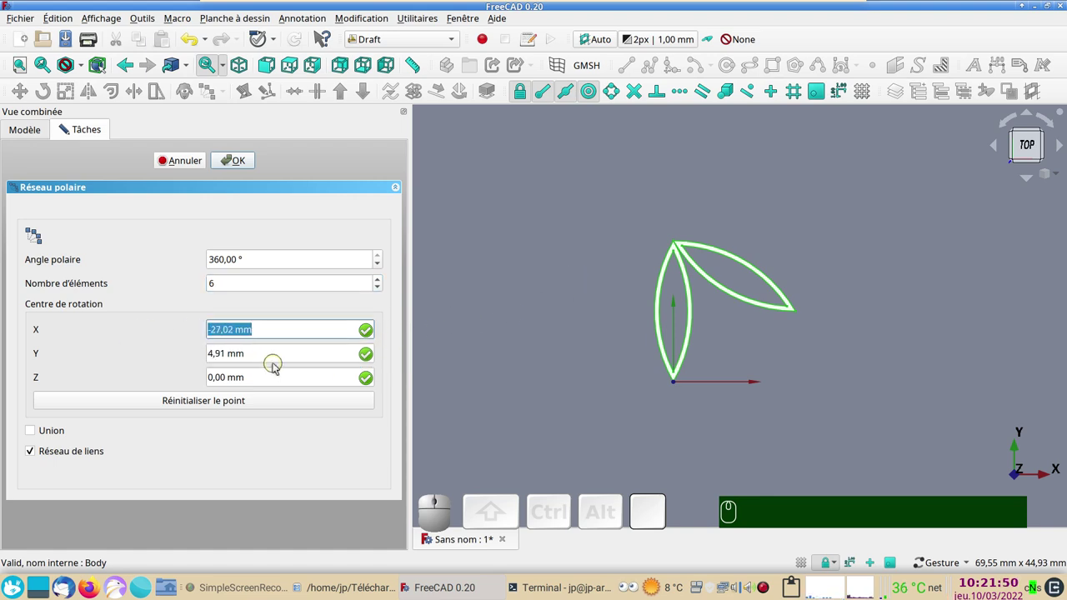
{"action": "left_click", "coordinate": [187, 158]}
{"action": "left_click", "coordinate": [107, 245]}
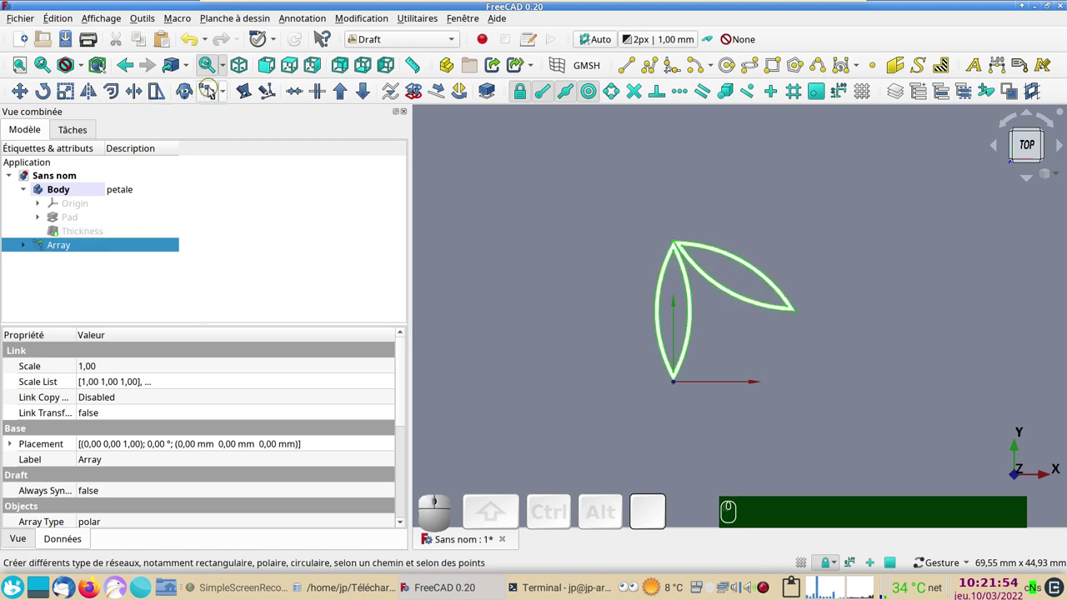
Confirm the six-element polar array Array001, forming the six-petal rosette.
{"action": "left_click", "coordinate": [213, 95]}
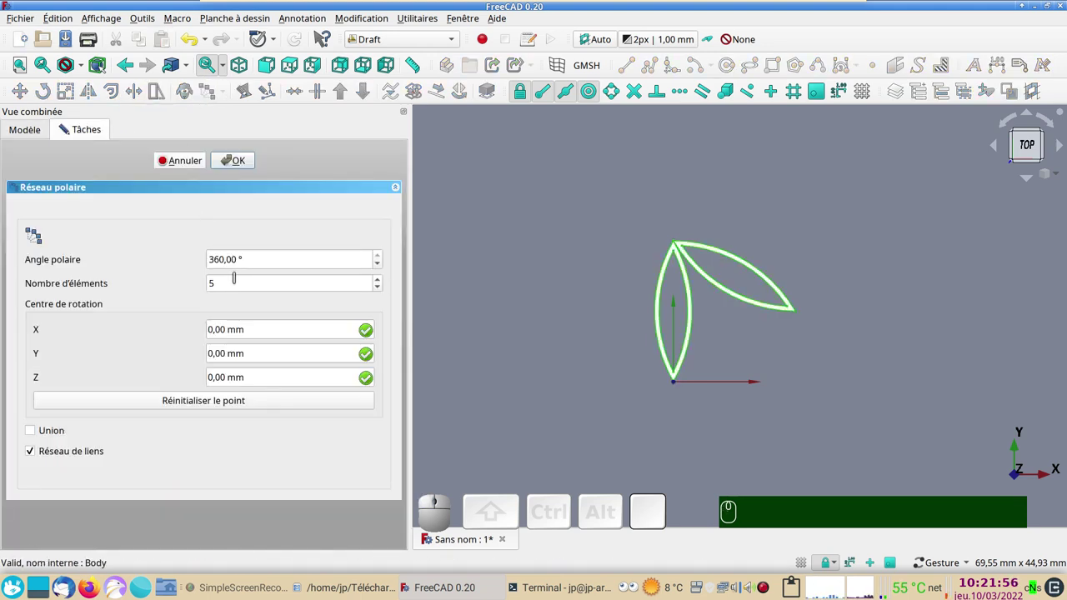
{"action": "scroll", "scroll_direction": "up", "scroll_amount": 3}
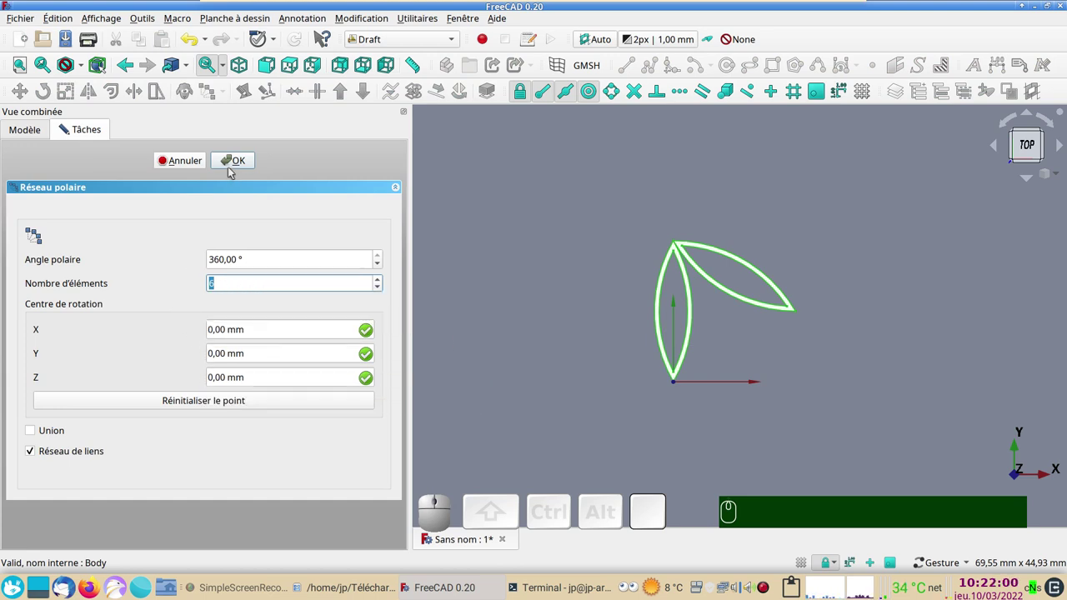
{"action": "left_click", "coordinate": [234, 169]}
{"action": "scroll", "scroll_direction": "down", "scroll_amount": 3}
{"action": "right_click", "coordinate": [539, 259]}
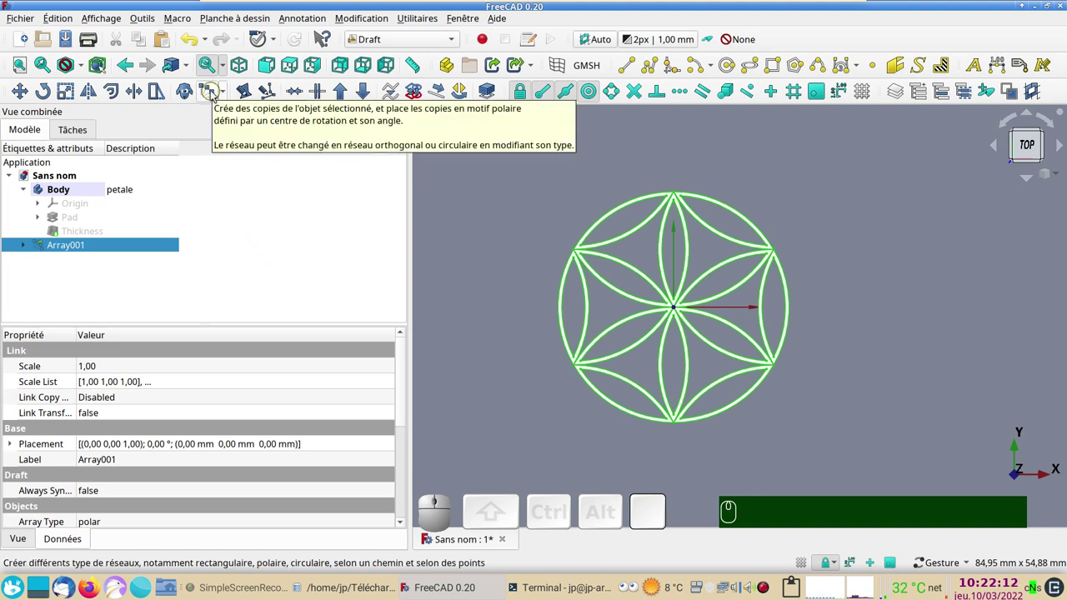
Start a second polar array on the Array001 rosette.
{"action": "left_click", "coordinate": [215, 94]}
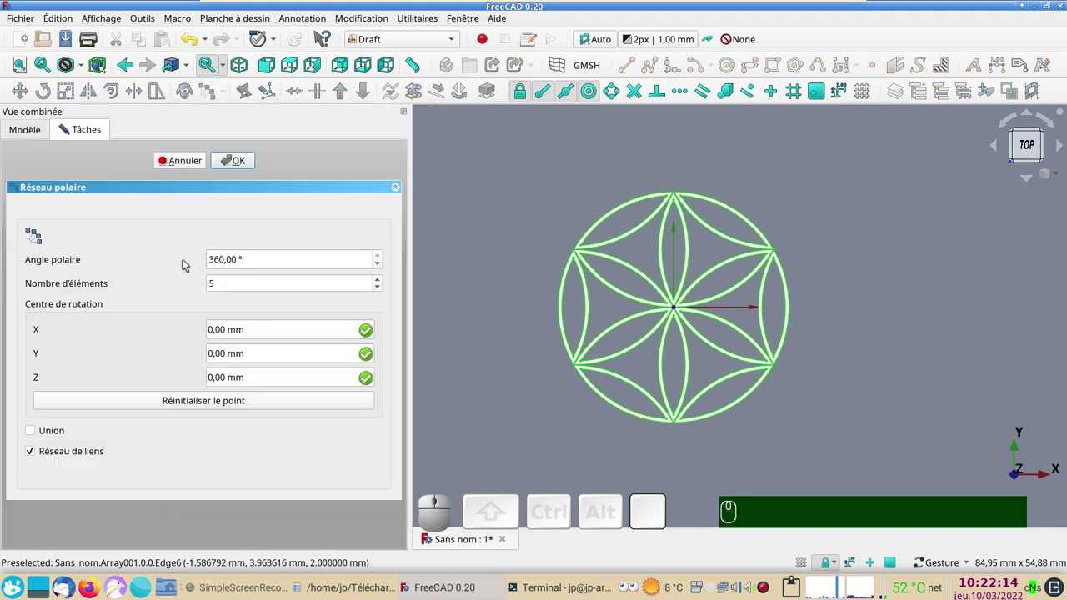
{"action": "scroll", "scroll_direction": "up", "scroll_amount": 3}
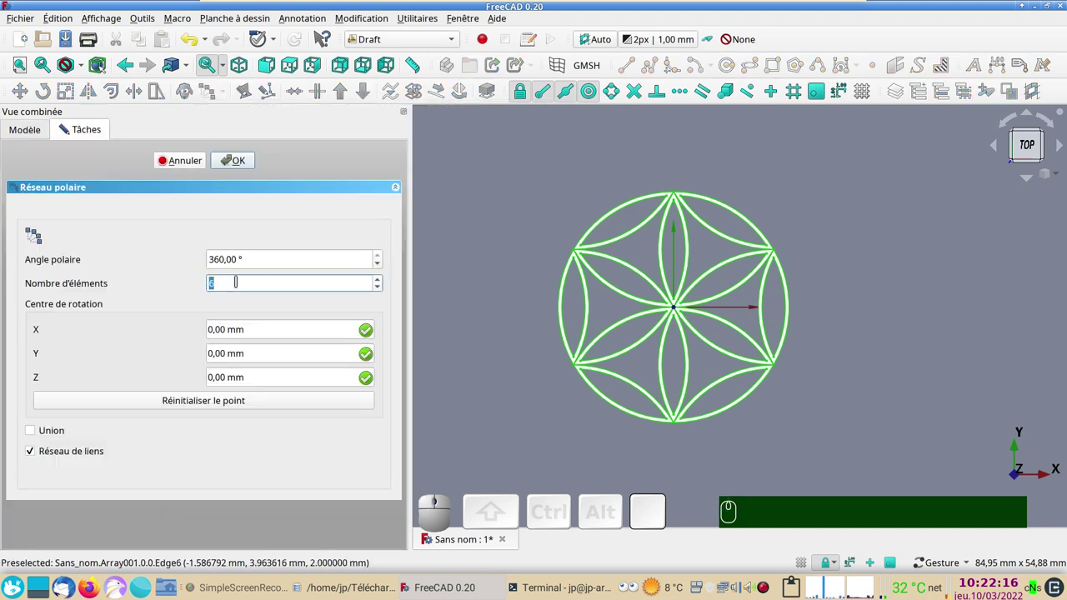
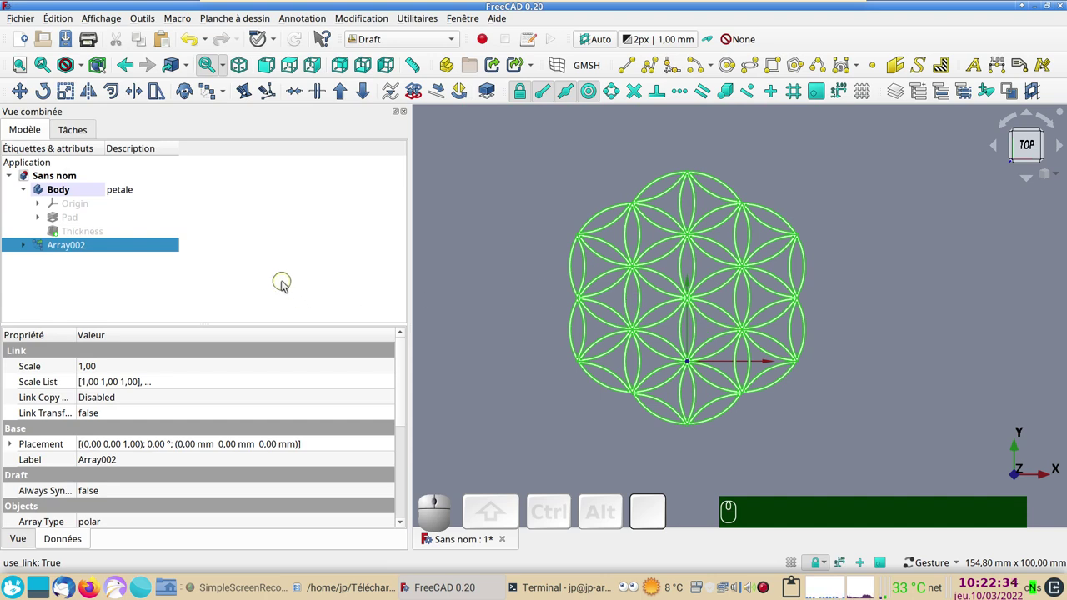
Create a Draft polar array of Array002, retrying once after cancelling, producing Array003.
{"action": "left_click", "coordinate": [213, 93]}
{"action": "scroll", "scroll_direction": "up", "scroll_amount": 3}
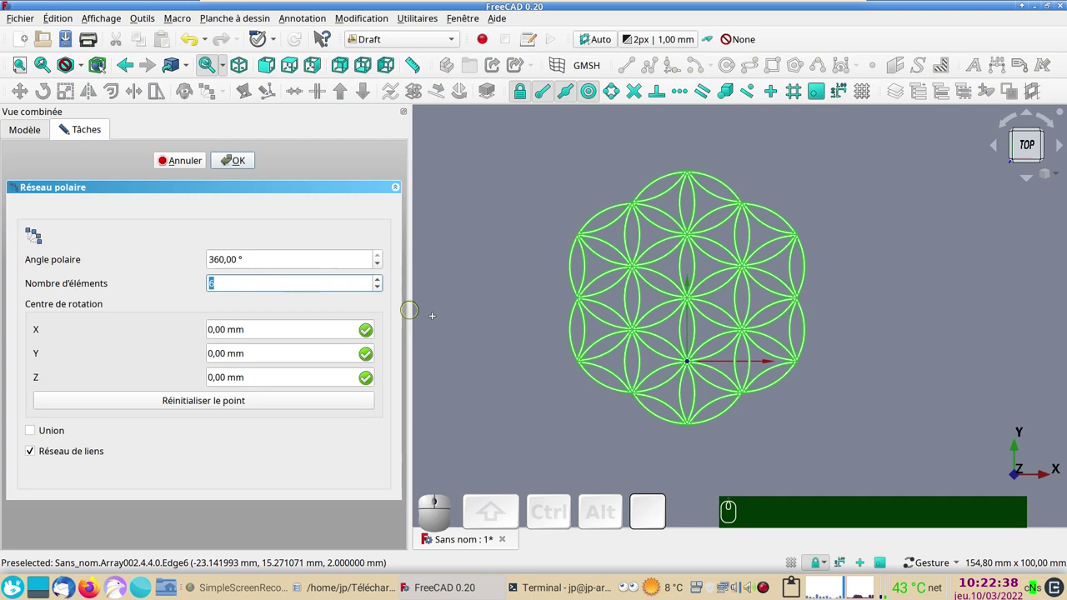
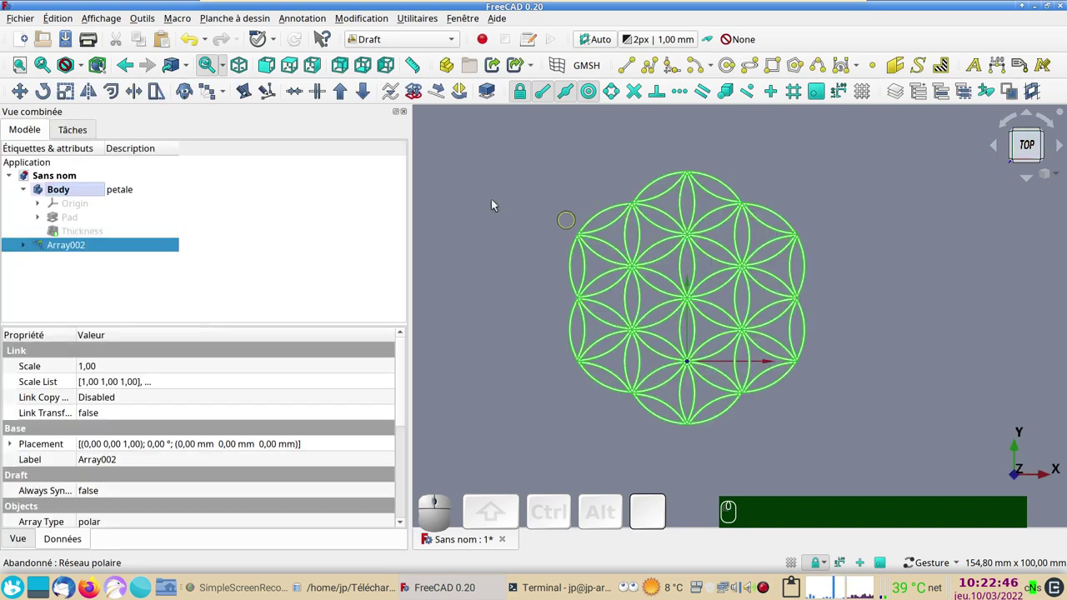
{"action": "left_click", "coordinate": [211, 99]}
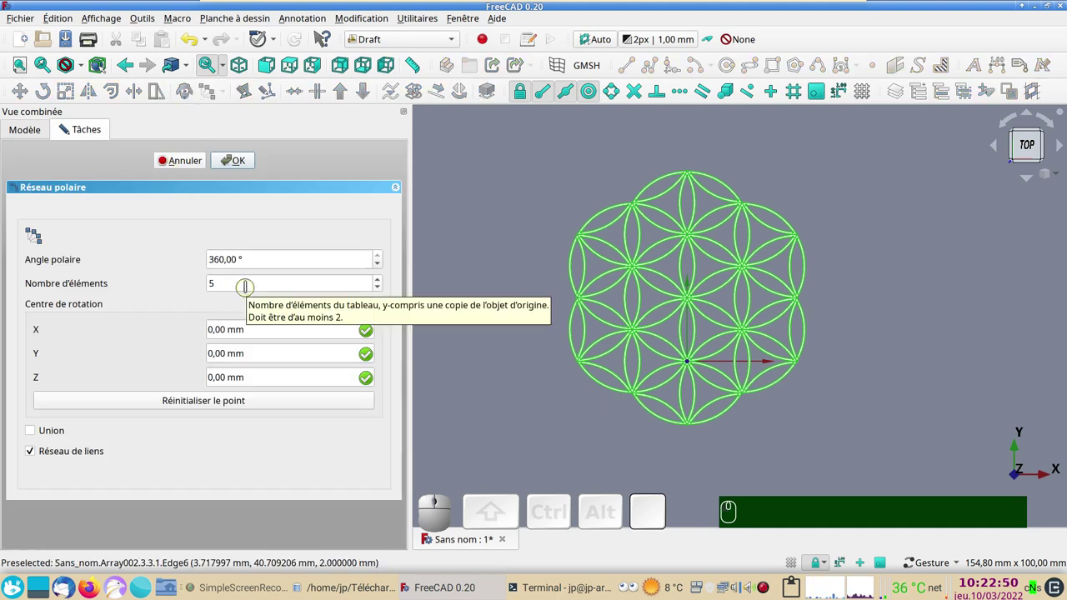
{"action": "scroll", "scroll_direction": "up", "scroll_amount": 3}
{"action": "left_click", "coordinate": [241, 159]}
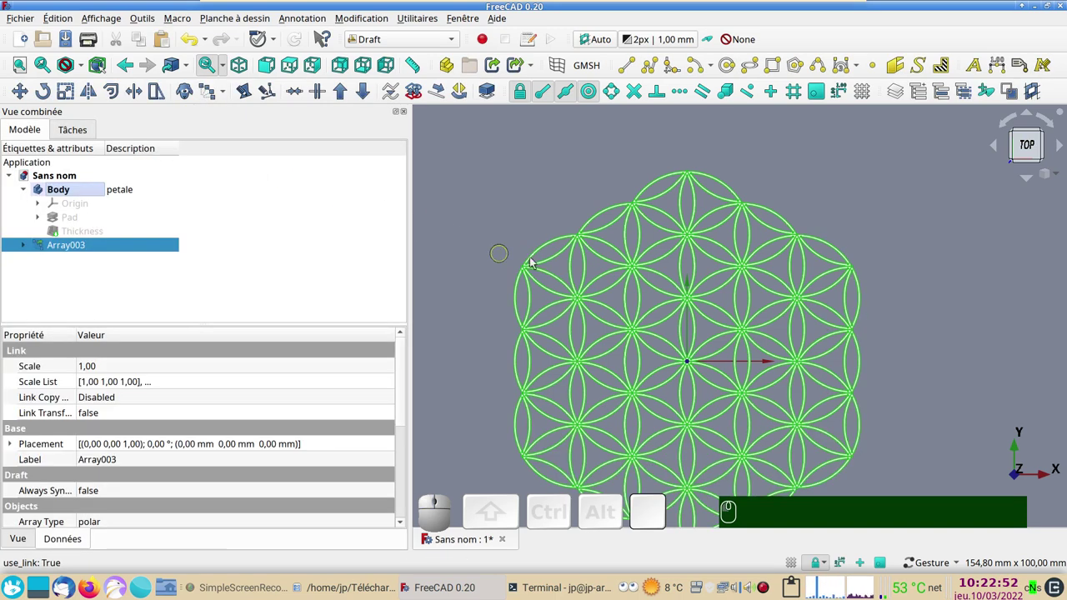
{"action": "scroll", "scroll_direction": "down", "scroll_amount": 3}
Recentre the view on the whole rosette, select Array003 and tilt to inspect its thickness.
{"action": "left_click_drag", "start_coordinate": [815, 337], "coordinate": [800, 277]}
{"action": "scroll", "scroll_direction": "up", "scroll_amount": 3}
{"action": "left_click_drag", "start_coordinate": [793, 278], "coordinate": [868, 310]}
{"action": "left_click", "coordinate": [868, 310]}
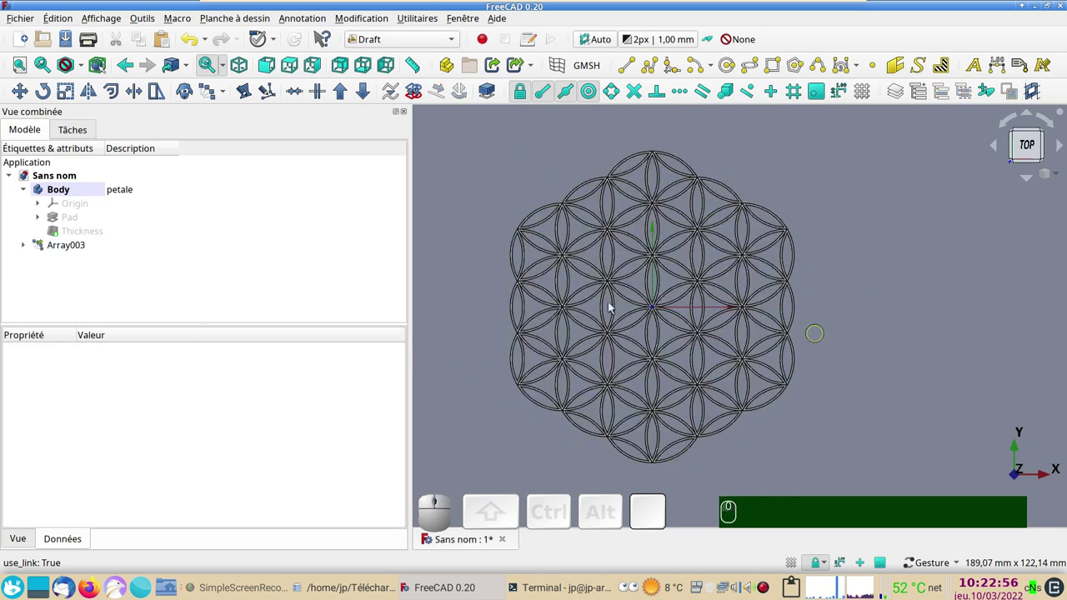
{"action": "left_click", "coordinate": [100, 252]}
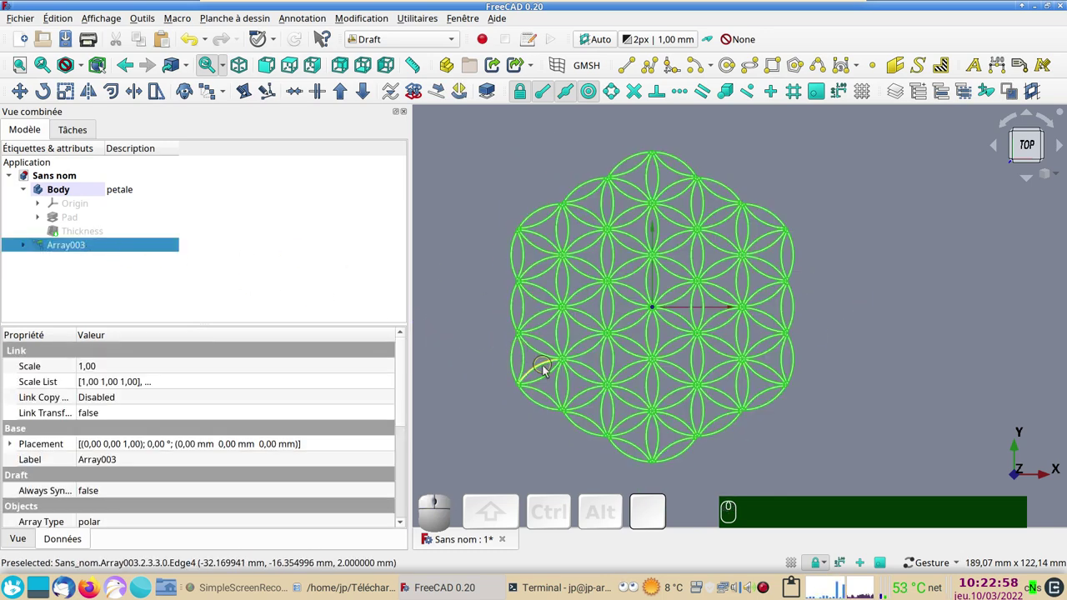
{"action": "scroll", "scroll_direction": "up", "scroll_amount": 3}
{"action": "left_click_drag", "start_coordinate": [659, 414], "coordinate": [909, 256]}
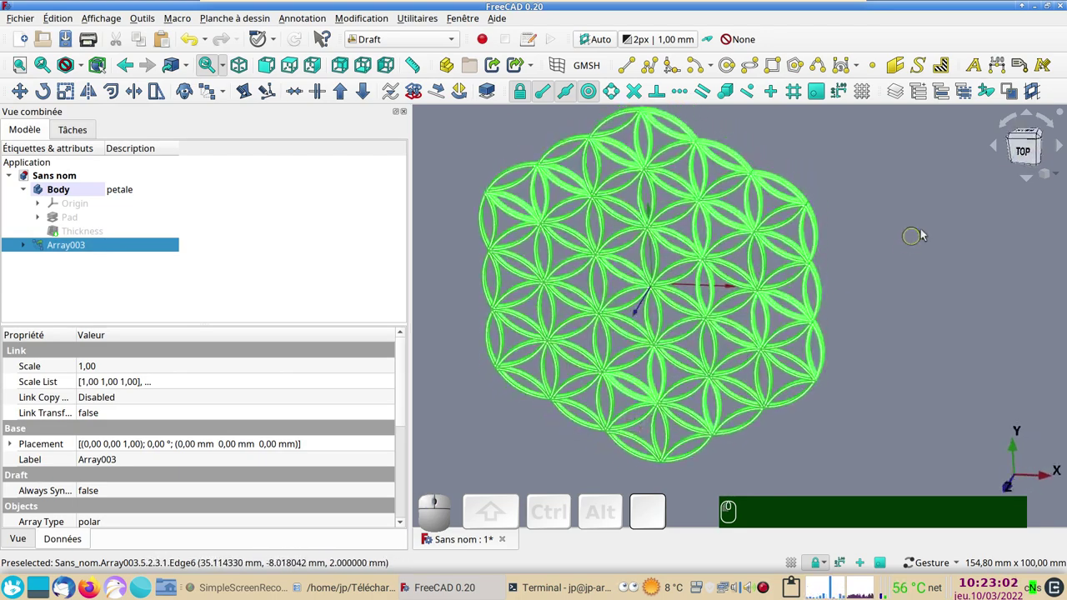
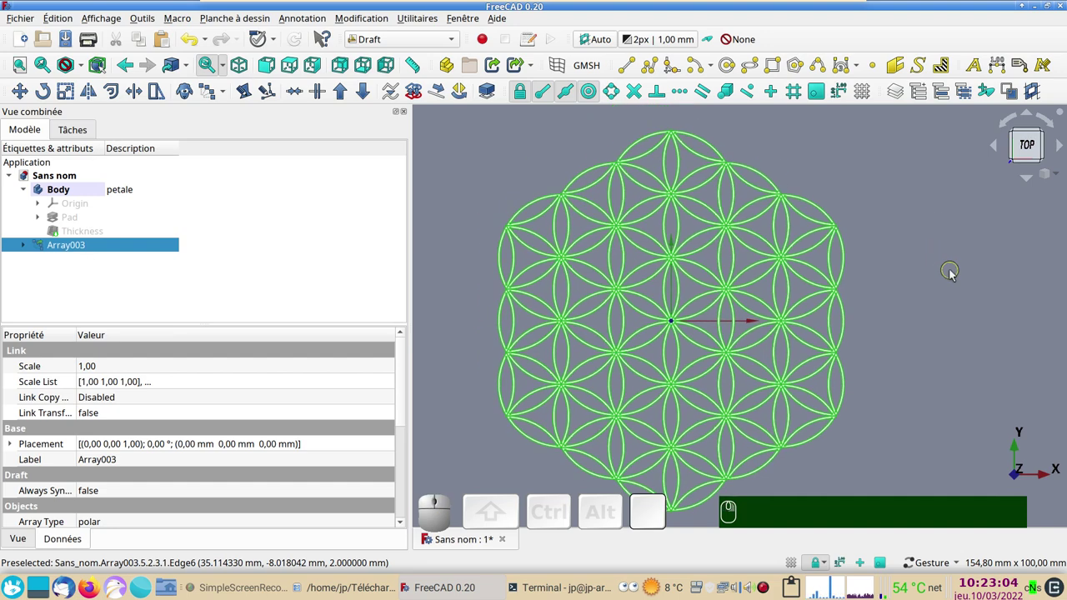
Switch to Part Design, try a body based on Array003, accept the multiple-solids warning, then undo it.
{"action": "scroll", "scroll_direction": "down", "scroll_amount": 3}
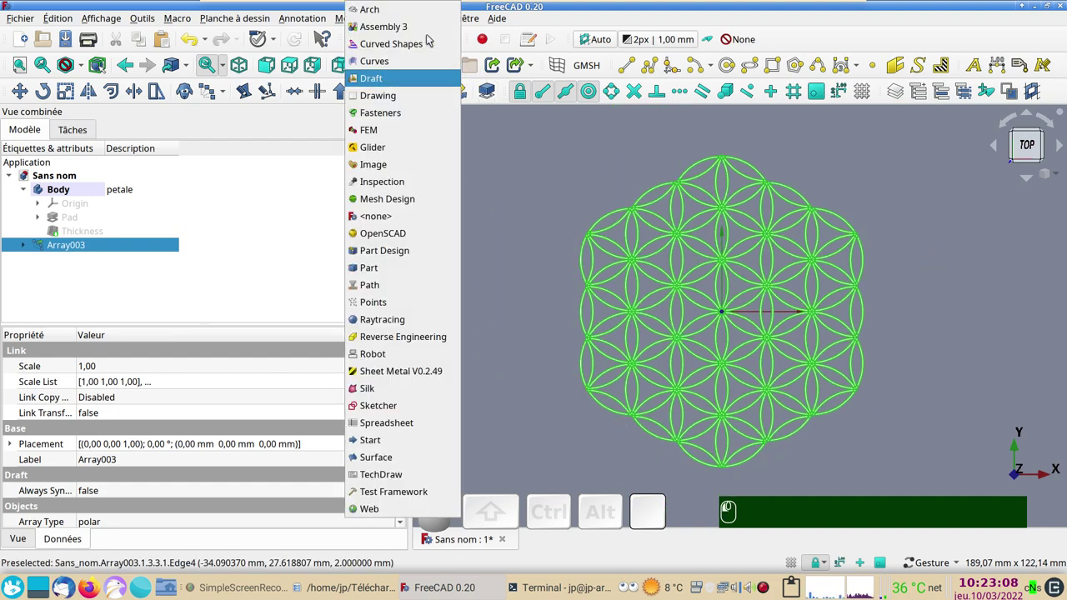
{"action": "left_click", "coordinate": [399, 254]}
{"action": "left_click", "coordinate": [31, 133]}
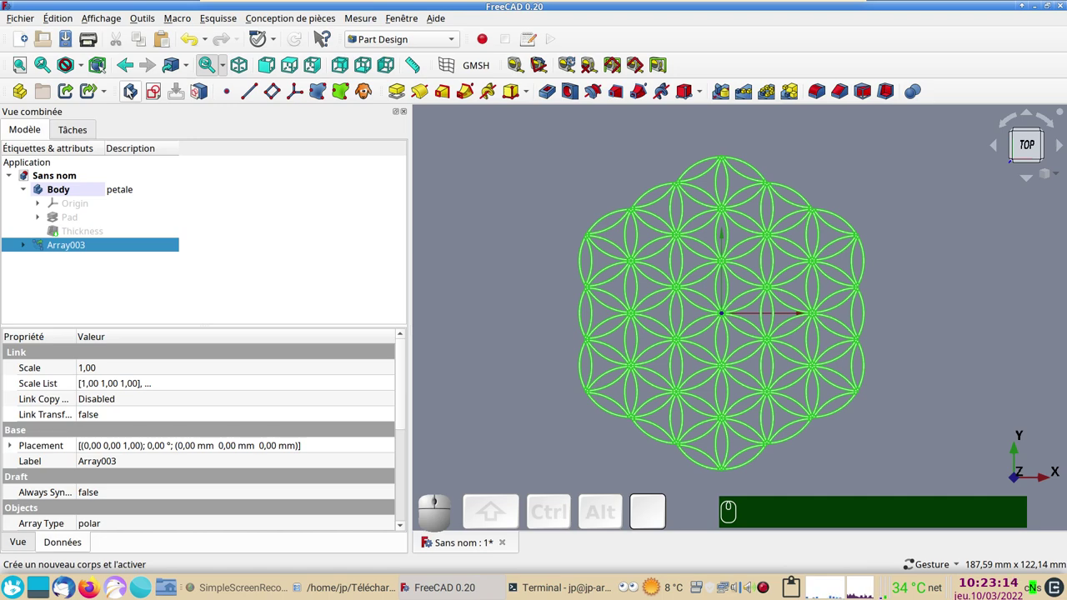
{"action": "left_click", "coordinate": [131, 91]}
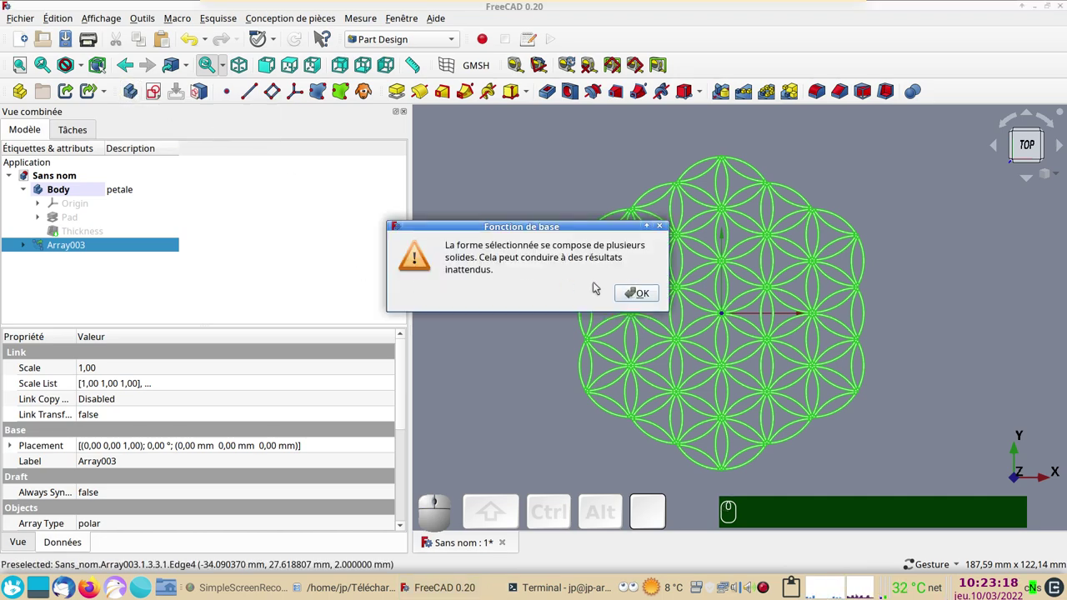
{"action": "left_click", "coordinate": [635, 294]}
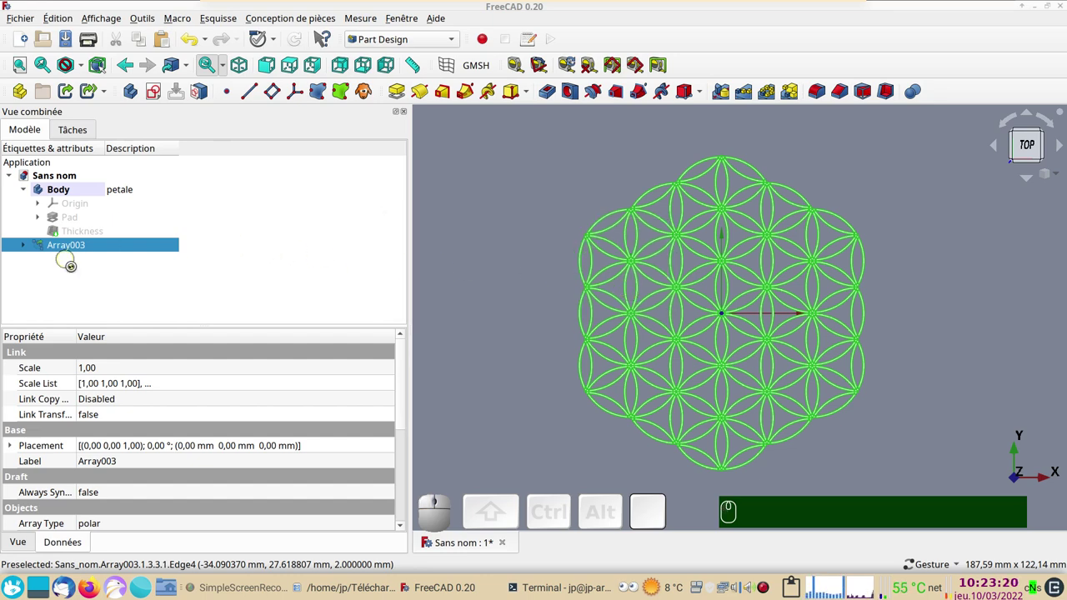
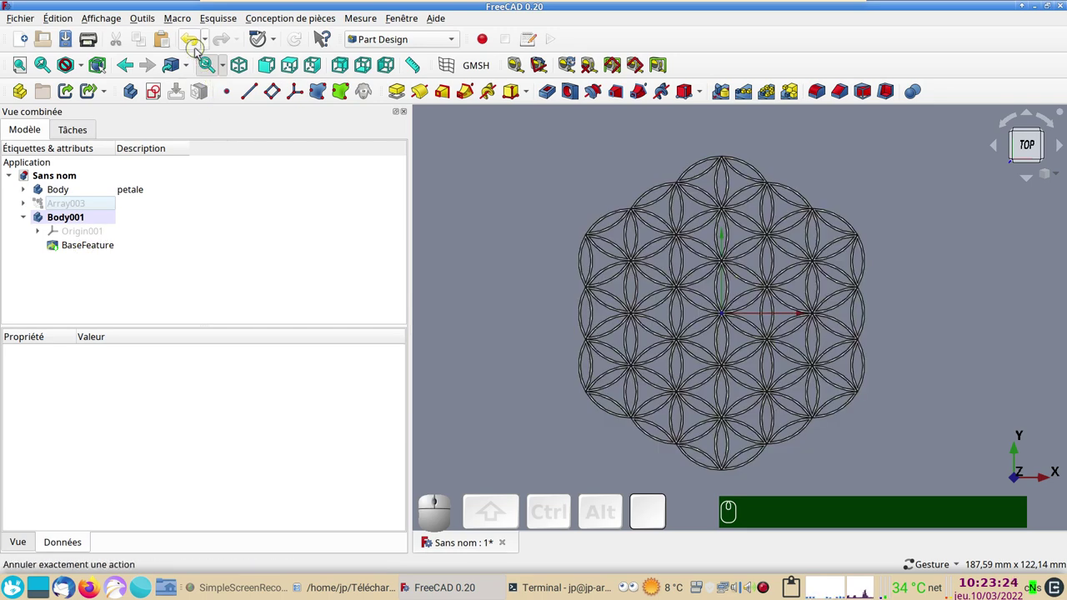
{"action": "left_click", "coordinate": [195, 48]}
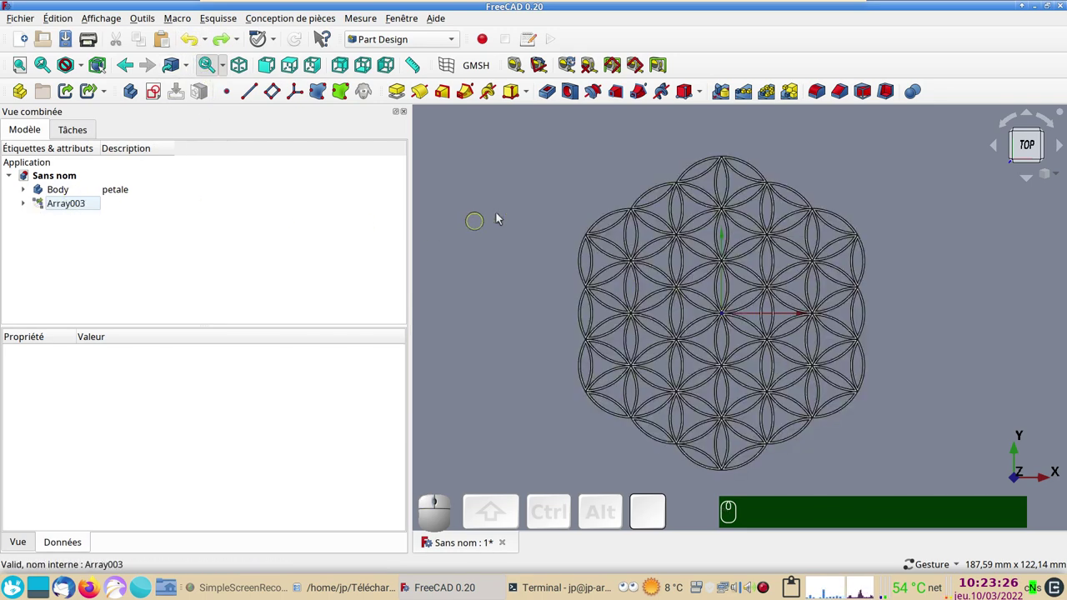
{"action": "left_click", "coordinate": [509, 190]}
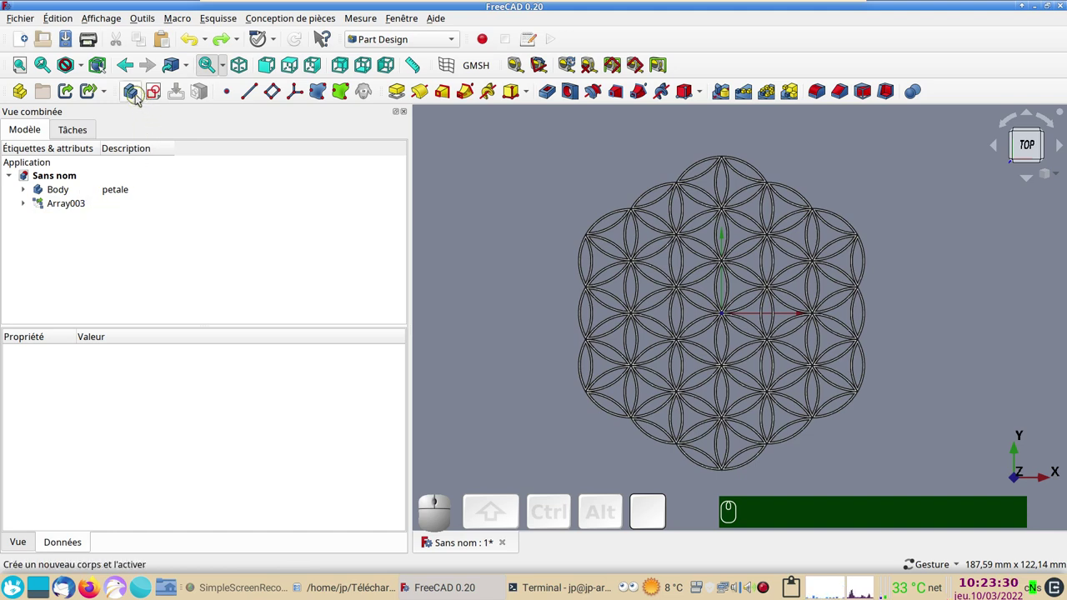
Create a new empty Body001 and start a sketch on its XY plane.
{"action": "left_click", "coordinate": [139, 96]}
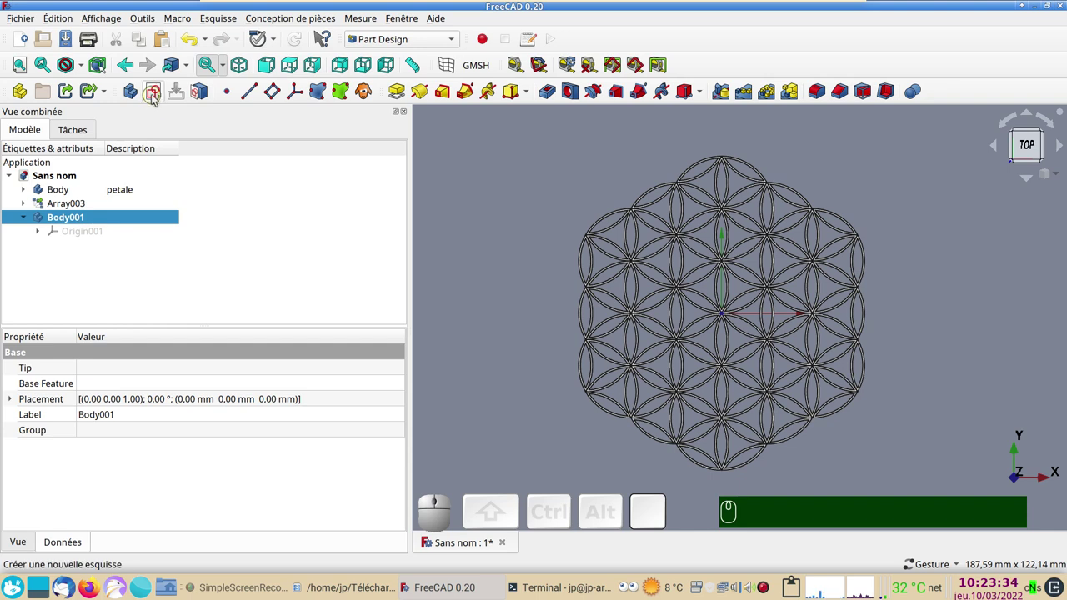
{"action": "left_click", "coordinate": [156, 97]}
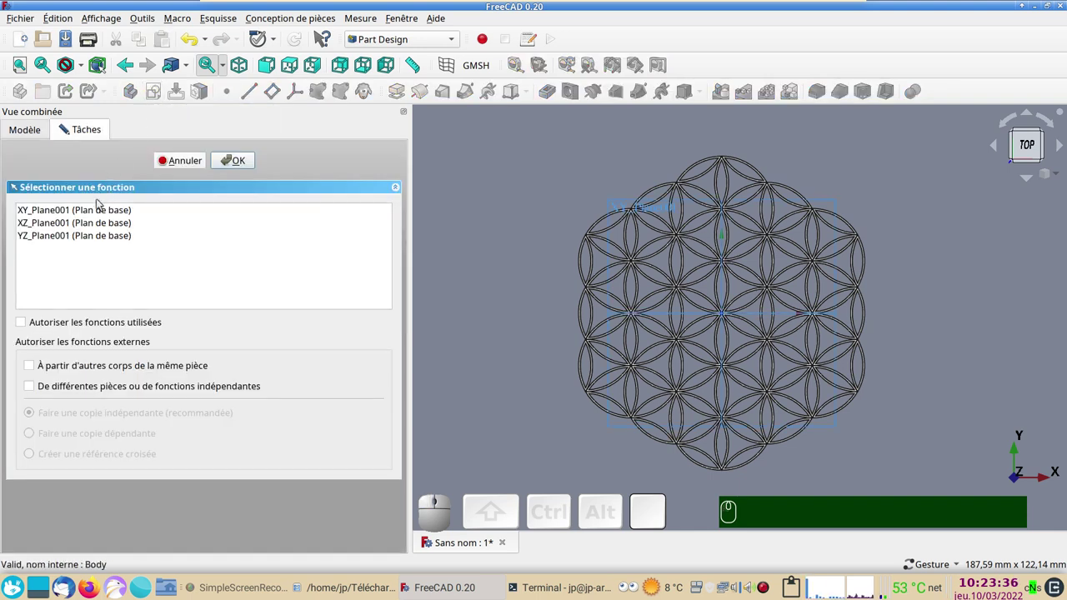
{"action": "left_click", "coordinate": [100, 209]}
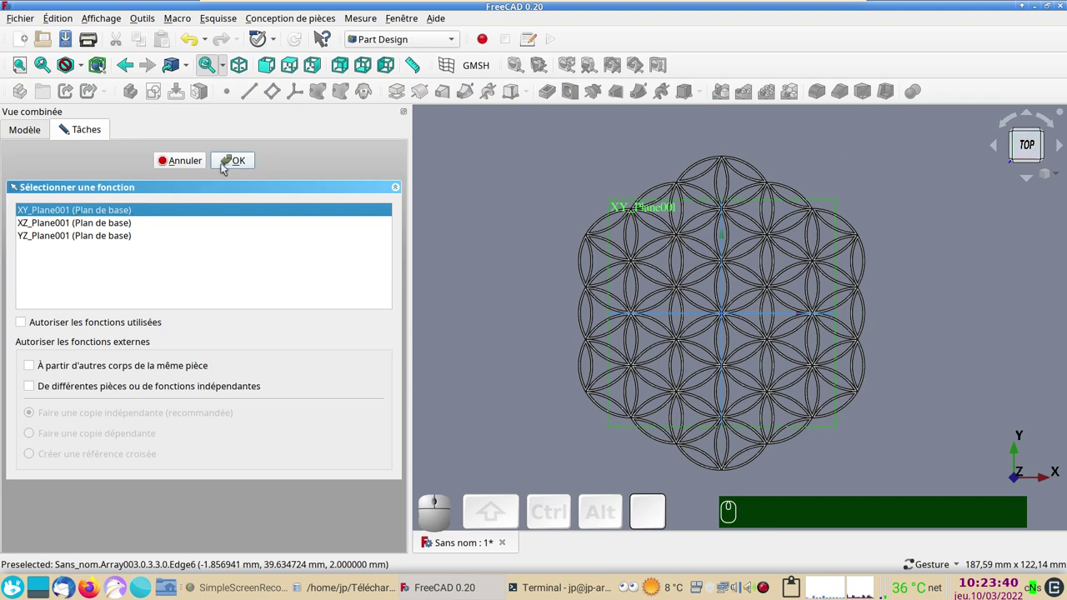
{"action": "left_click", "coordinate": [237, 168]}
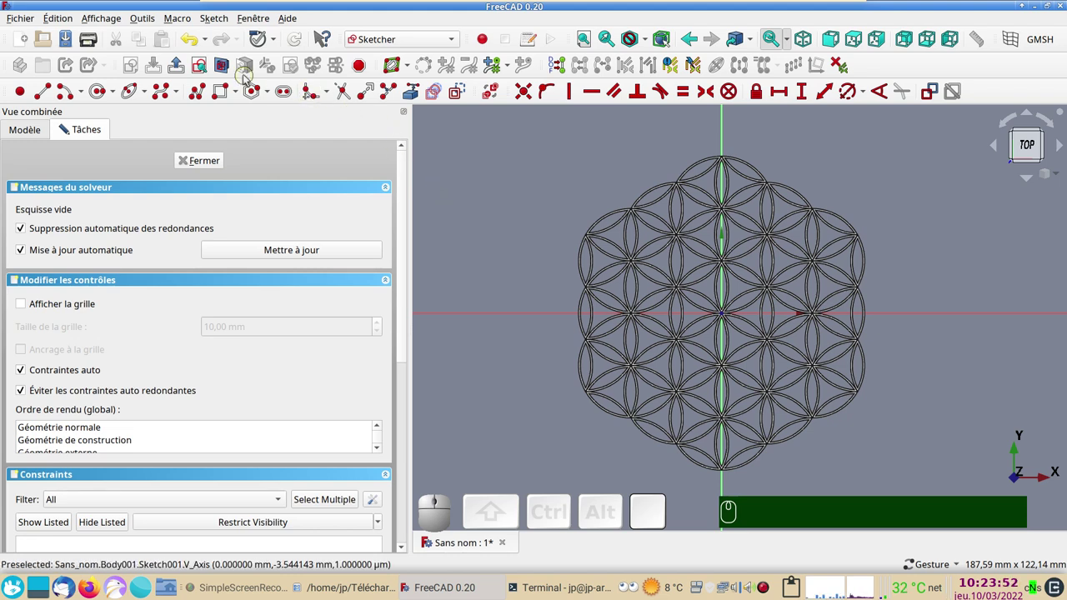
{"action": "left_click", "coordinate": [226, 67]}
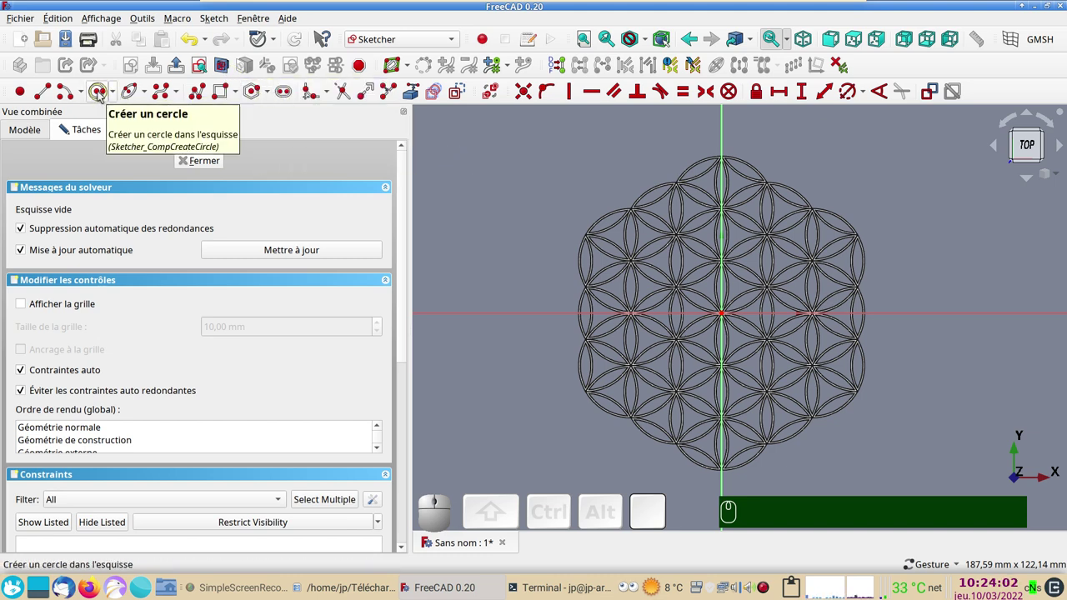
Draw a circle centred on the origin and constrain its diameter to 92 mm.
{"action": "left_click", "coordinate": [102, 94]}
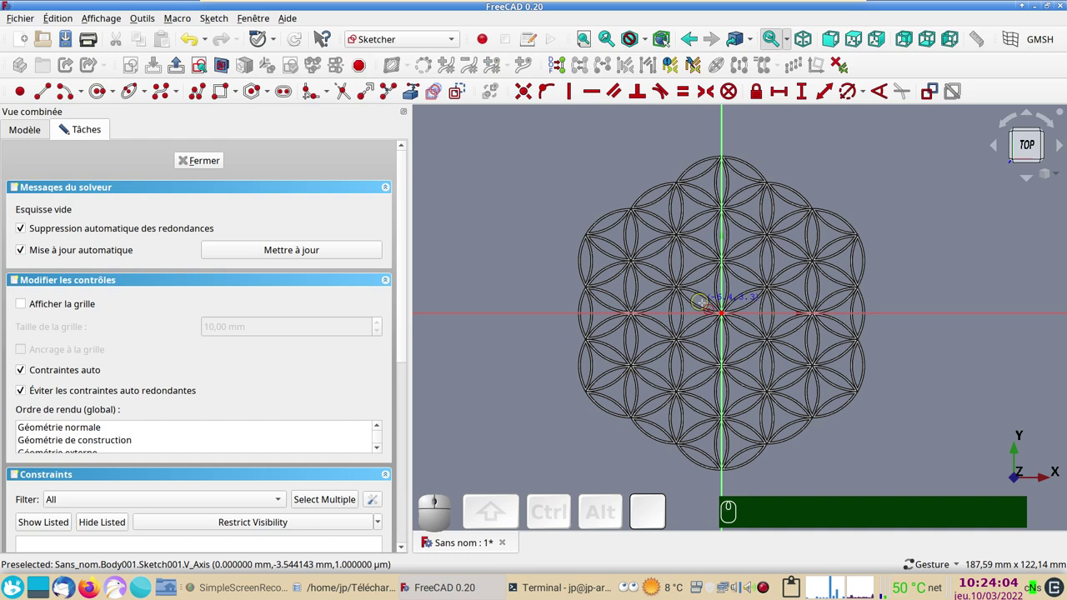
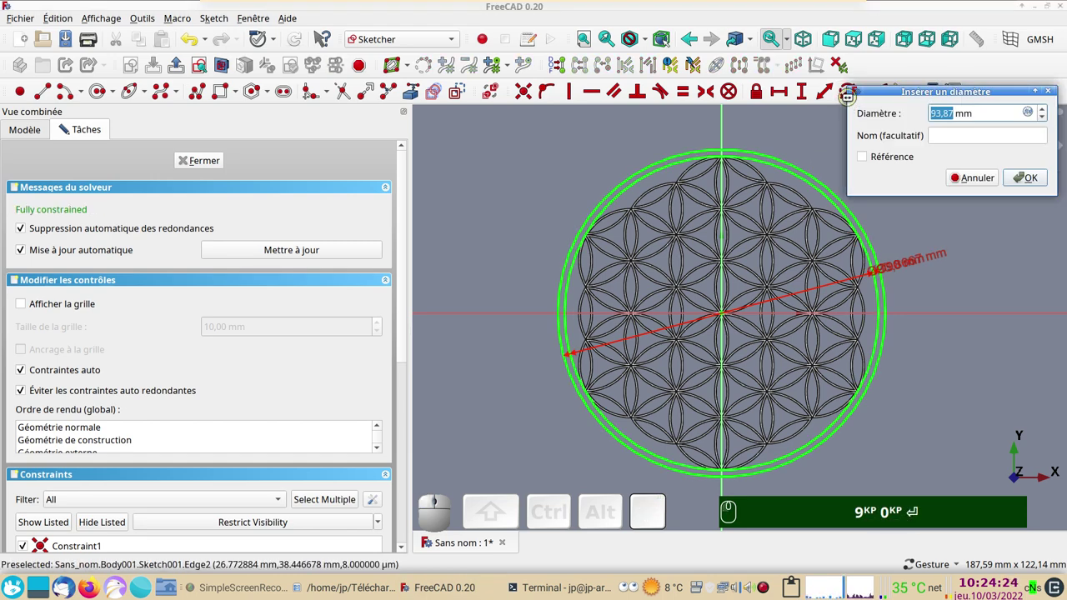
{"action": "key", "text": "KP_9"}
{"action": "key", "text": "KP_2"}
{"action": "key", "text": "Return"}
{"action": "key", "text": "KP_Enter"}
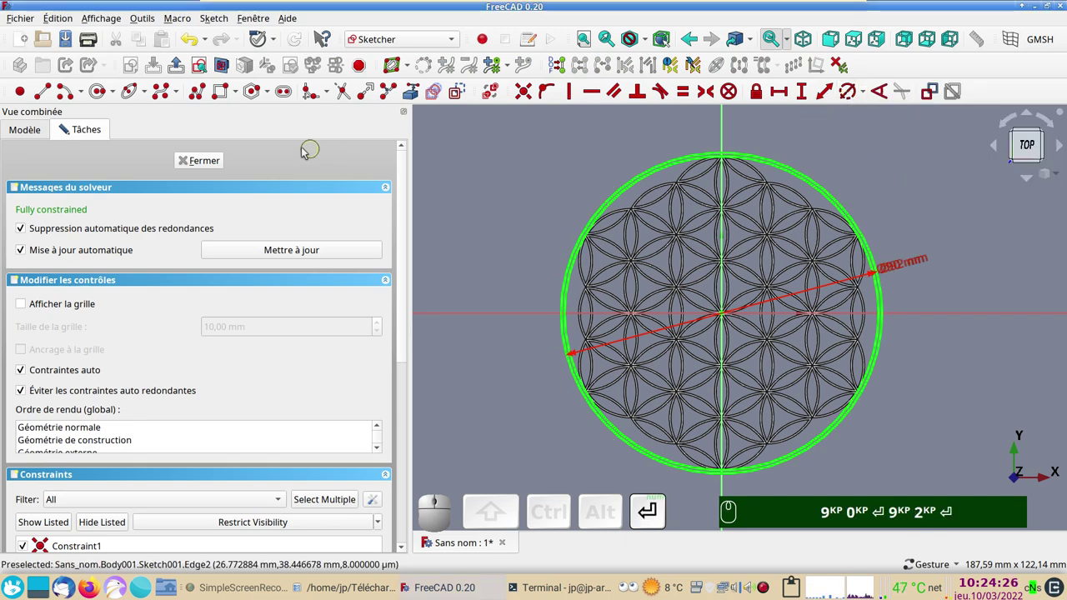
Close the ring sketch and pad it 2 mm into a solid border.
{"action": "left_click", "coordinate": [210, 164]}
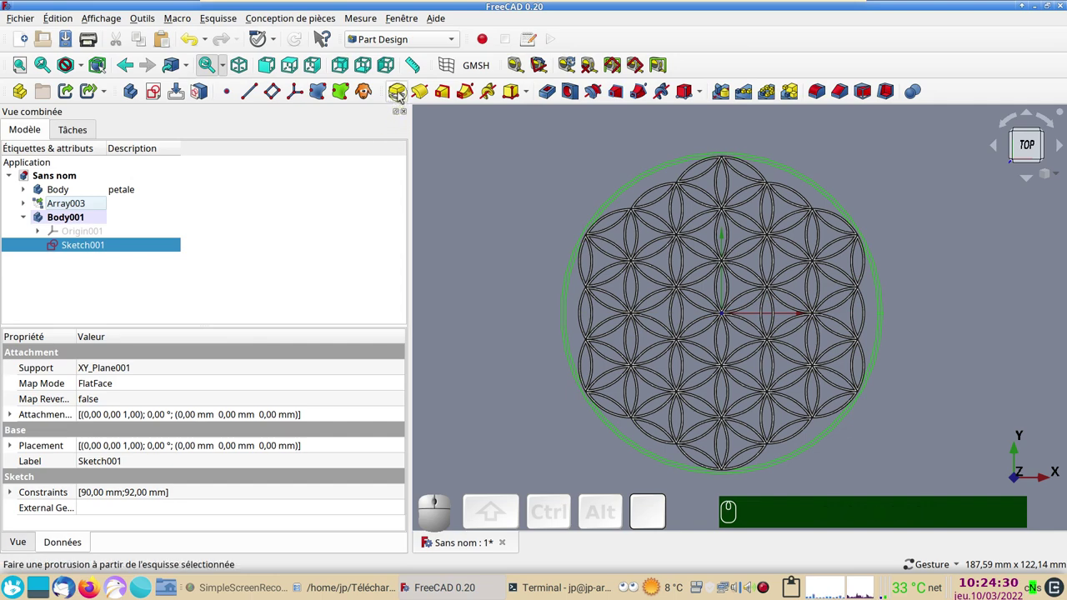
{"action": "left_click", "coordinate": [403, 94]}
{"action": "key", "text": "KP_2"}
{"action": "key", "text": "KP_Enter"}
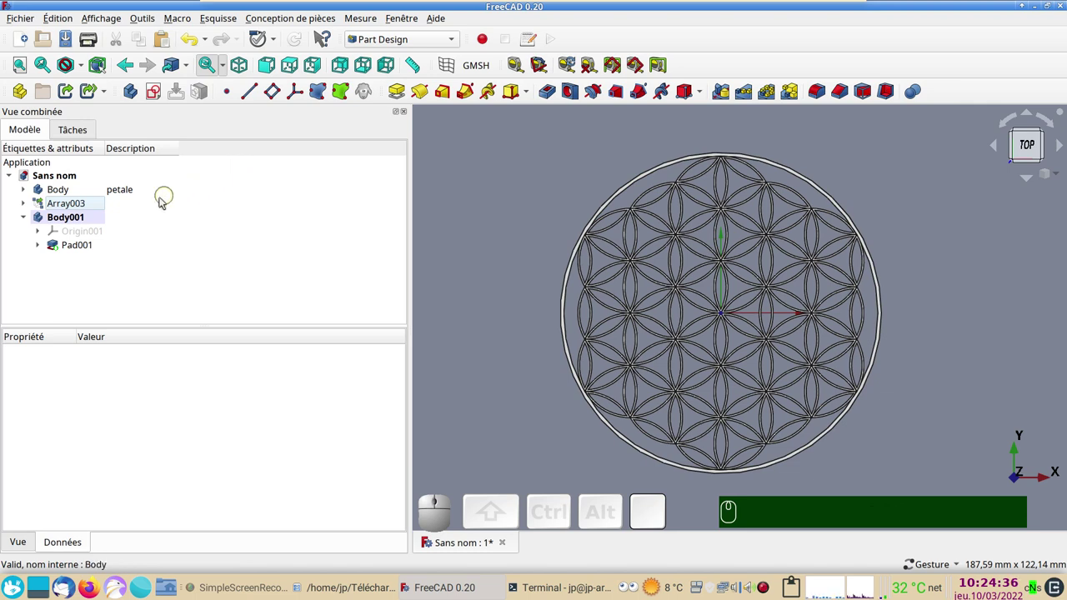
Rename Body001's description to 'bordure'.
{"action": "left_click", "coordinate": [121, 223]}
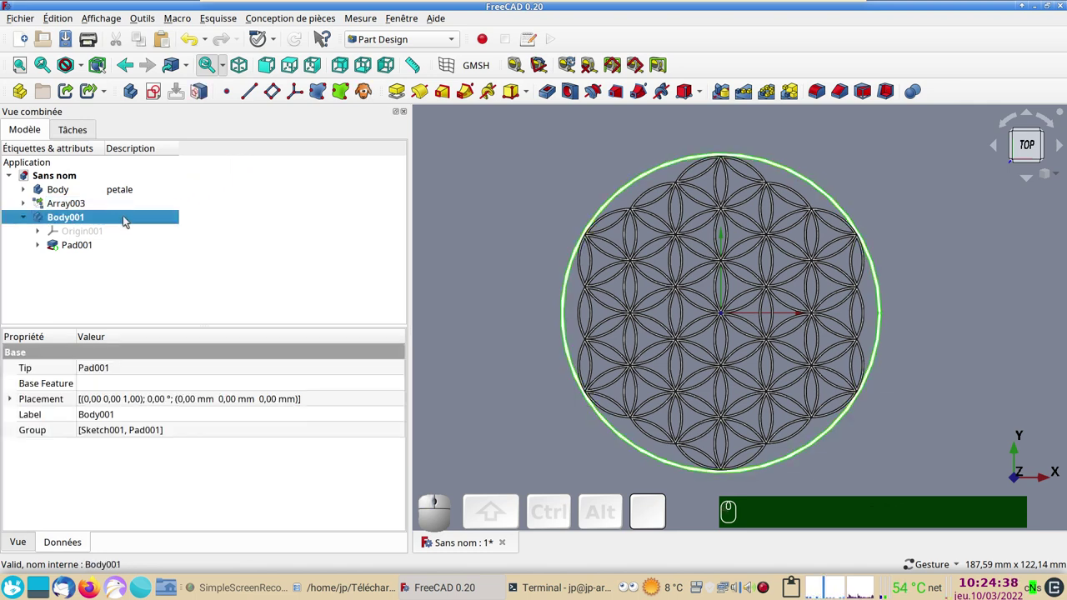
{"action": "key", "text": "F2"}
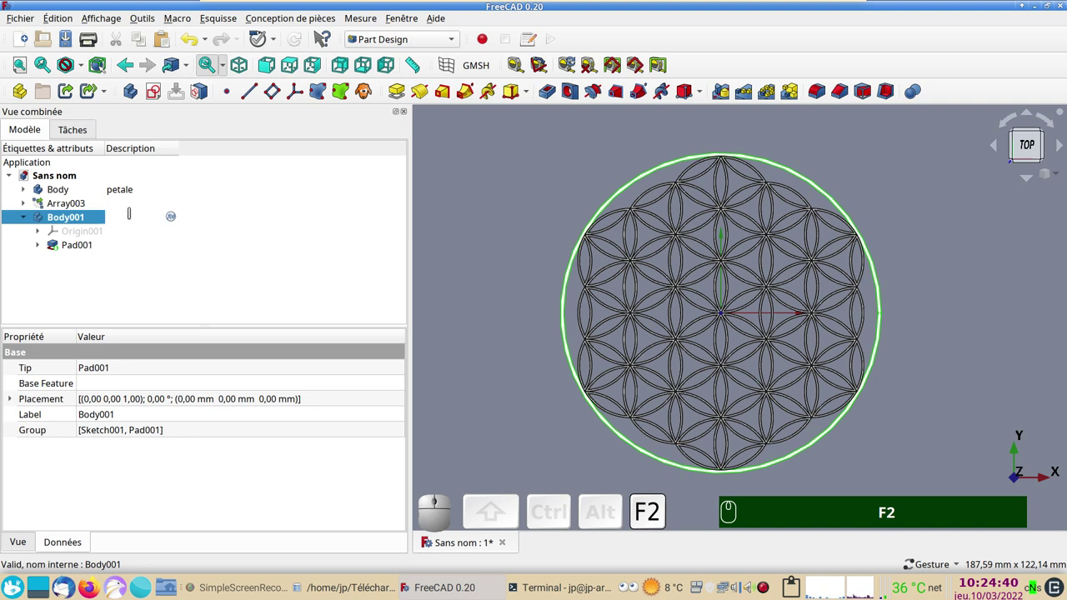
{"action": "type", "text": "bordure"}
{"action": "key", "text": "Return"}
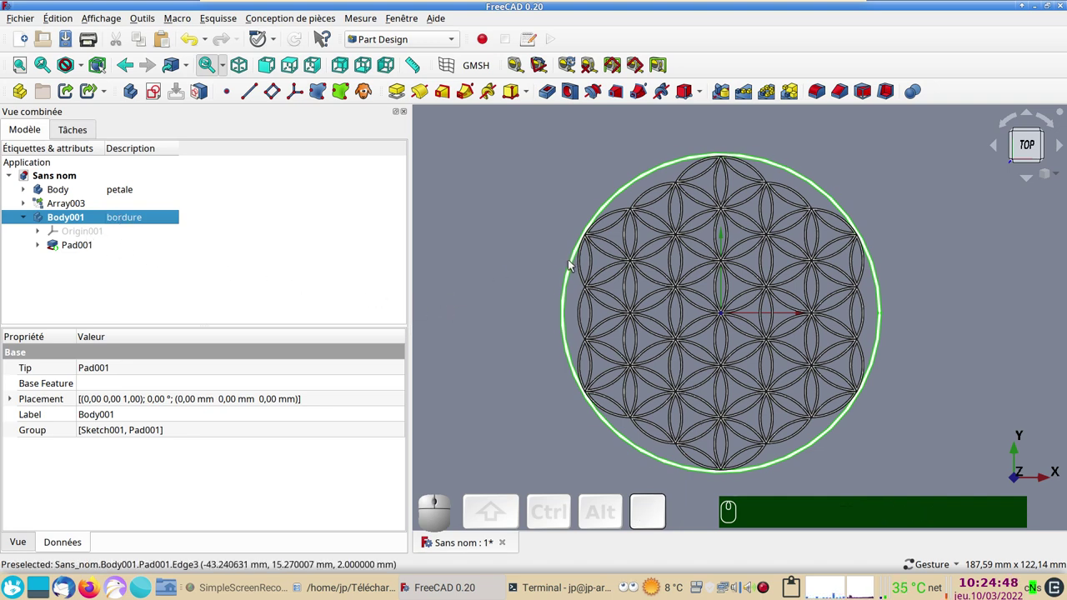
Select the border's Pad001 together with the rosette's Thickness feature.
{"action": "left_click", "coordinate": [502, 277]}
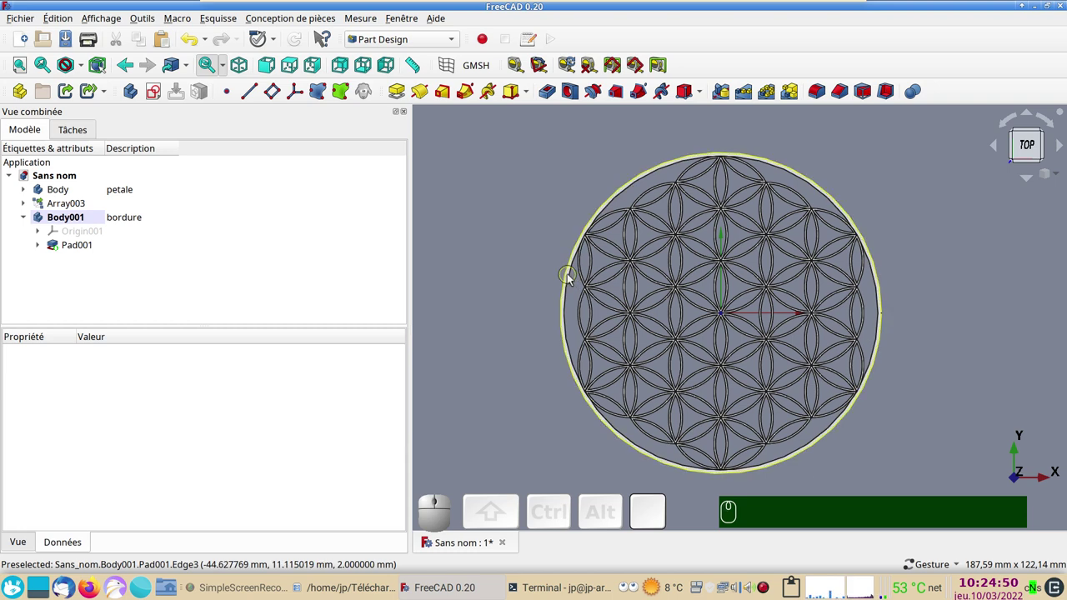
{"action": "left_click", "coordinate": [571, 279]}
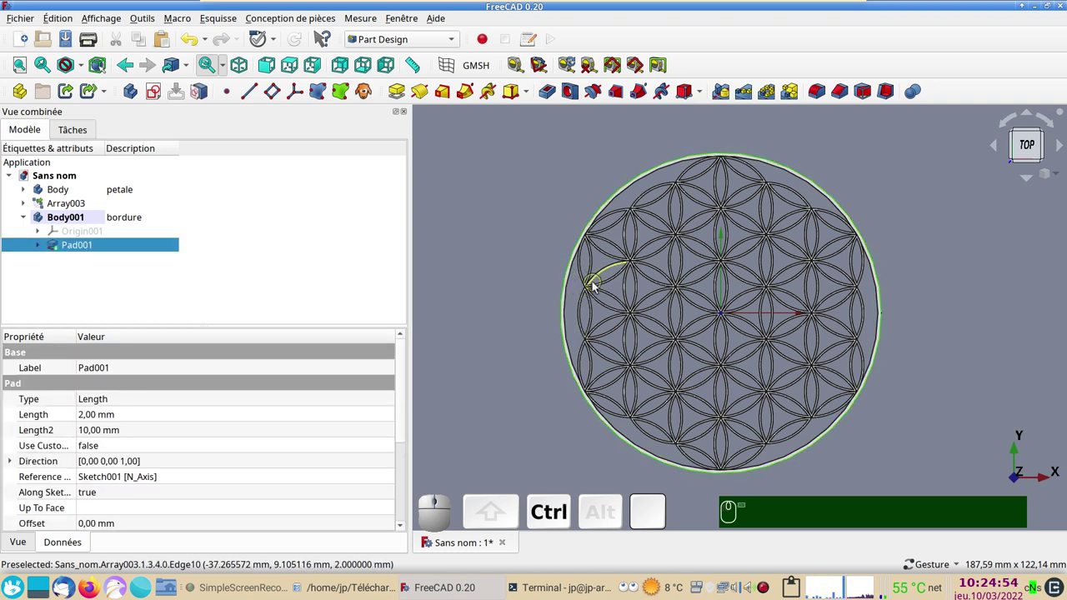
{"action": "left_click", "coordinate": [596, 287]}
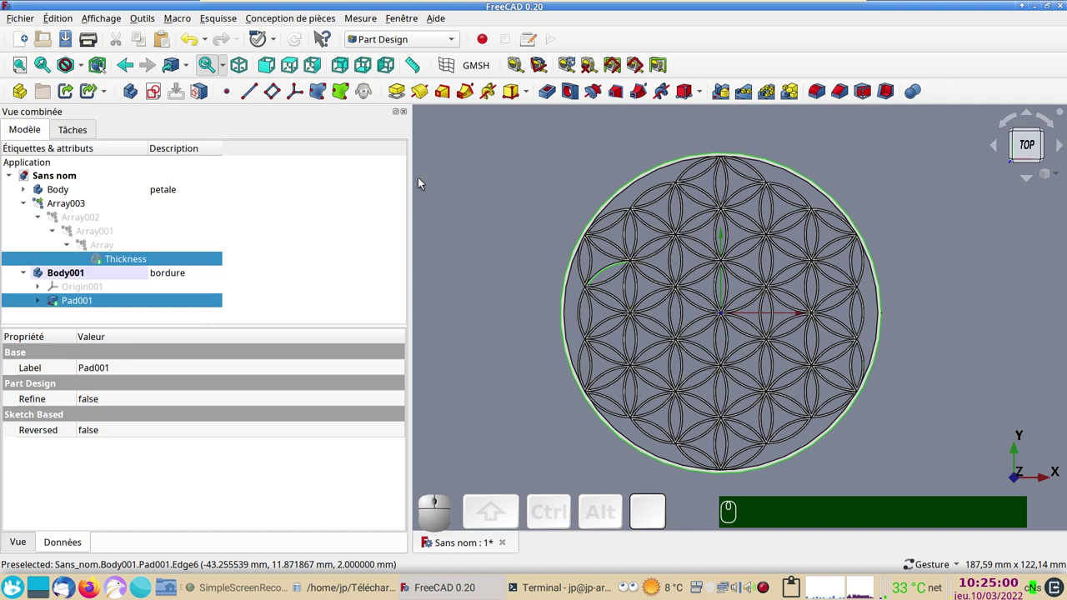
Set the shape colour of both pieces to orange (#ffaa00) in the display properties.
{"action": "key", "text": "ctrl+d"}
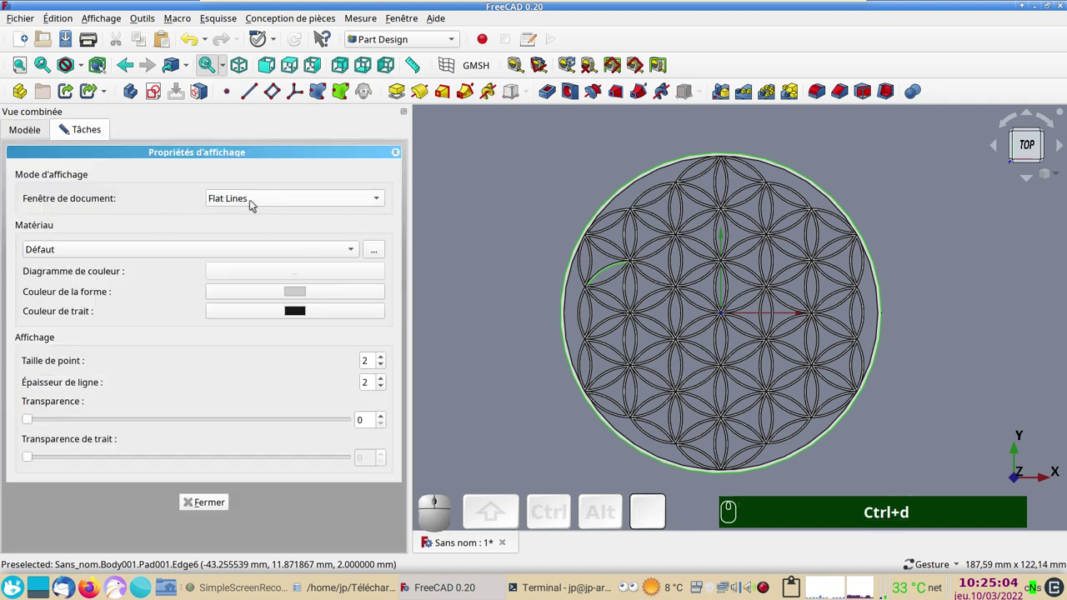
{"action": "left_click", "coordinate": [309, 295]}
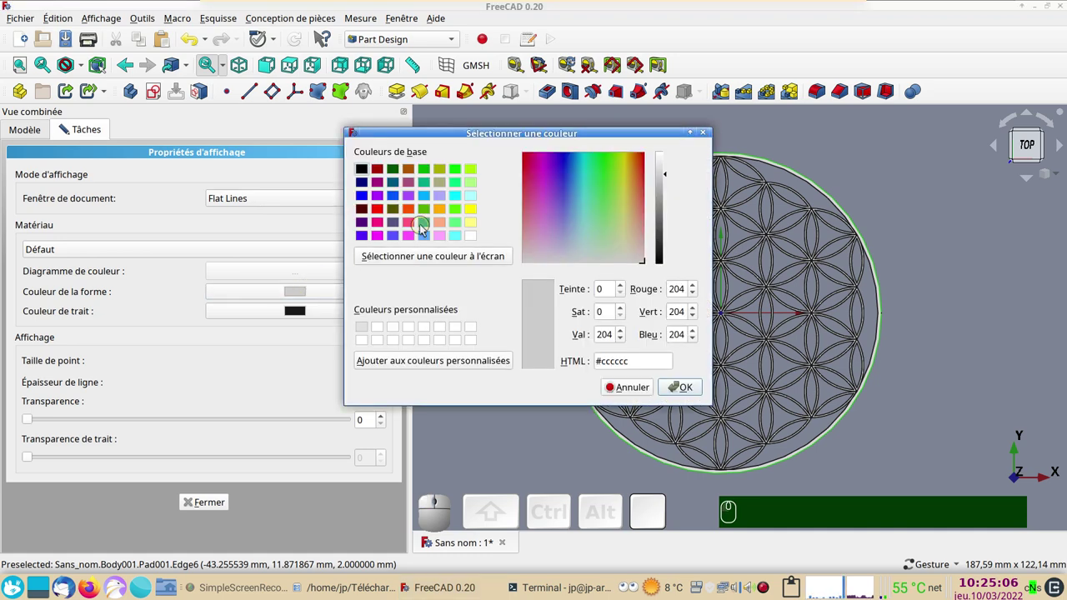
{"action": "left_click", "coordinate": [441, 214]}
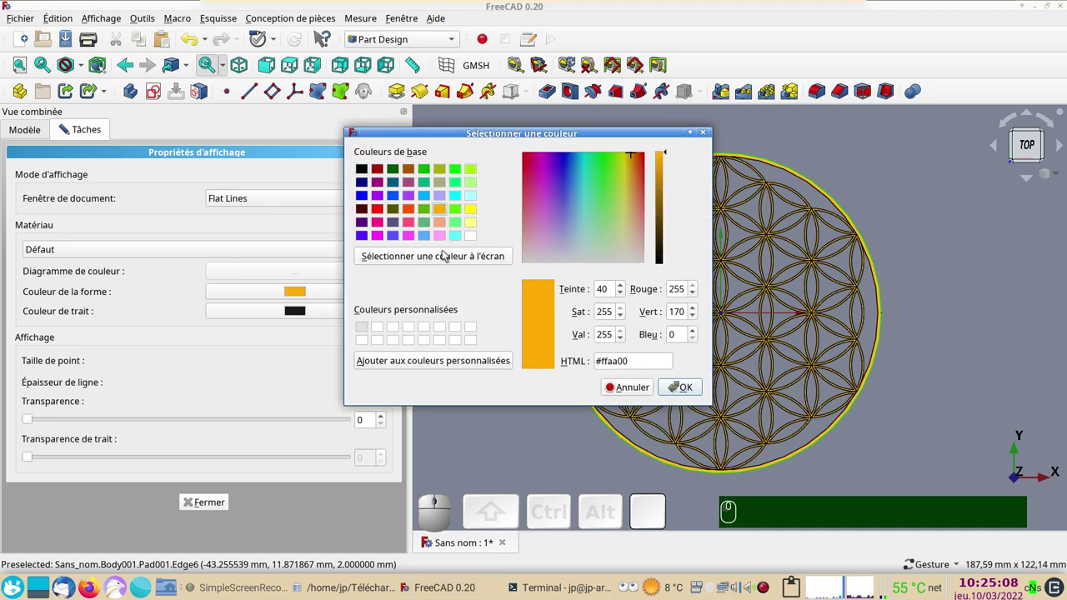
{"action": "left_click", "coordinate": [686, 386]}
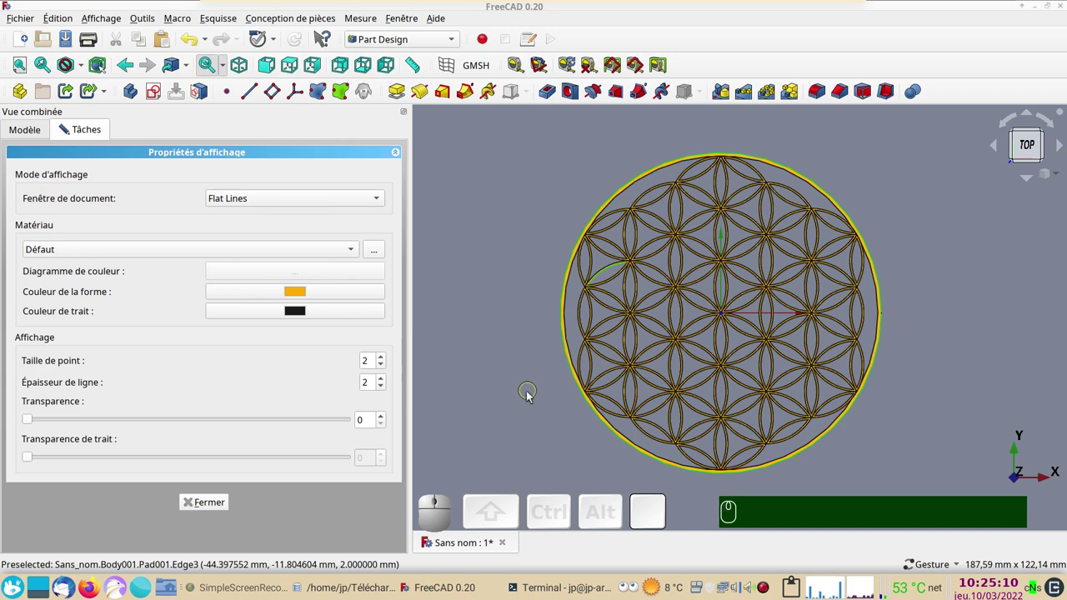
Reduce point size and line width to 1, close the dialog and return to a top-down view.
{"action": "left_click", "coordinate": [540, 456]}
{"action": "scroll", "scroll_direction": "up", "scroll_amount": 3}
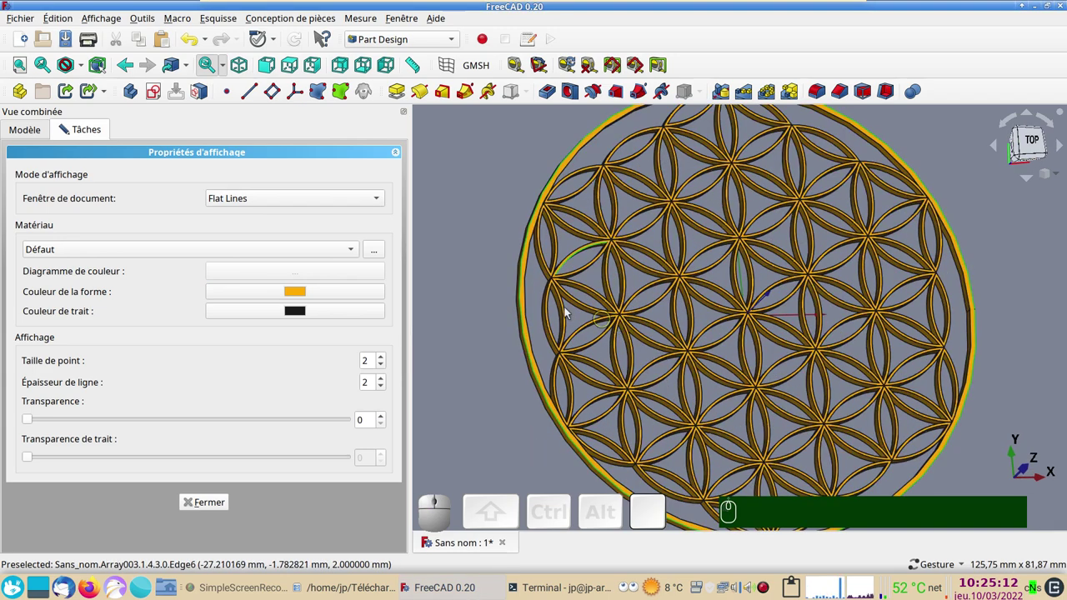
{"action": "scroll", "scroll_direction": "down", "scroll_amount": 3}
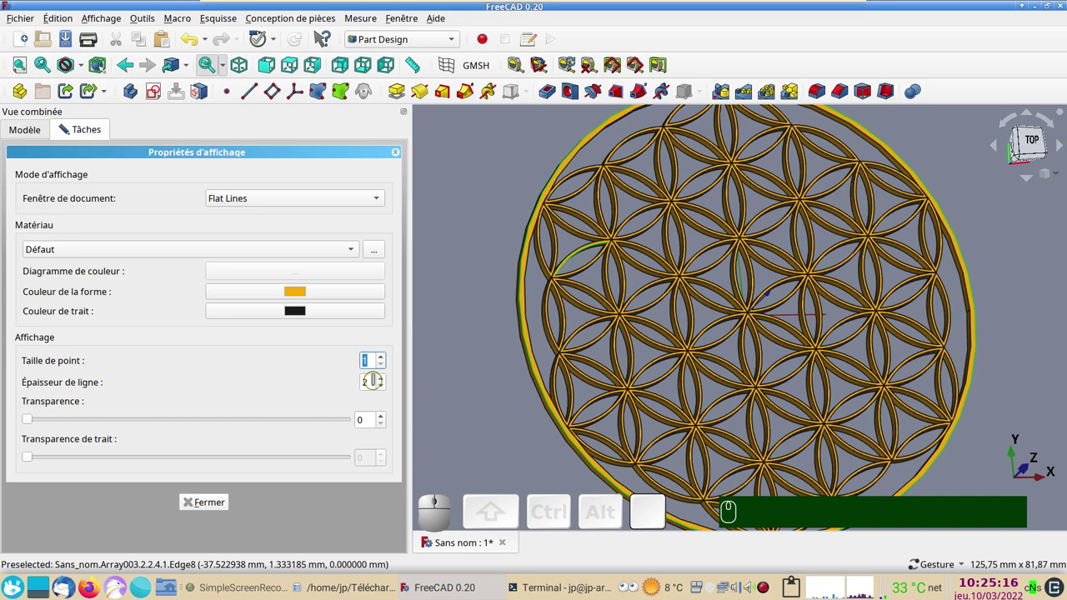
{"action": "scroll", "scroll_direction": "down", "scroll_amount": 3}
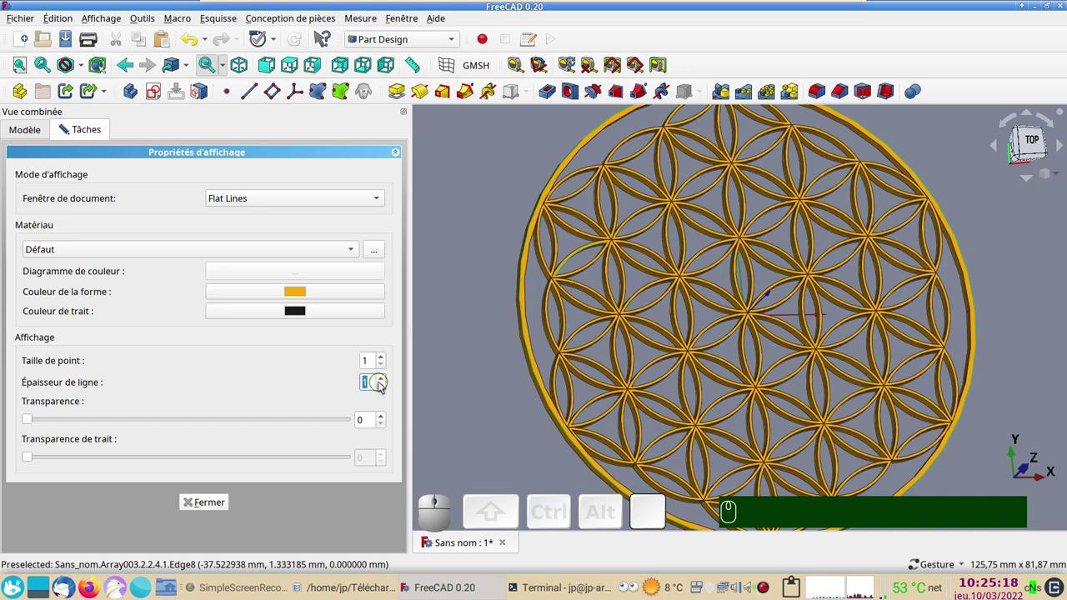
{"action": "left_click", "coordinate": [205, 501]}
{"action": "scroll", "scroll_direction": "down", "scroll_amount": 3}
{"action": "left_click_drag", "start_coordinate": [883, 327], "coordinate": [837, 345]}
{"action": "scroll", "scroll_direction": "up", "scroll_amount": 3}
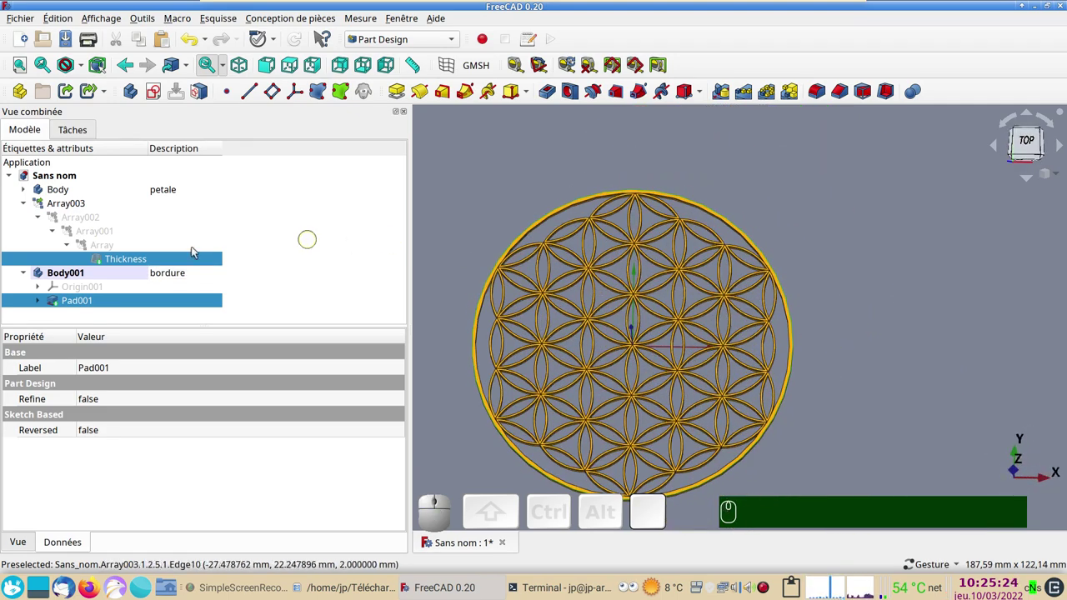
{"action": "left_click", "coordinate": [37, 127]}
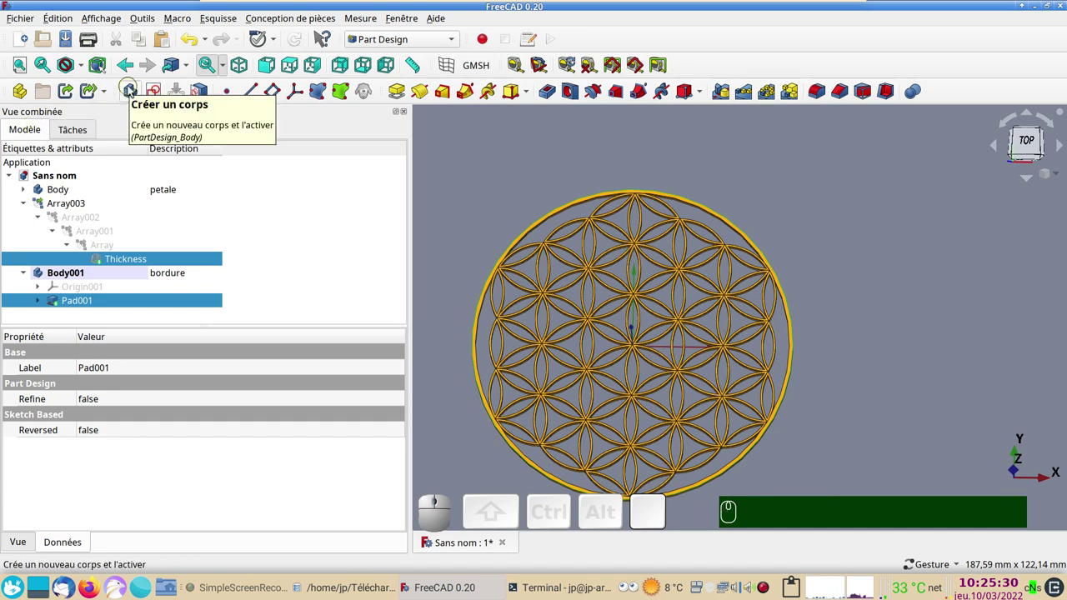
{"action": "left_click", "coordinate": [119, 262]}
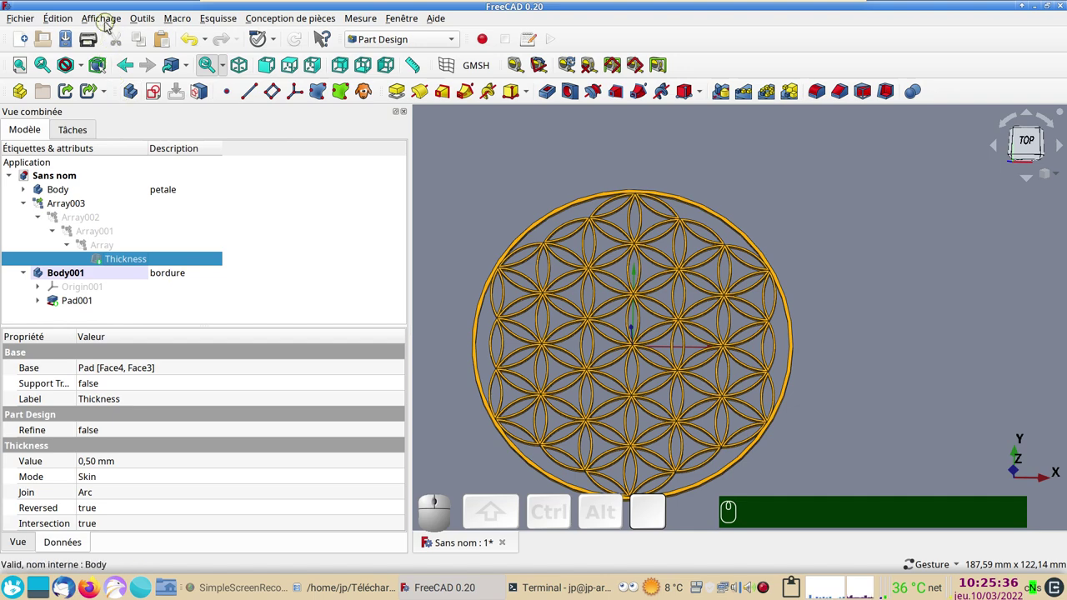
{"action": "left_click", "coordinate": [107, 22]}
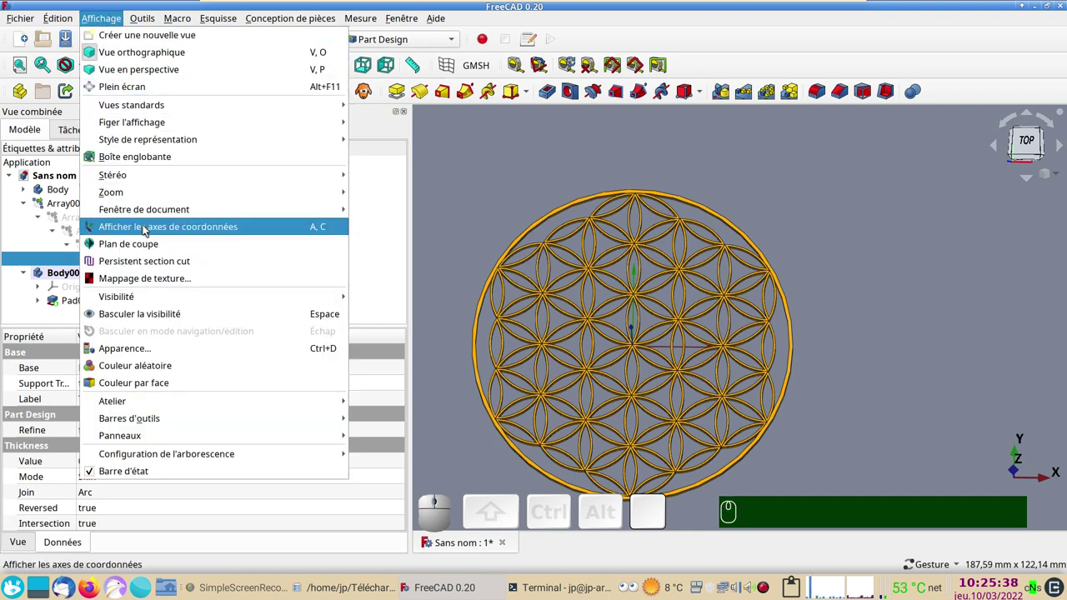
{"action": "left_click", "coordinate": [147, 230]}
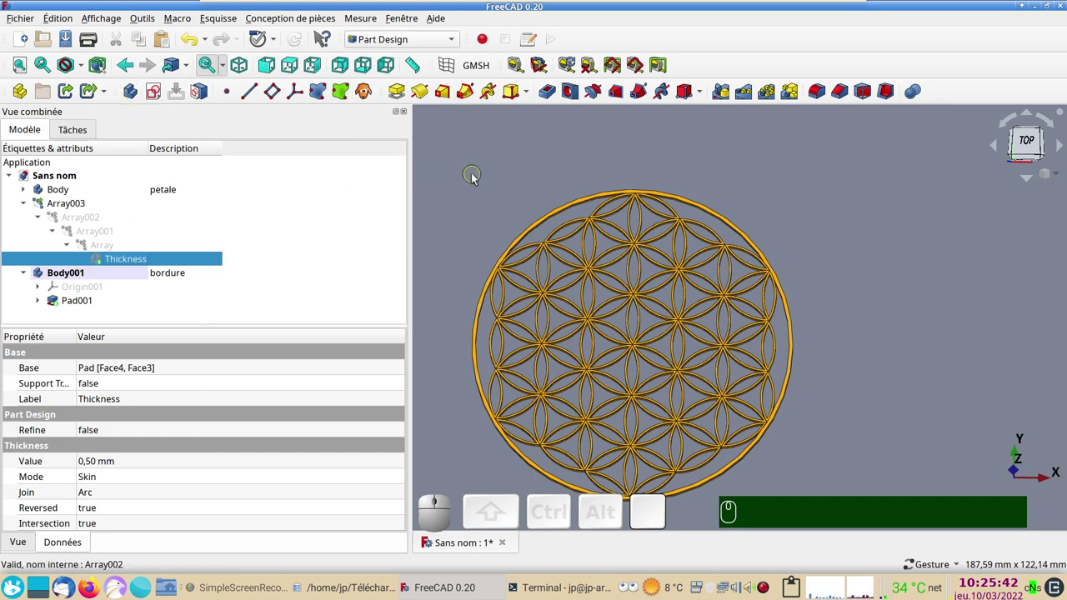
{"action": "left_click", "coordinate": [477, 177]}
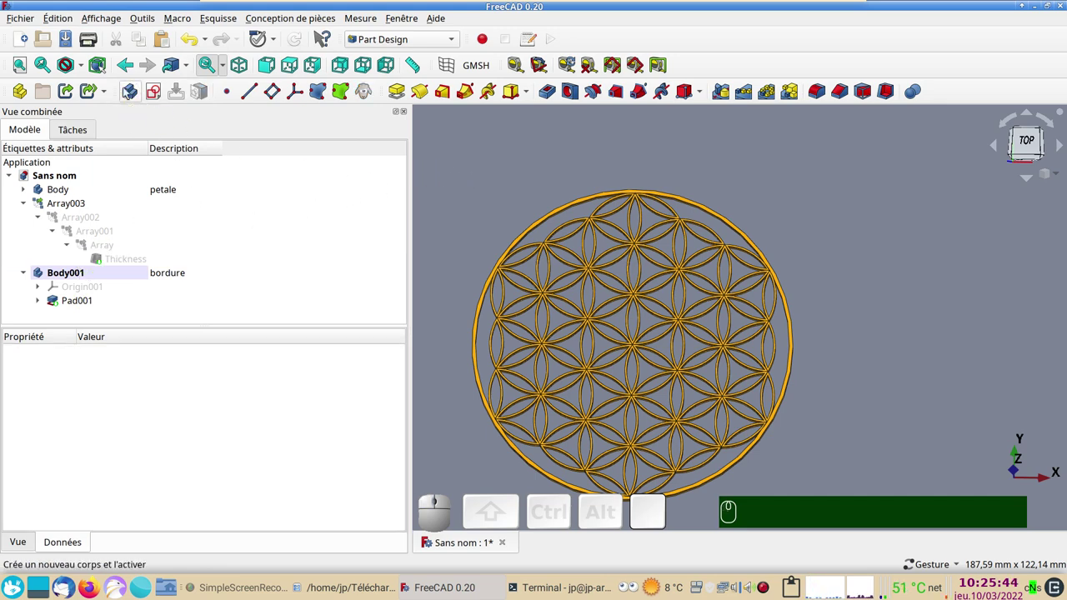
Create a new Body002 and set its description to 'fond'.
{"action": "left_click", "coordinate": [128, 92]}
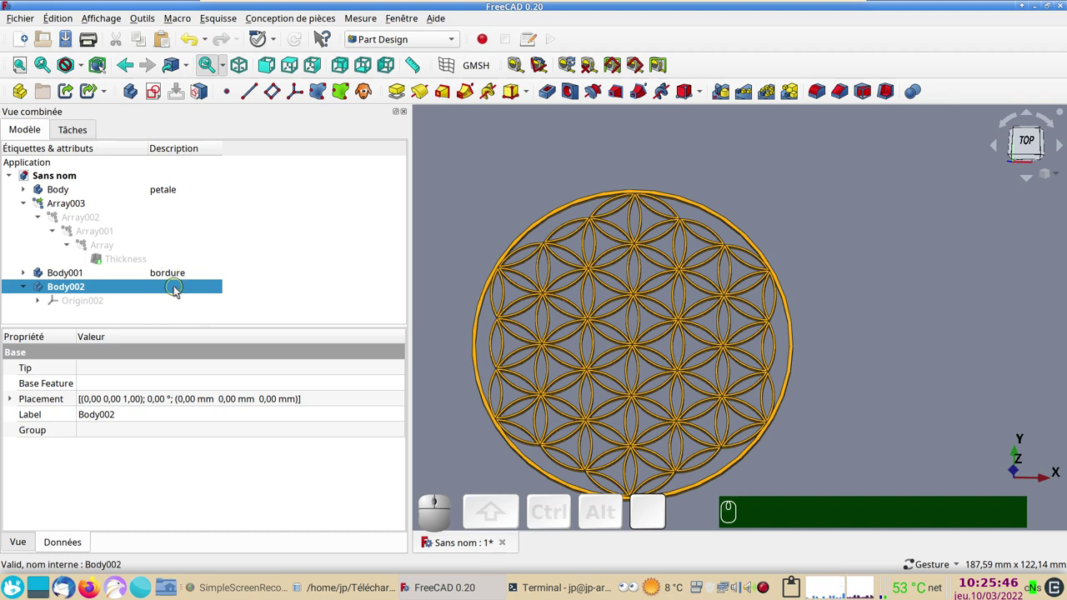
{"action": "left_click", "coordinate": [177, 287]}
{"action": "key", "text": "F2"}
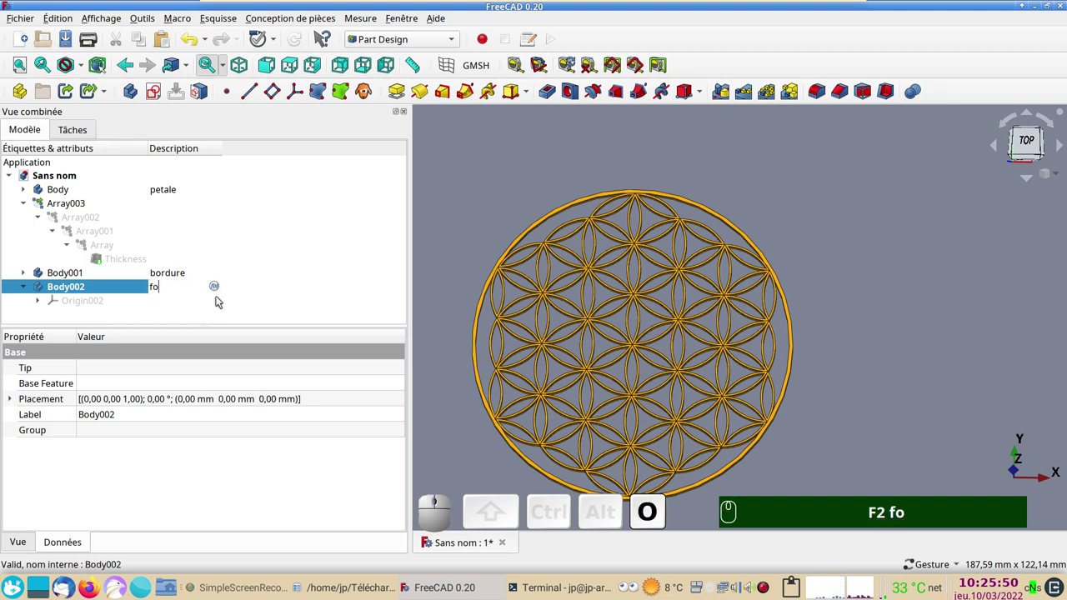
{"action": "key", "text": "n"}
{"action": "key", "text": "d"}
{"action": "key", "text": "Return"}
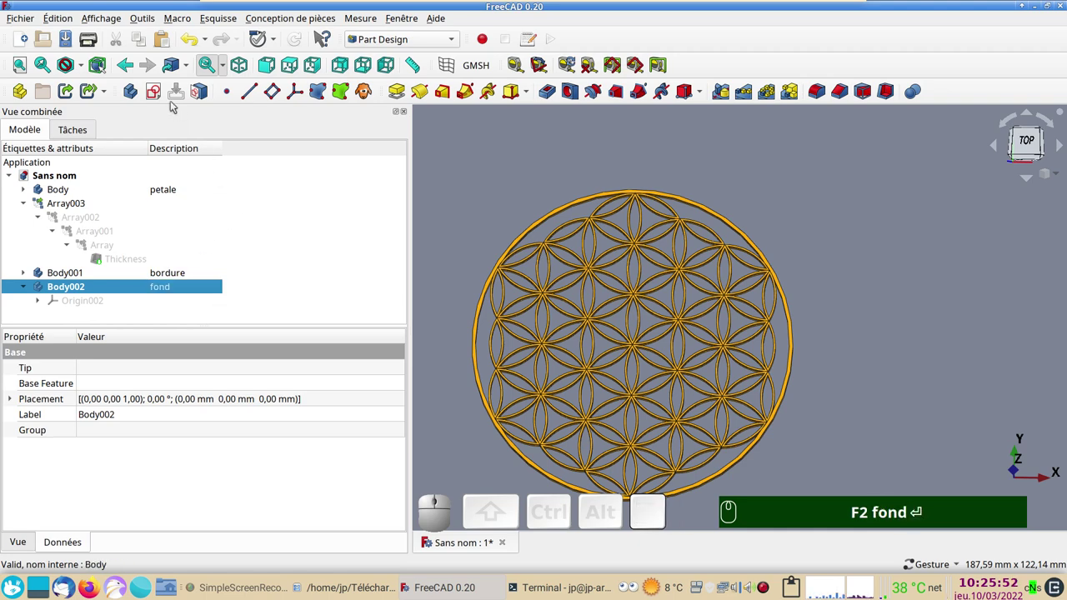
Start a new sketch in the fond body on its XY plane.
{"action": "left_click", "coordinate": [163, 99]}
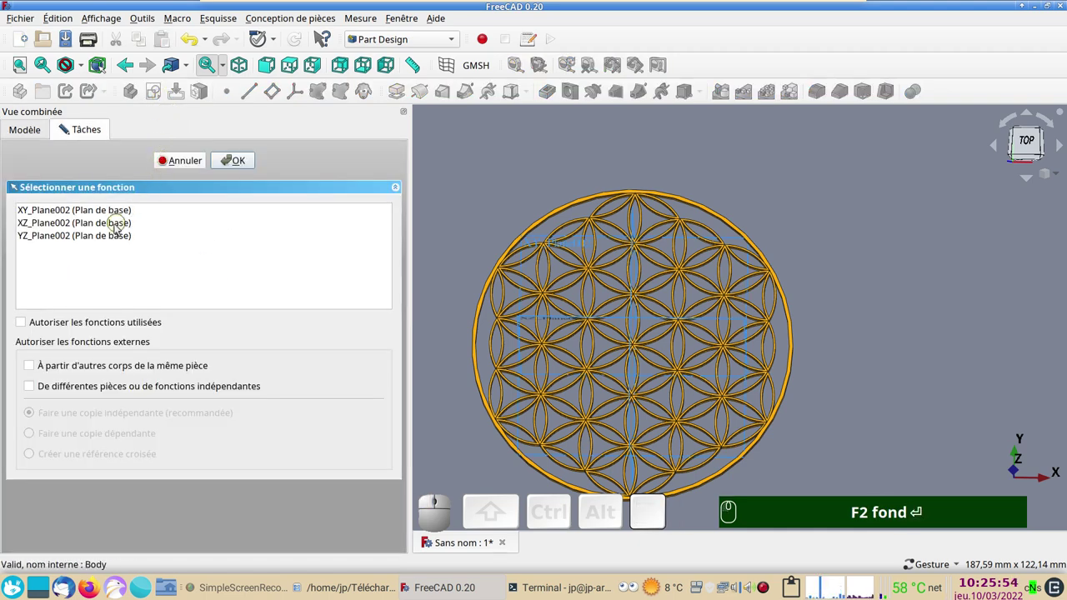
{"action": "left_click", "coordinate": [105, 206]}
{"action": "left_click", "coordinate": [233, 163]}
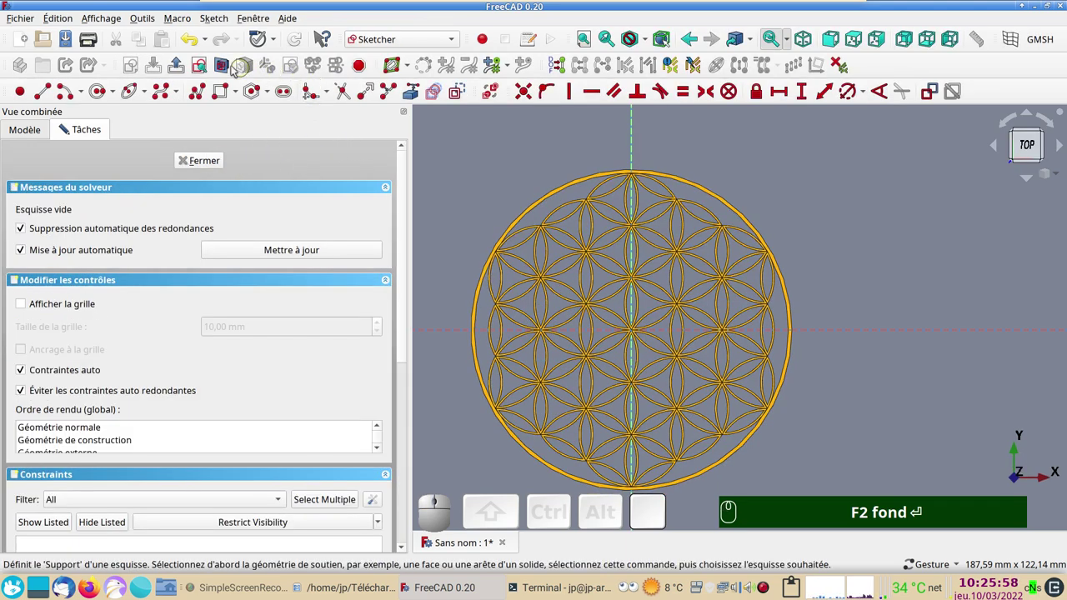
{"action": "left_click", "coordinate": [222, 66]}
{"action": "scroll", "scroll_direction": "up", "scroll_amount": 3}
{"action": "scroll", "scroll_direction": "down", "scroll_amount": 3}
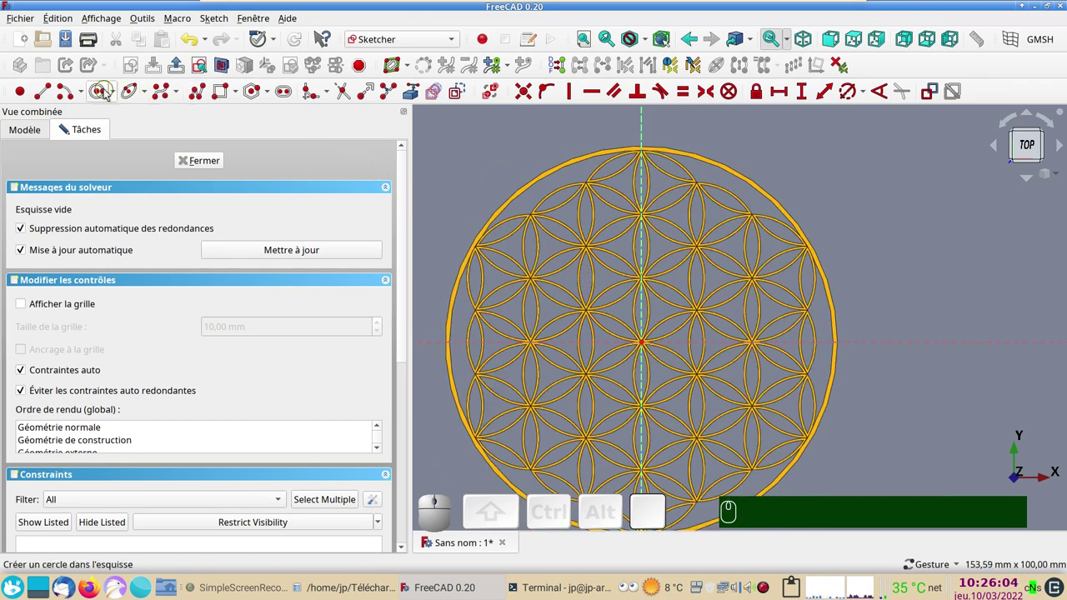
Draw a circle centred on the origin, constrain it to 92 mm and leave the sketch.
{"action": "left_click", "coordinate": [103, 96]}
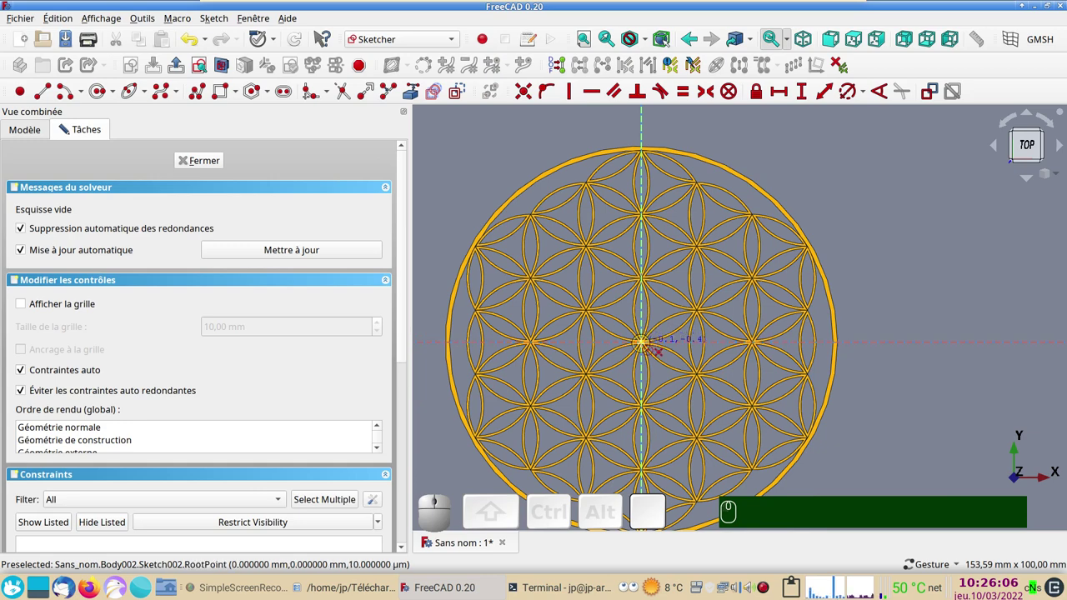
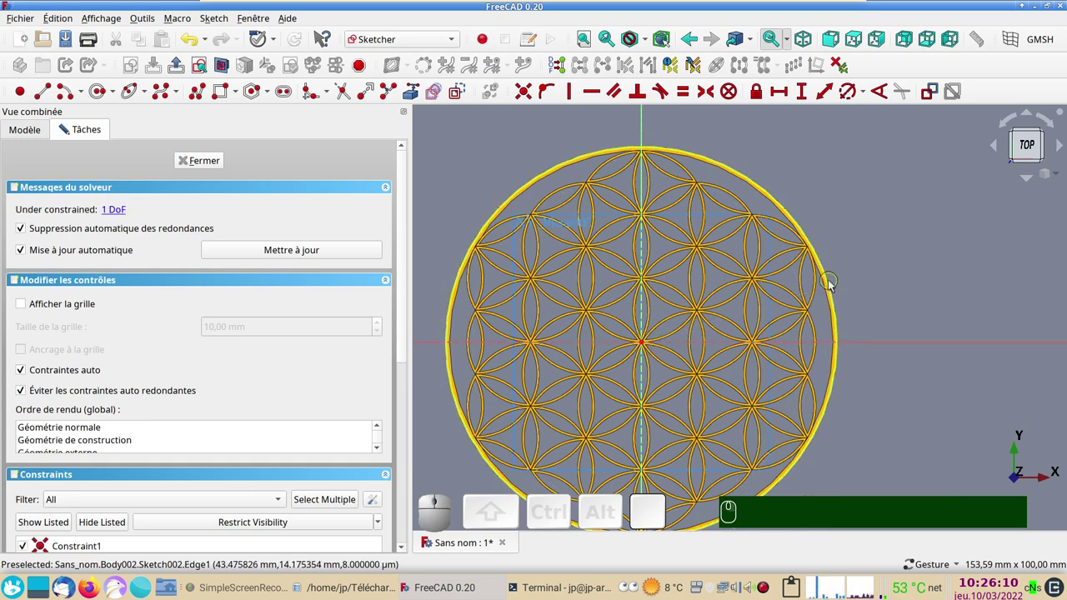
{"action": "left_click", "coordinate": [833, 285]}
{"action": "left_click", "coordinate": [848, 93]}
{"action": "key", "text": "9"}
{"action": "key", "text": "KP_9"}
{"action": "key", "text": "2"}
{"action": "key", "text": "KP_2"}
{"action": "key", "text": "Return"}
{"action": "left_click", "coordinate": [219, 165]}
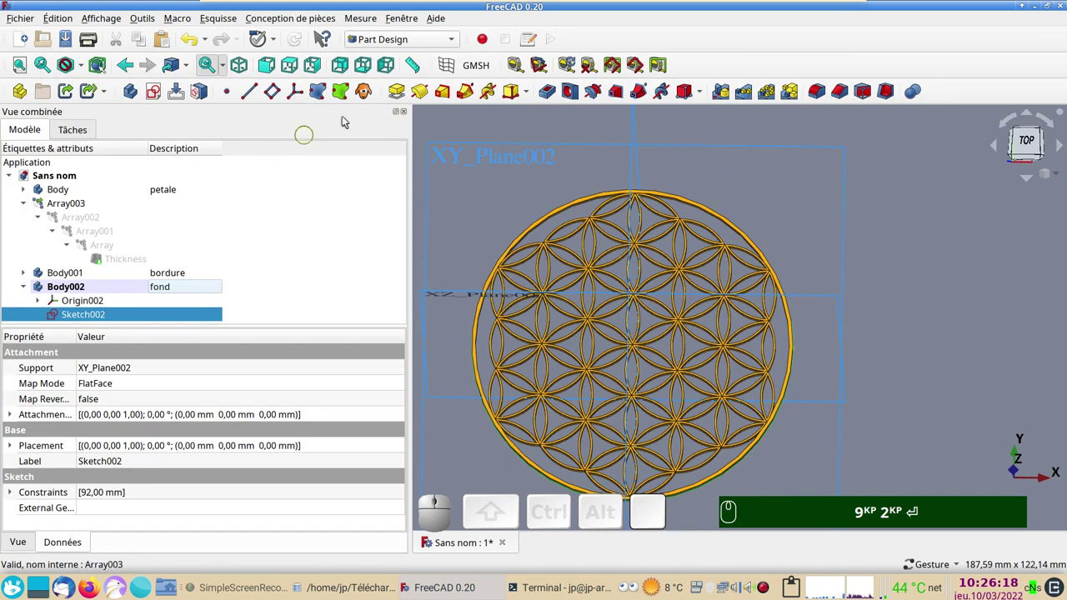
Pad the 92 mm circle 2 mm into a background disc and view it at an angle.
{"action": "left_click", "coordinate": [397, 93]}
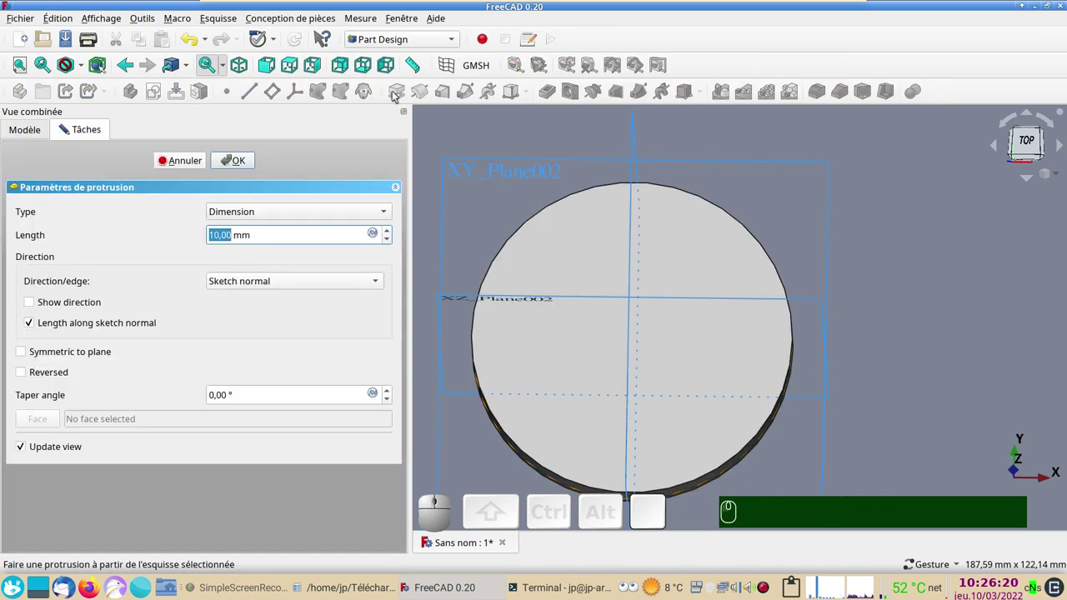
{"action": "key", "text": "KP_2"}
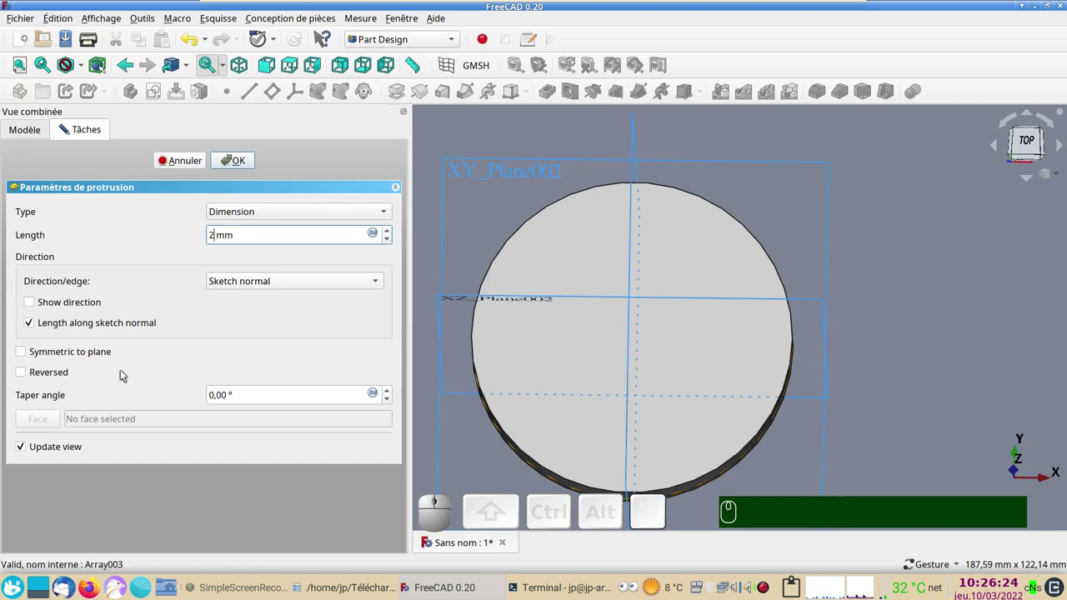
{"action": "left_click", "coordinate": [26, 375]}
{"action": "left_click", "coordinate": [249, 167]}
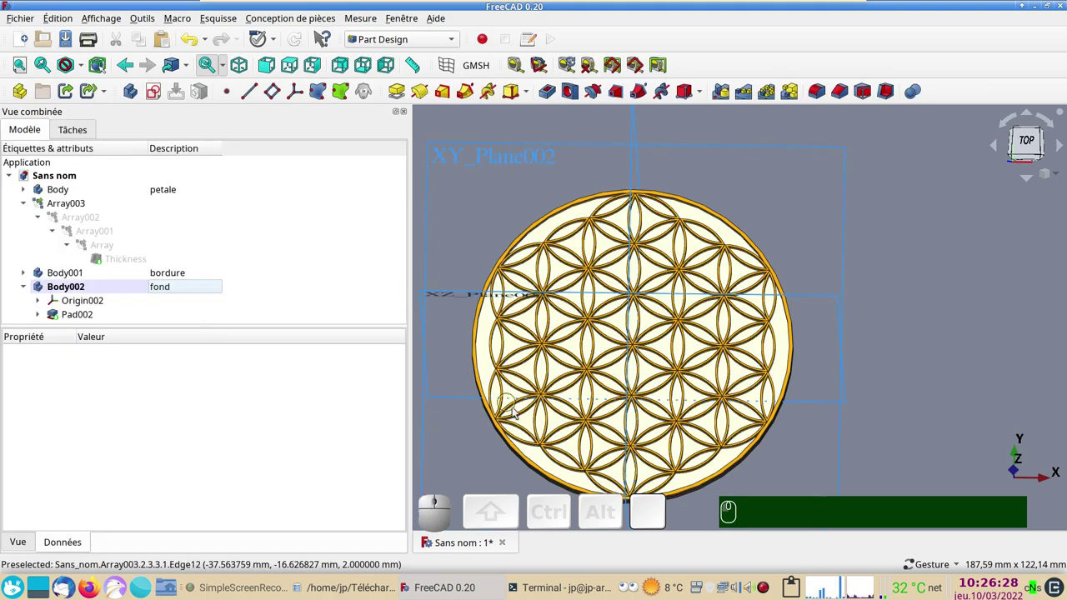
{"action": "left_click_drag", "start_coordinate": [576, 444], "coordinate": [511, 430]}
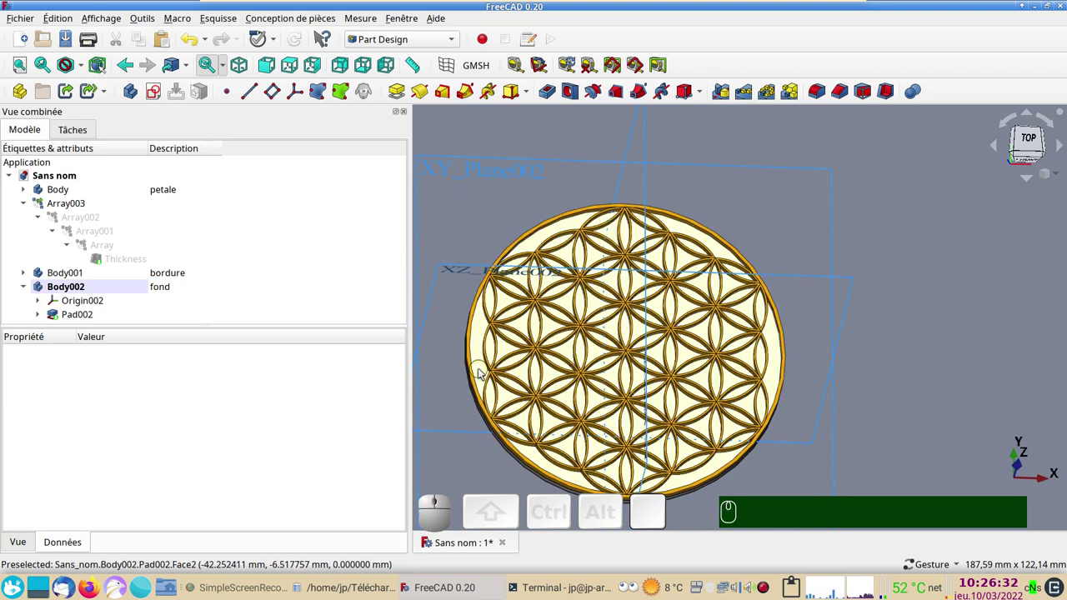
Colour the background pad purple via its display properties.
{"action": "left_click", "coordinate": [484, 373]}
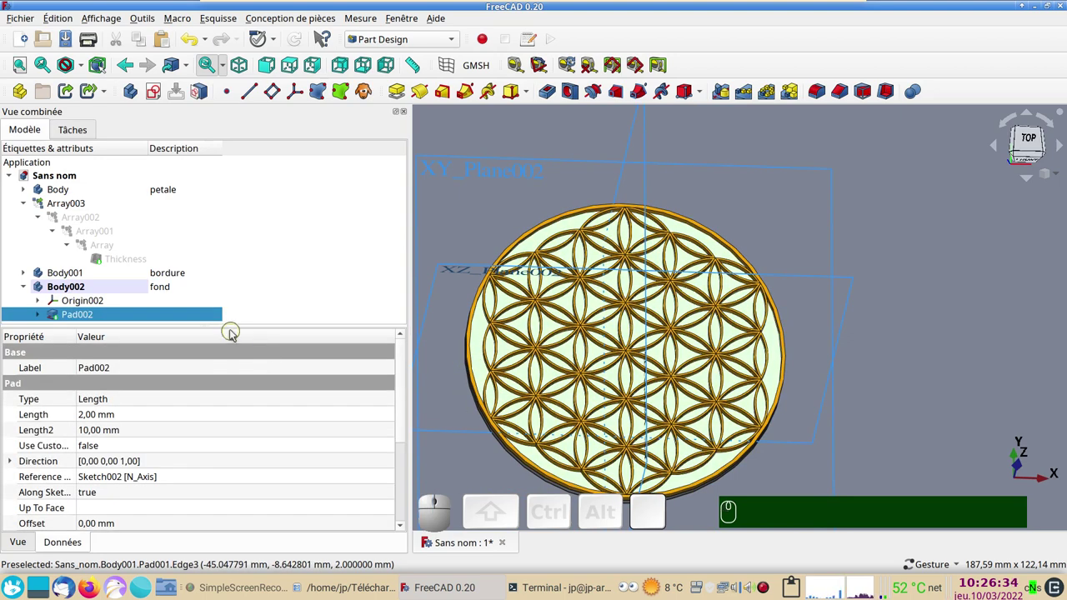
{"action": "key", "text": "ctrl+d"}
{"action": "left_click", "coordinate": [300, 295]}
{"action": "left_click", "coordinate": [368, 226]}
{"action": "left_click", "coordinate": [687, 391]}
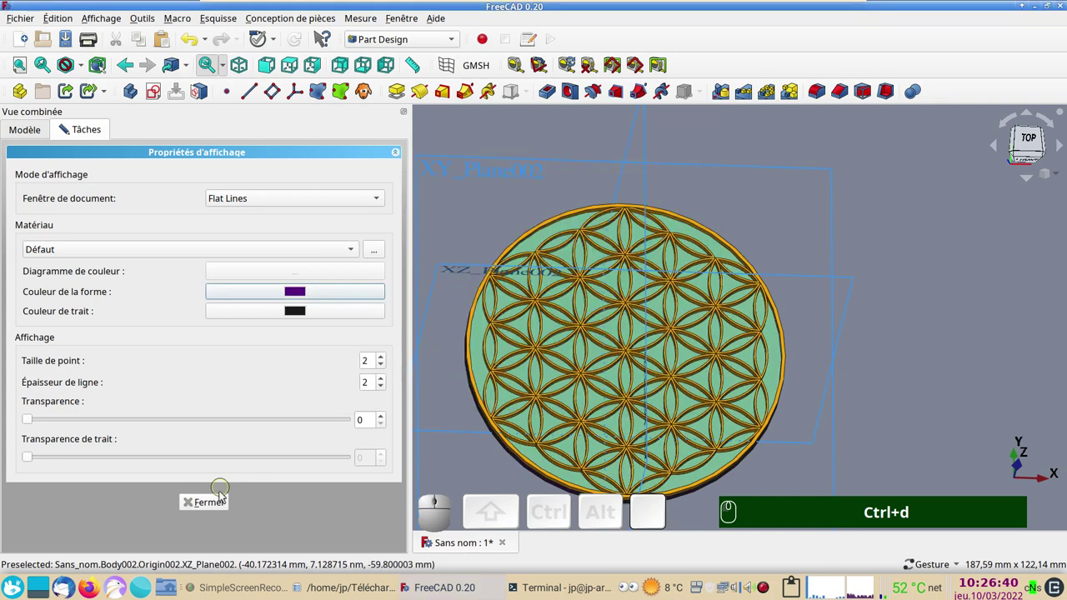
Select the fond body's vertical XZ reference plane and tilt the view slightly.
{"action": "left_click", "coordinate": [223, 500]}
{"action": "left_click", "coordinate": [843, 340]}
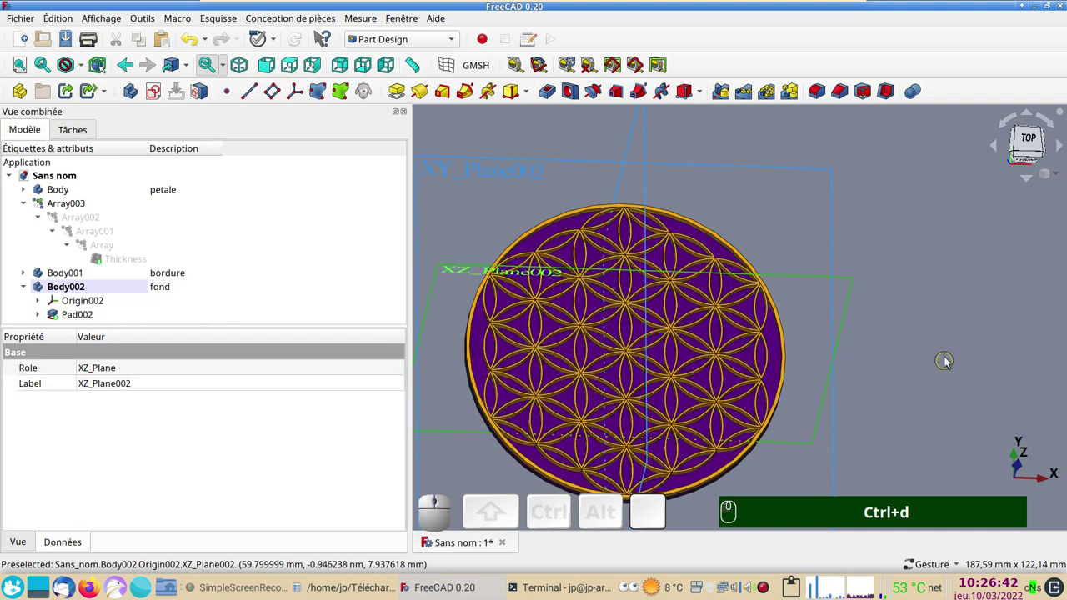
{"action": "left_click_drag", "start_coordinate": [947, 352], "coordinate": [294, 277]}
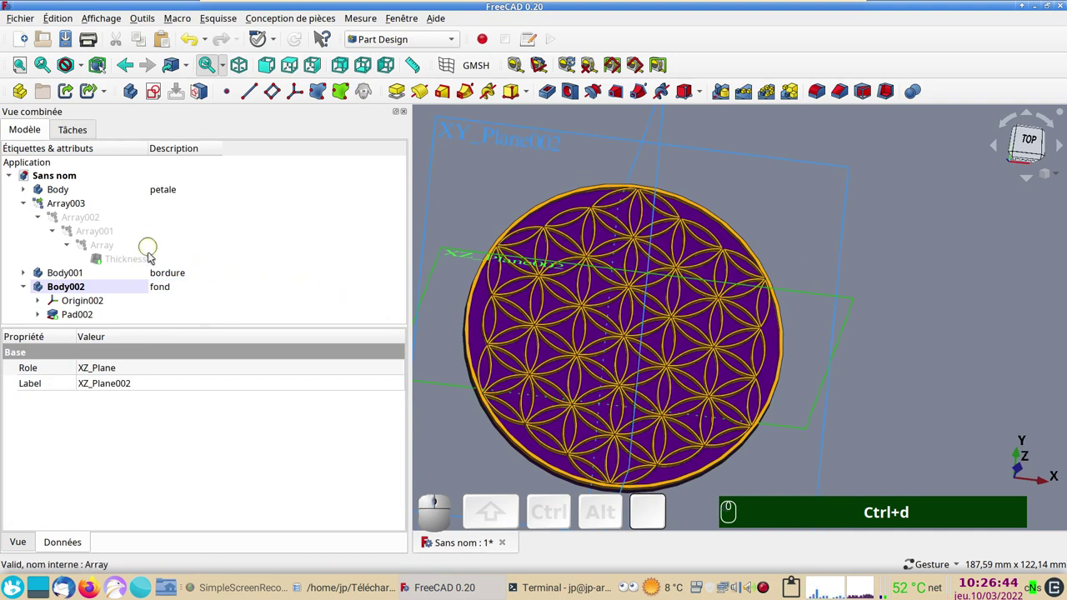
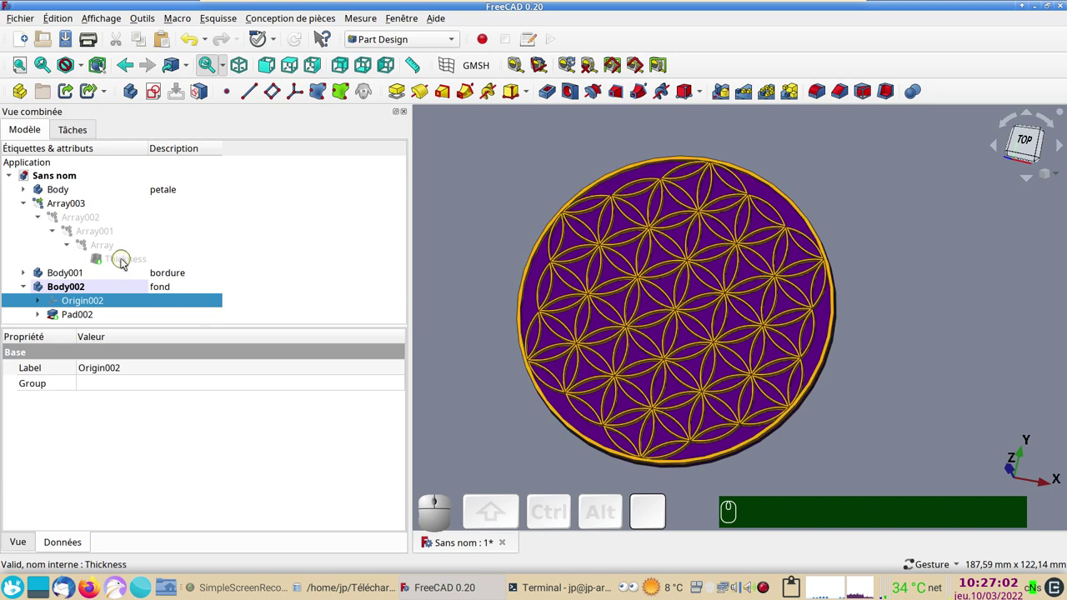
Raise the Thickness feature's Épaisseur from 0.50 to 1.60 mm and confirm.
{"action": "left_click", "coordinate": [126, 261]}
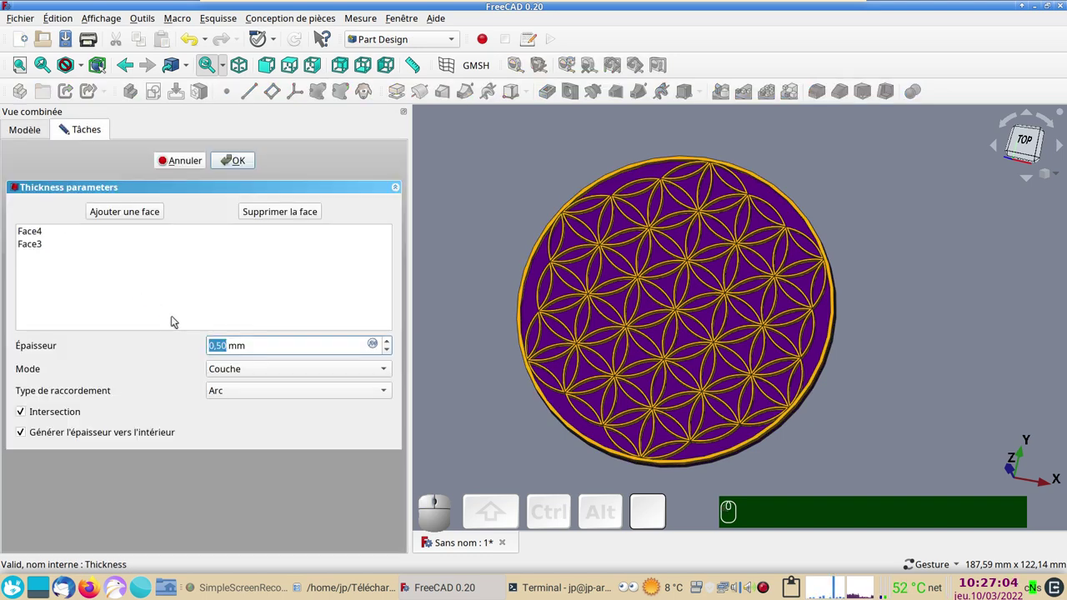
{"action": "scroll", "scroll_direction": "up", "scroll_amount": 3}
{"action": "scroll", "scroll_direction": "up", "scroll_amount": 3}
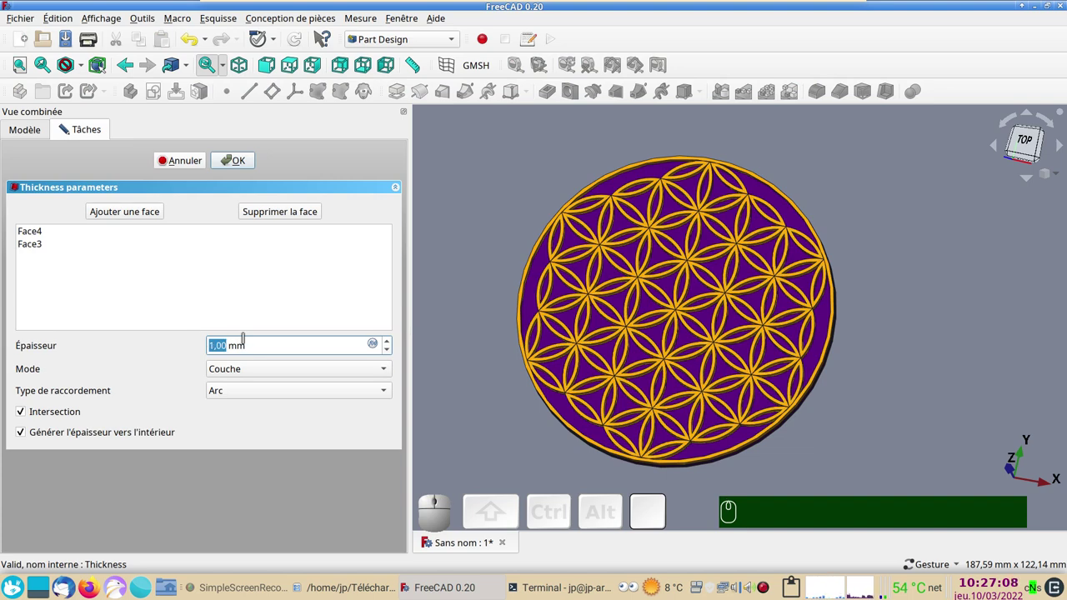
{"action": "scroll", "scroll_direction": "up", "scroll_amount": 3}
{"action": "scroll", "scroll_direction": "up", "scroll_amount": 3}
{"action": "scroll", "scroll_direction": "up", "scroll_amount": 3}
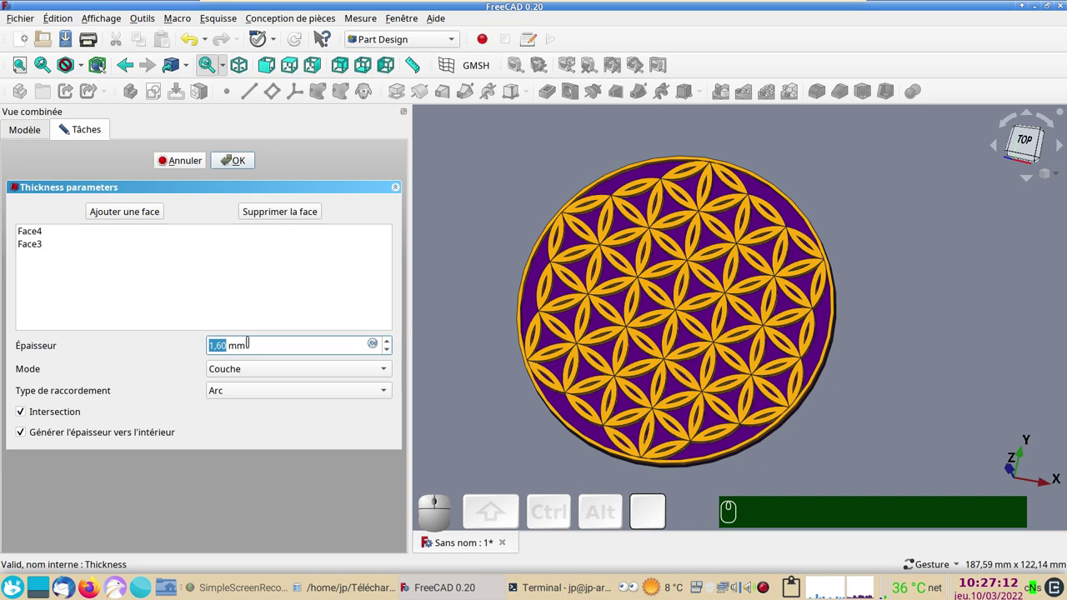
{"action": "left_click", "coordinate": [238, 162]}
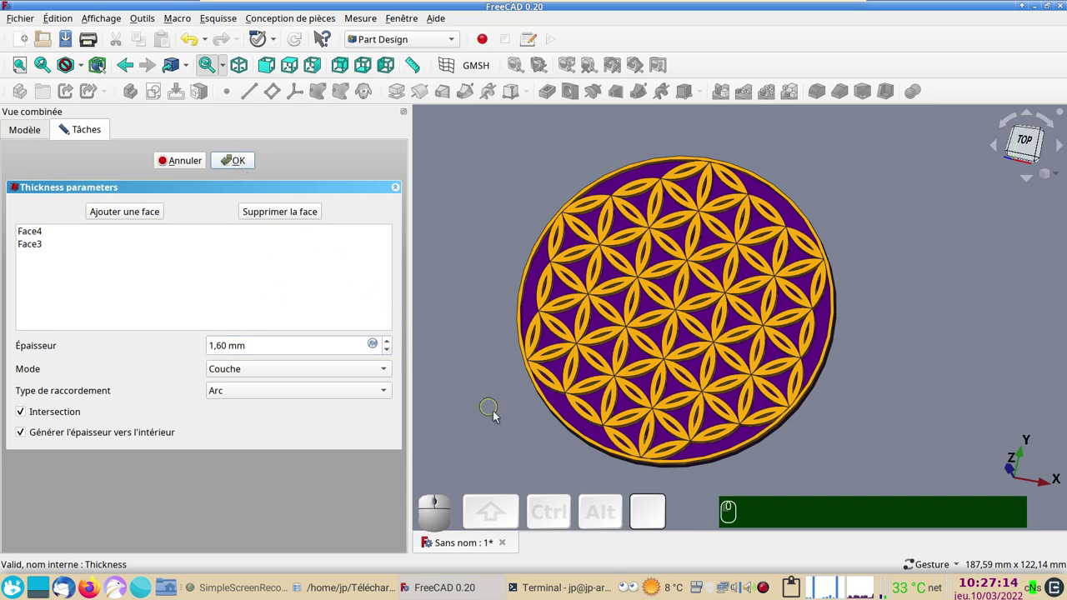
{"action": "left_click", "coordinate": [502, 447]}
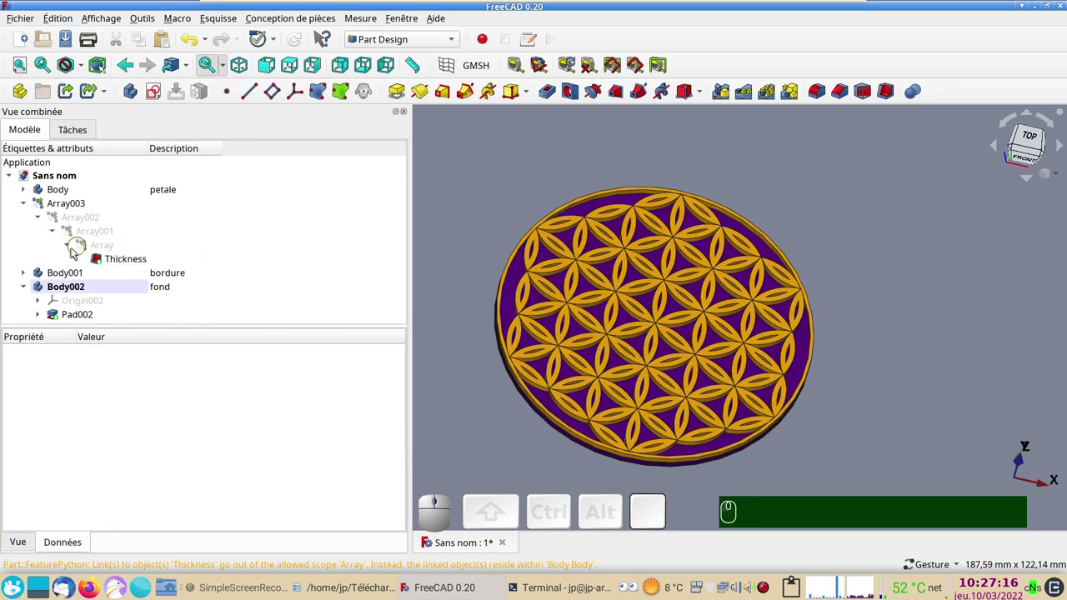
Change the petale body's Pad length to 4 mm.
{"action": "left_click", "coordinate": [31, 187]}
{"action": "left_click", "coordinate": [66, 221]}
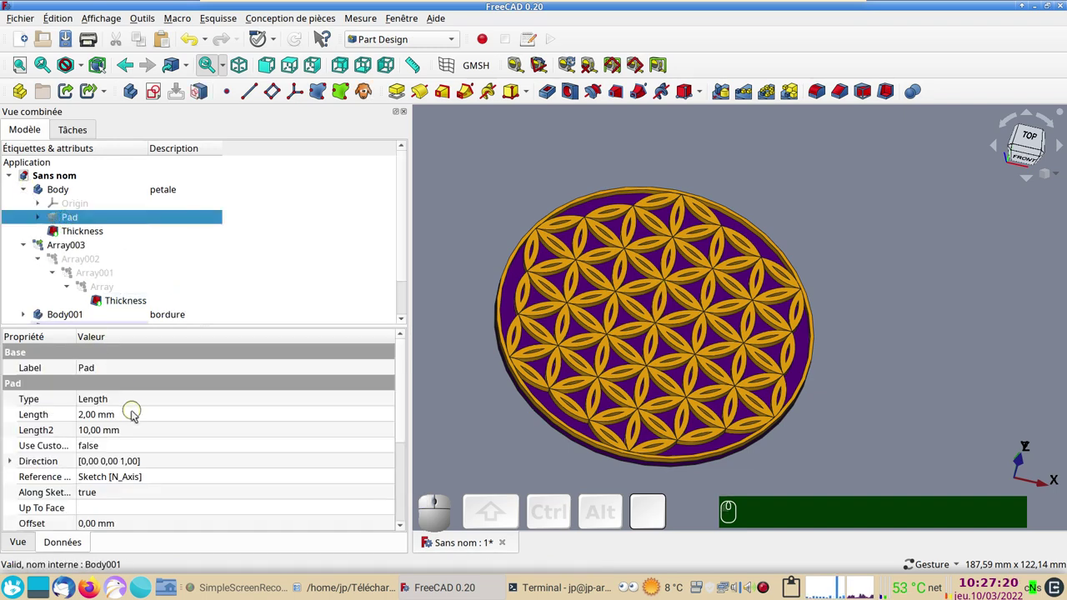
{"action": "scroll", "scroll_direction": "up", "scroll_amount": 3}
{"action": "left_click", "coordinate": [136, 413]}
{"action": "scroll", "scroll_direction": "up", "scroll_amount": 3}
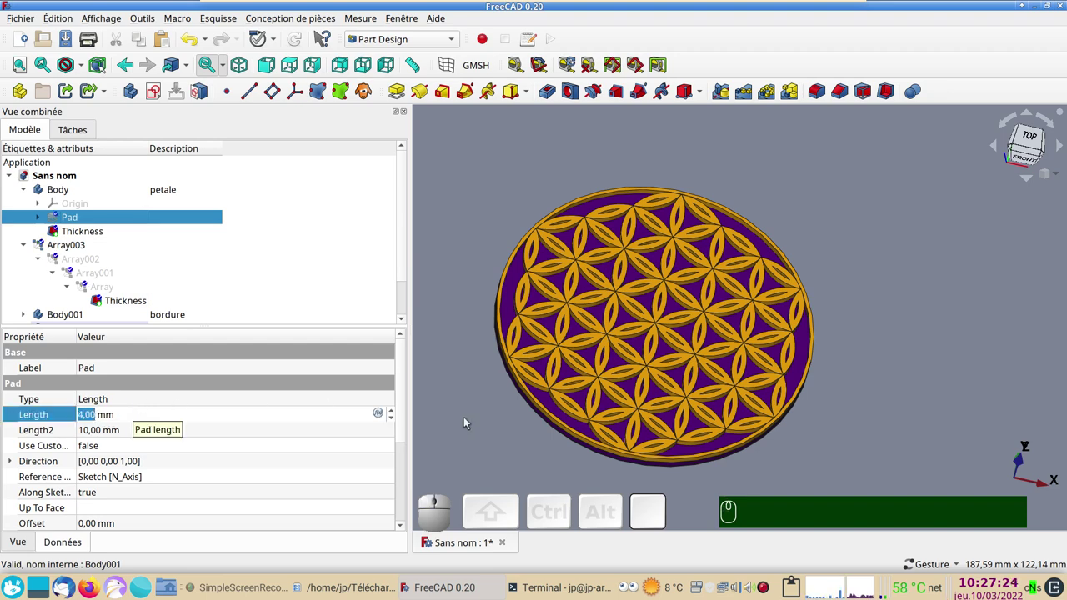
{"action": "left_click", "coordinate": [475, 423]}
{"action": "left_click_drag", "start_coordinate": [520, 455], "coordinate": [298, 275]}
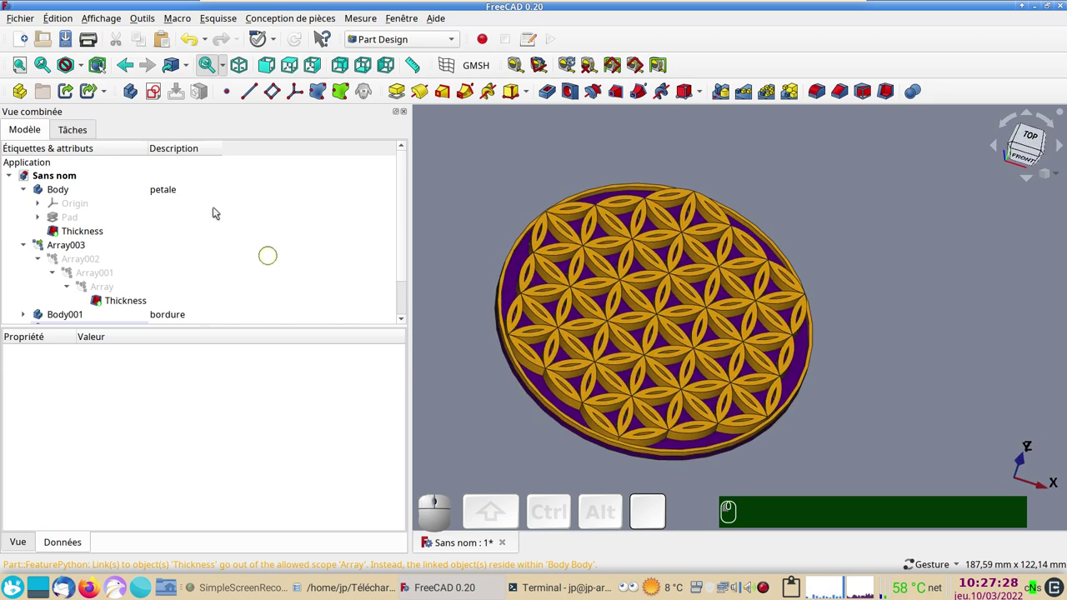
Undo the 4 mm pad and the 1.60 mm walls, then set the Thickness Épaisseur to 1.00 mm.
{"action": "left_click", "coordinate": [197, 44]}
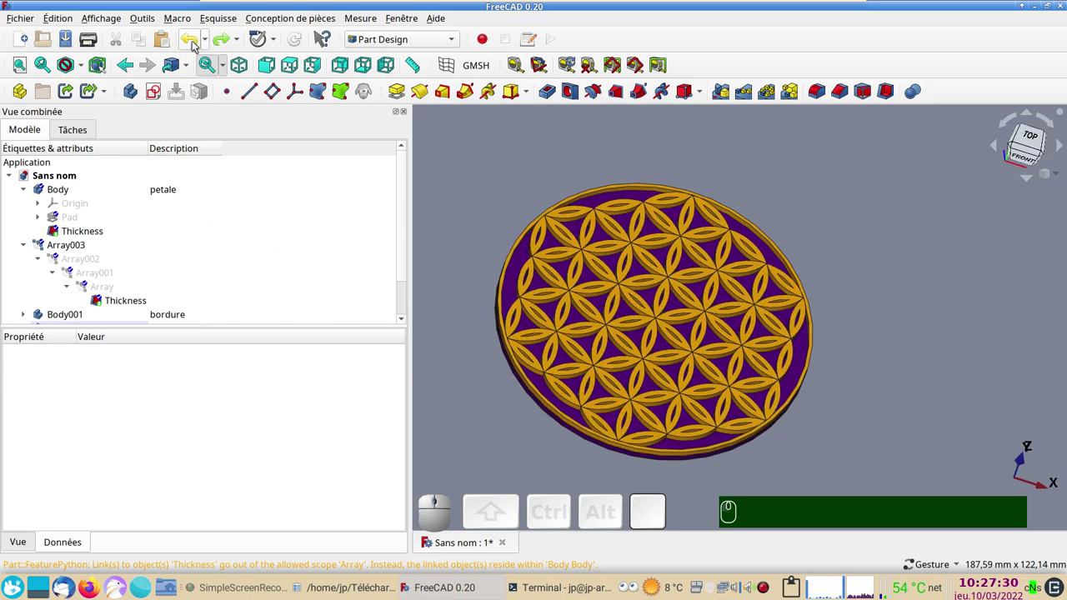
{"action": "left_click", "coordinate": [196, 43]}
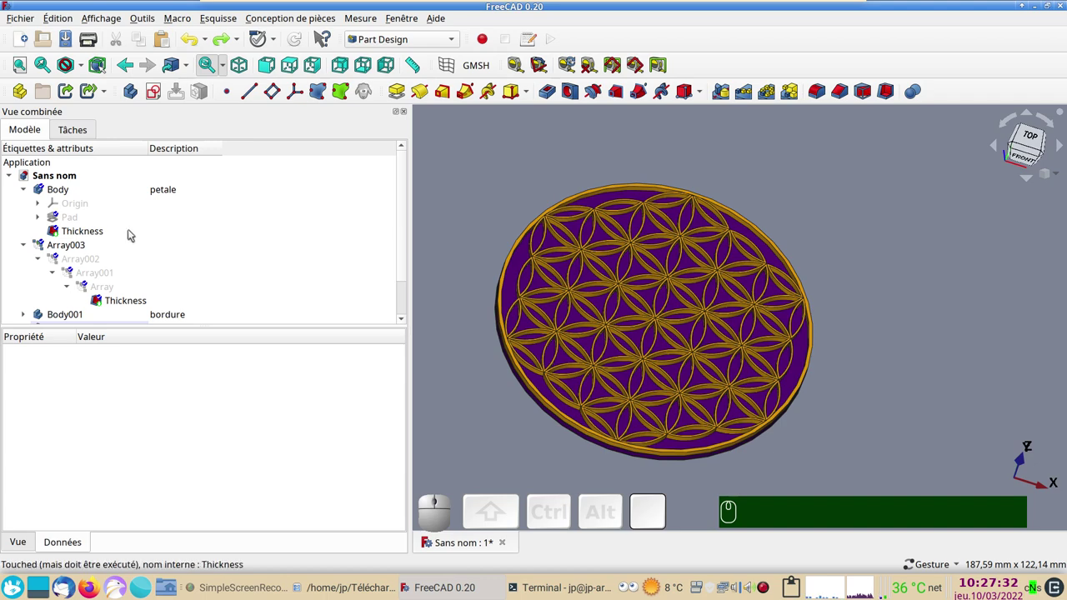
{"action": "left_click", "coordinate": [102, 232]}
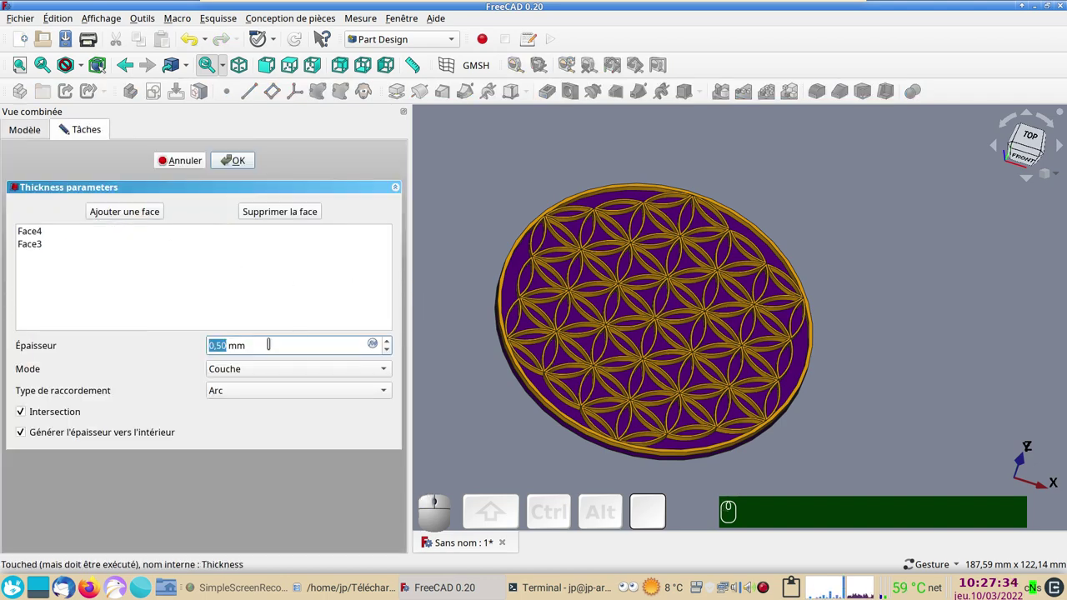
{"action": "scroll", "scroll_direction": "up", "scroll_amount": 3}
{"action": "scroll", "scroll_direction": "up", "scroll_amount": 3}
{"action": "left_click", "coordinate": [237, 168]}
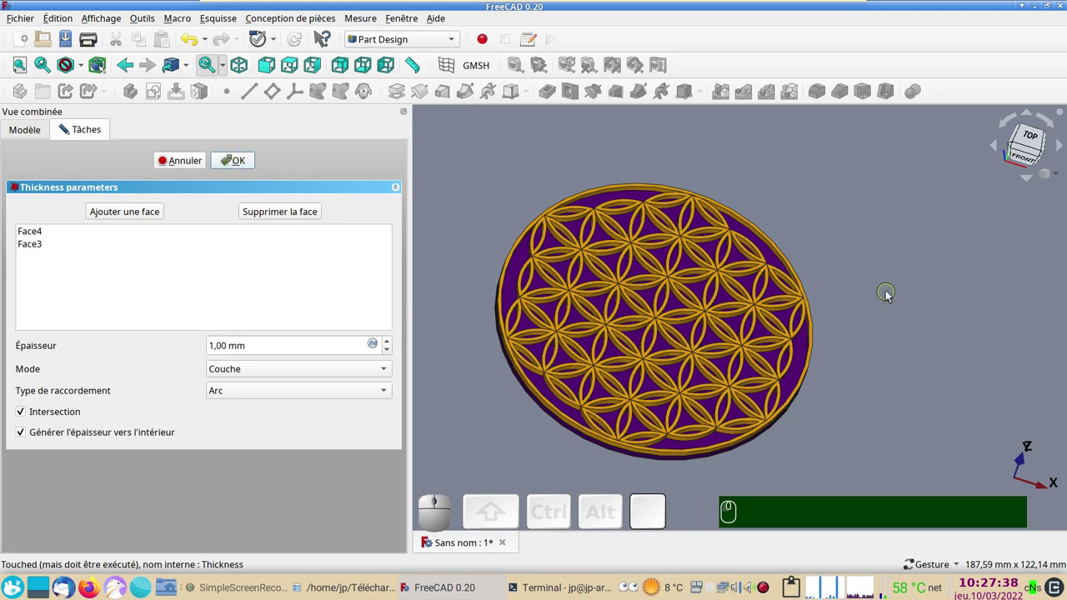
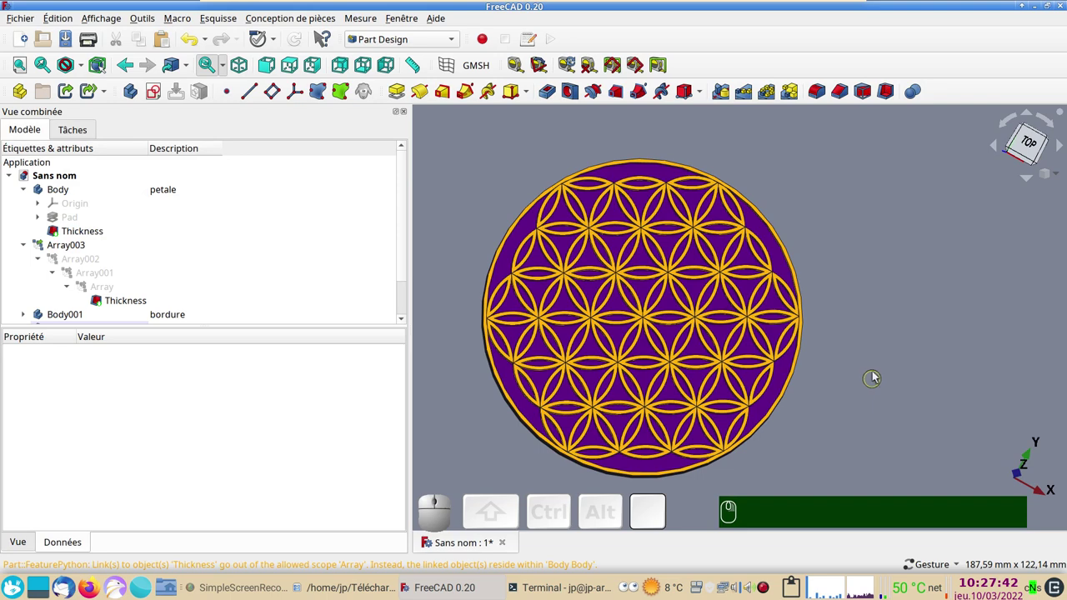
Switch to Mesh Design, select Array003, Pad001 and Pad002, and create a mesh from shape.
{"action": "left_click", "coordinate": [908, 380]}
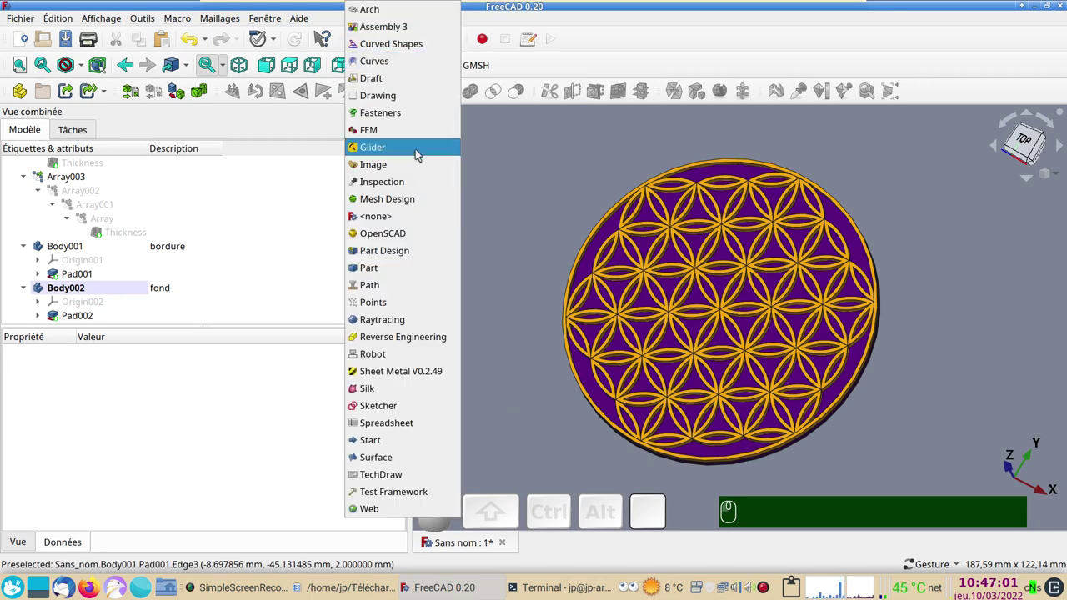
{"action": "left_click", "coordinate": [398, 178]}
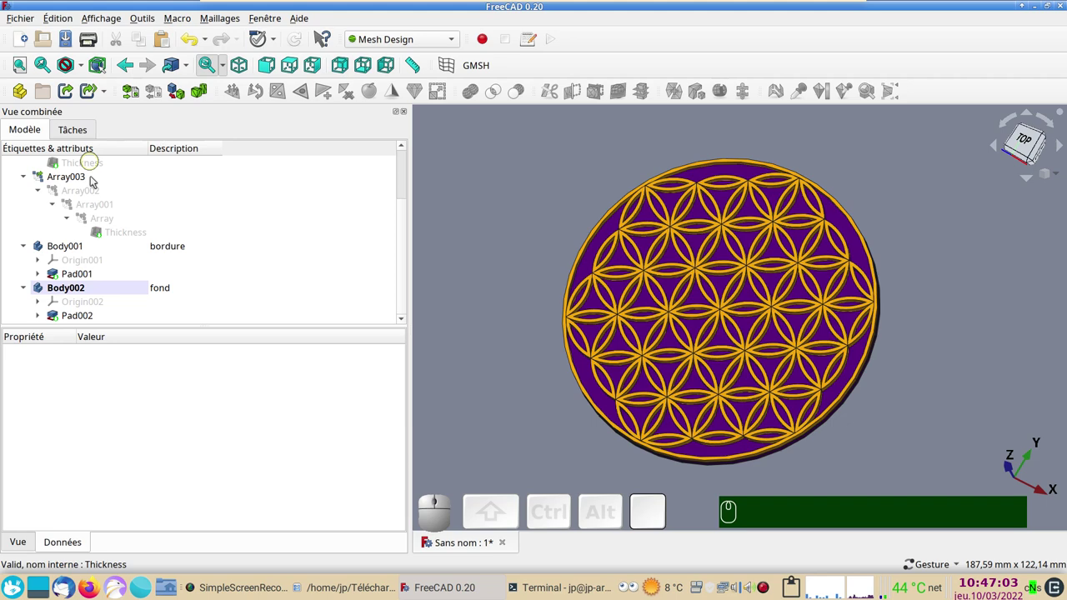
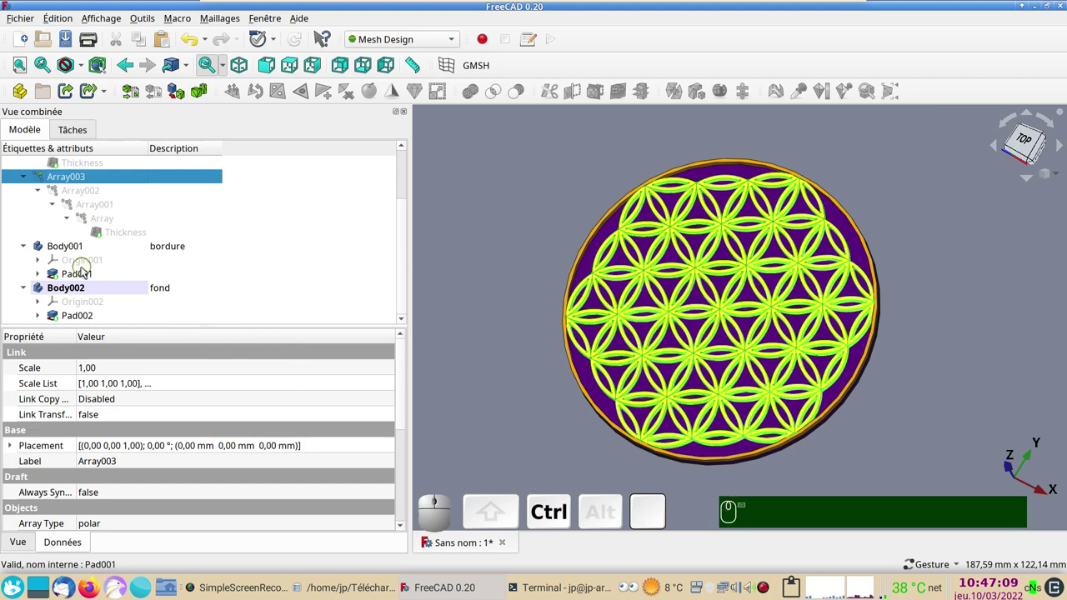
{"action": "left_click", "coordinate": [84, 278]}
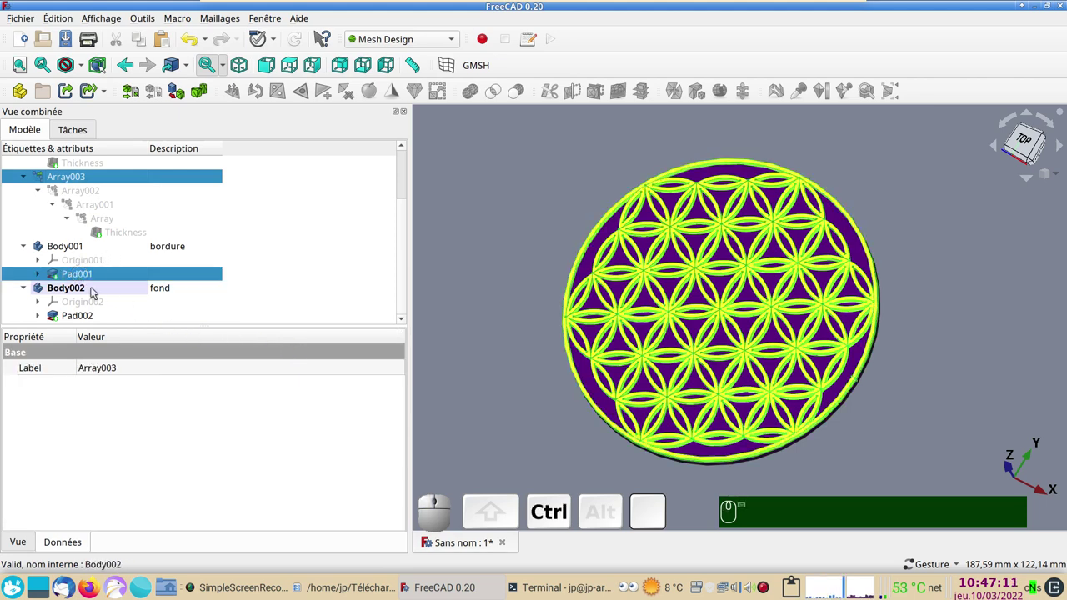
{"action": "left_click", "coordinate": [77, 320]}
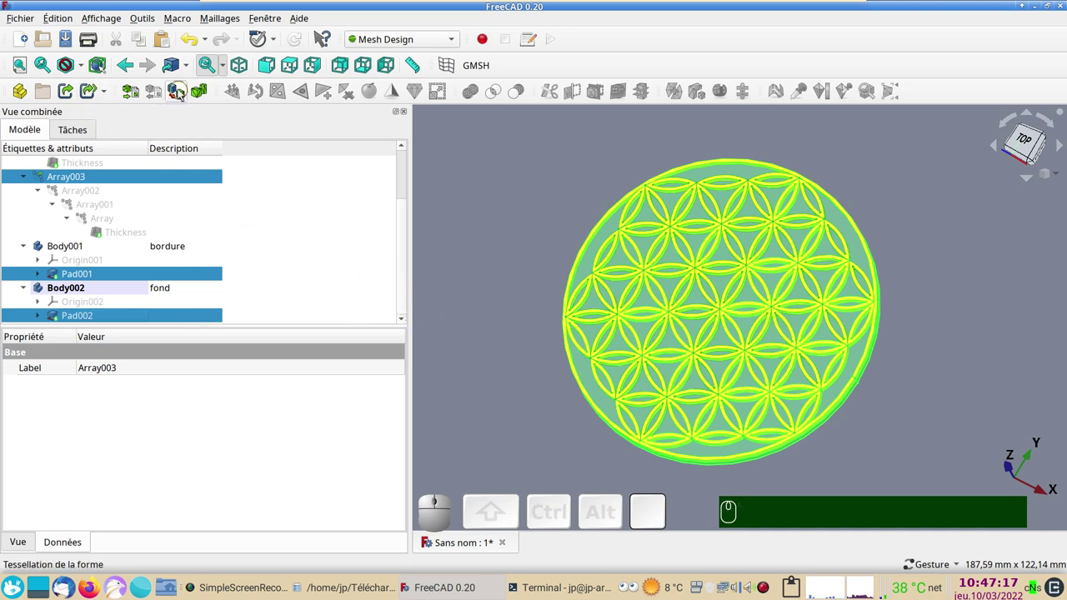
{"action": "left_click", "coordinate": [180, 92]}
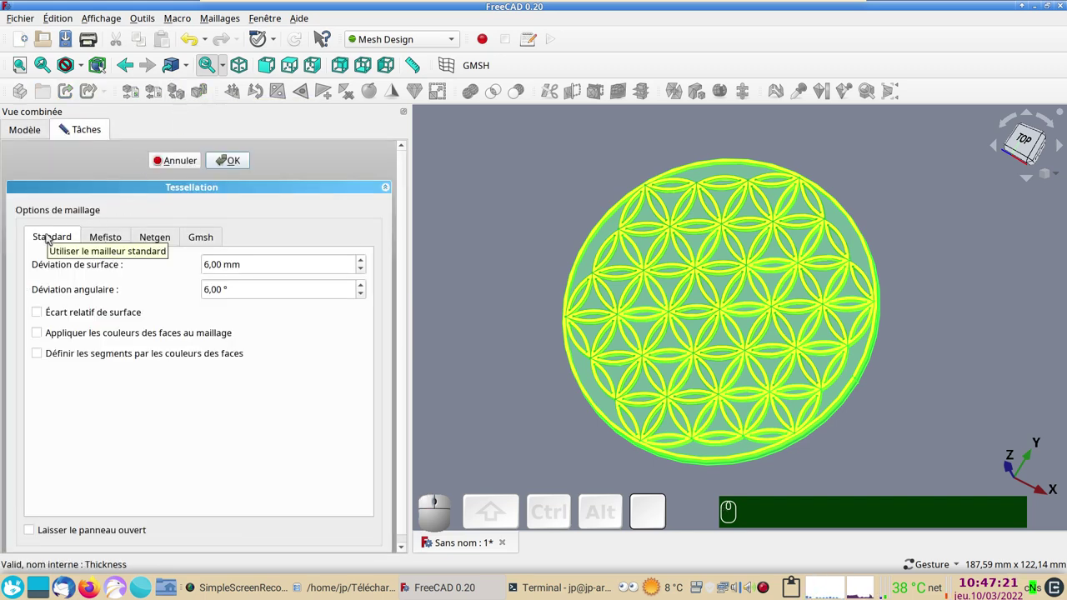
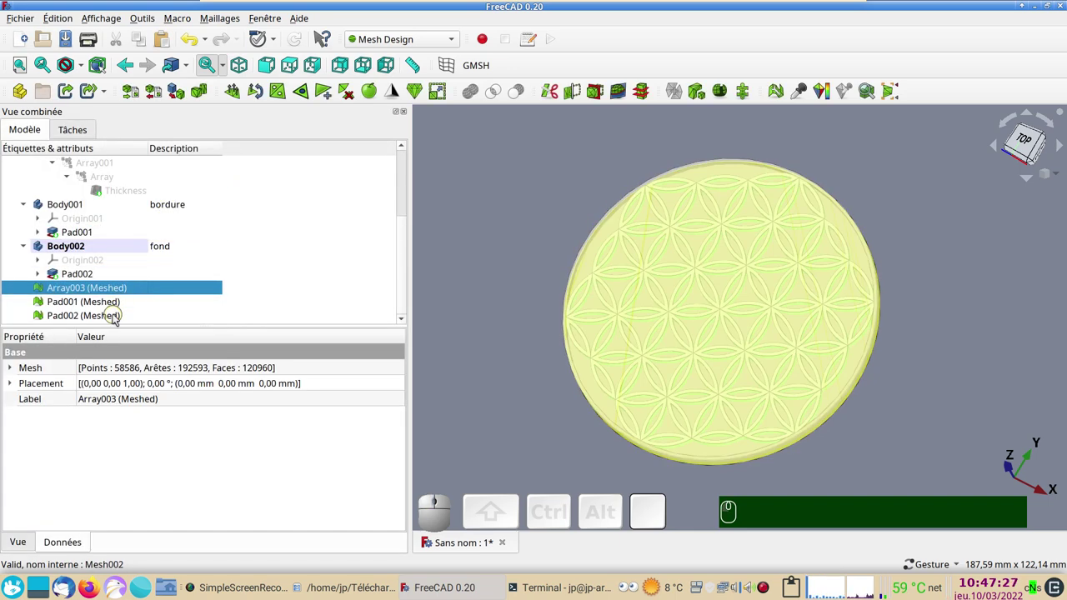
Export the rosette, border and background meshes as STL Mesh to fleur.stl, replacing the existing file.
{"action": "left_click", "coordinate": [121, 306]}
{"action": "left_click", "coordinate": [118, 319]}
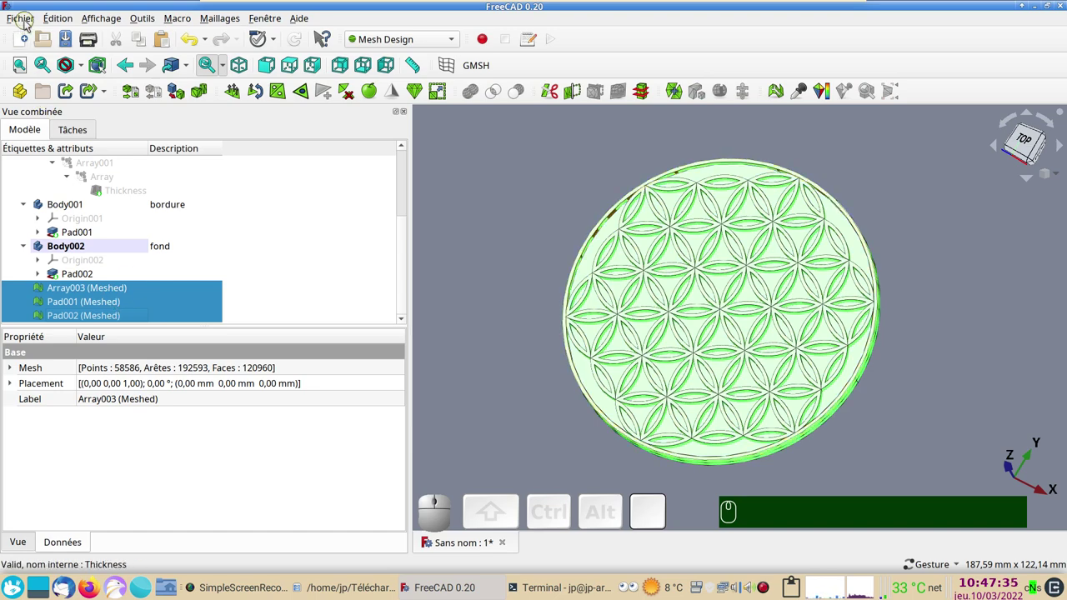
{"action": "left_click", "coordinate": [29, 22]}
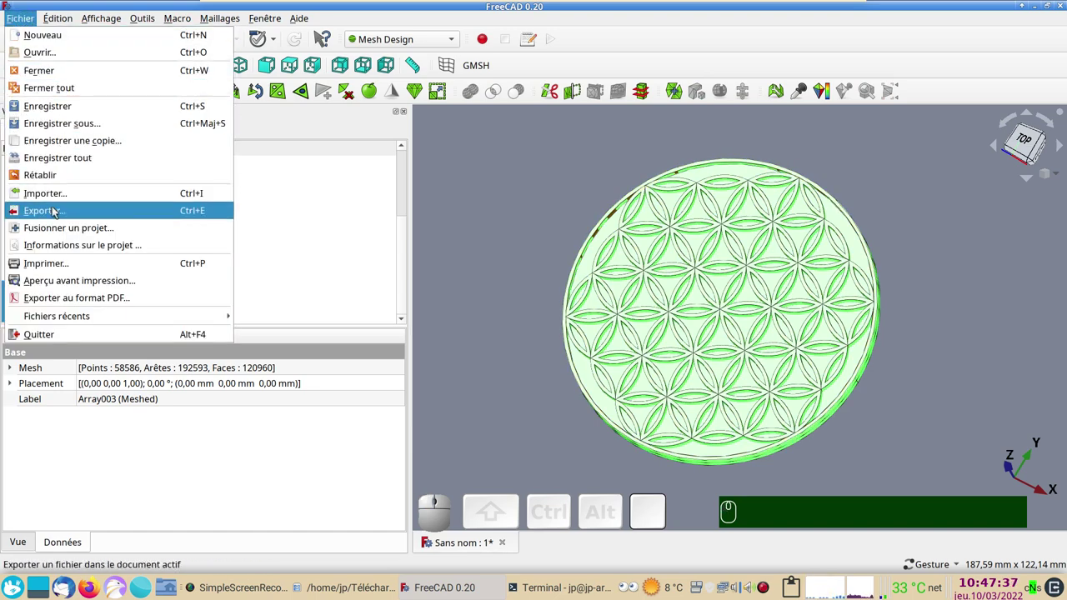
{"action": "left_click", "coordinate": [57, 212]}
{"action": "left_click", "coordinate": [545, 383]}
{"action": "left_click", "coordinate": [504, 414]}
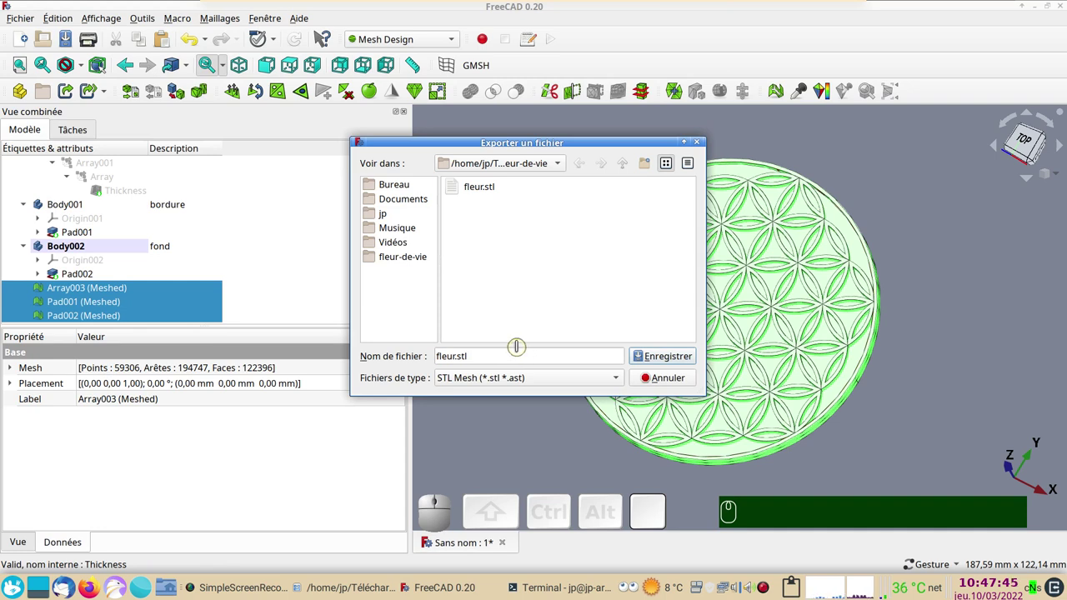
{"action": "left_click", "coordinate": [673, 362]}
{"action": "left_click", "coordinate": [603, 280]}
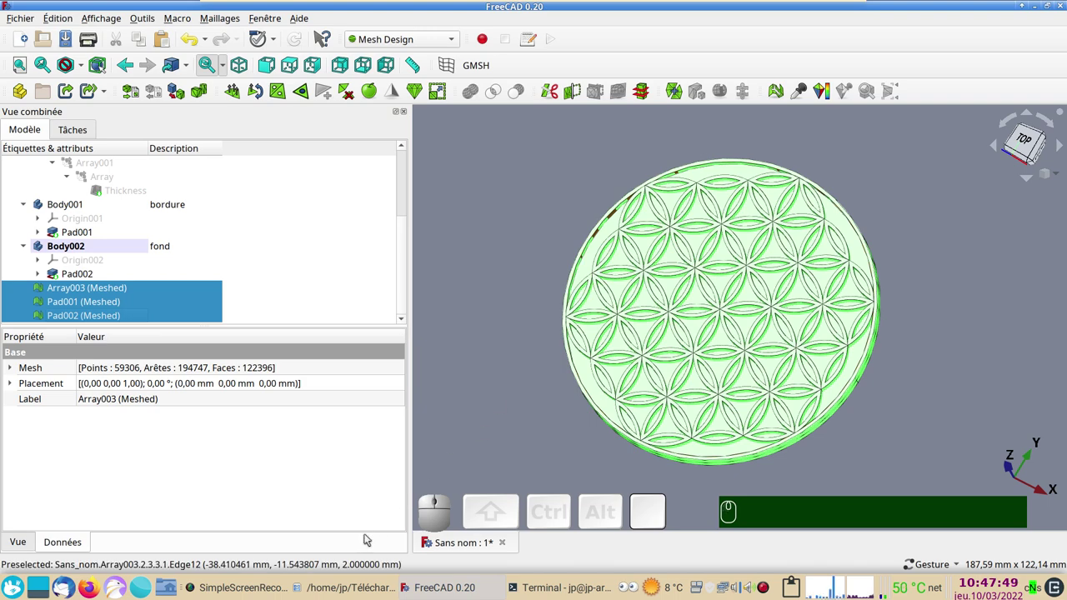
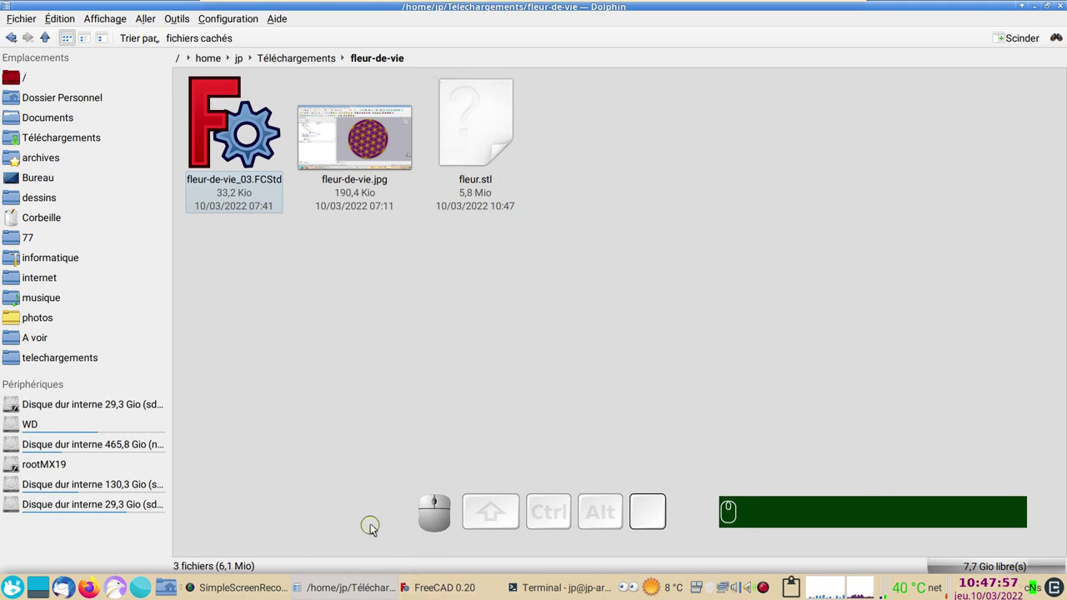
Return from Dolphin to FreeCAD and hide the meshes to reveal the orange-and-purple model.
{"action": "left_click", "coordinate": [417, 583]}
{"action": "key", "text": "Delete"}
{"action": "scroll", "scroll_direction": "up", "scroll_amount": 3}
{"action": "scroll", "scroll_direction": "down", "scroll_amount": 3}
{"action": "left_click_drag", "start_coordinate": [492, 410], "coordinate": [466, 407]}
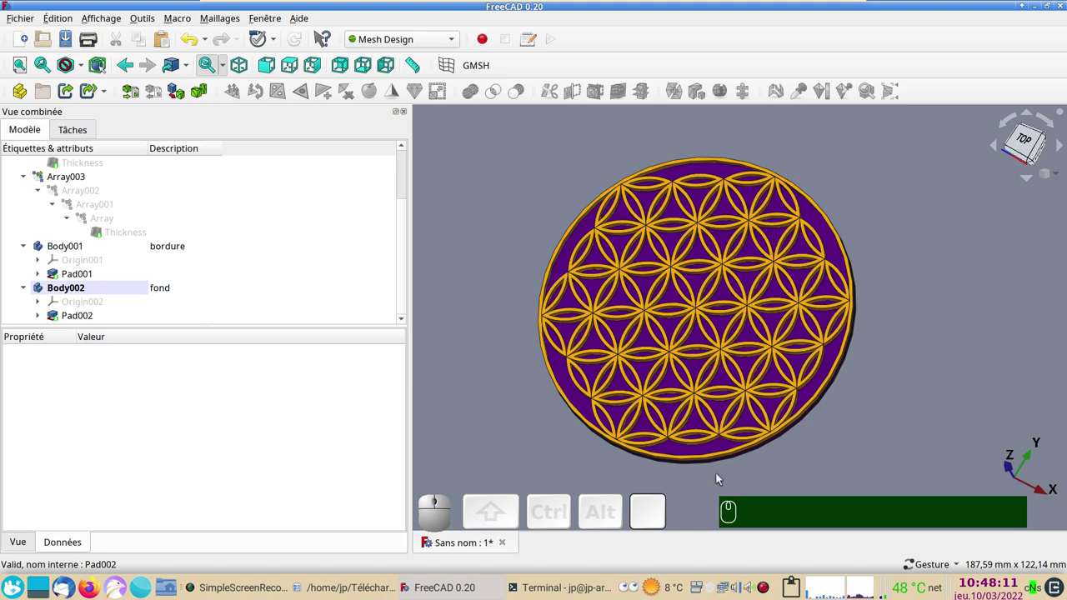
{"action": "left_click_drag", "start_coordinate": [808, 474], "coordinate": [807, 445]}
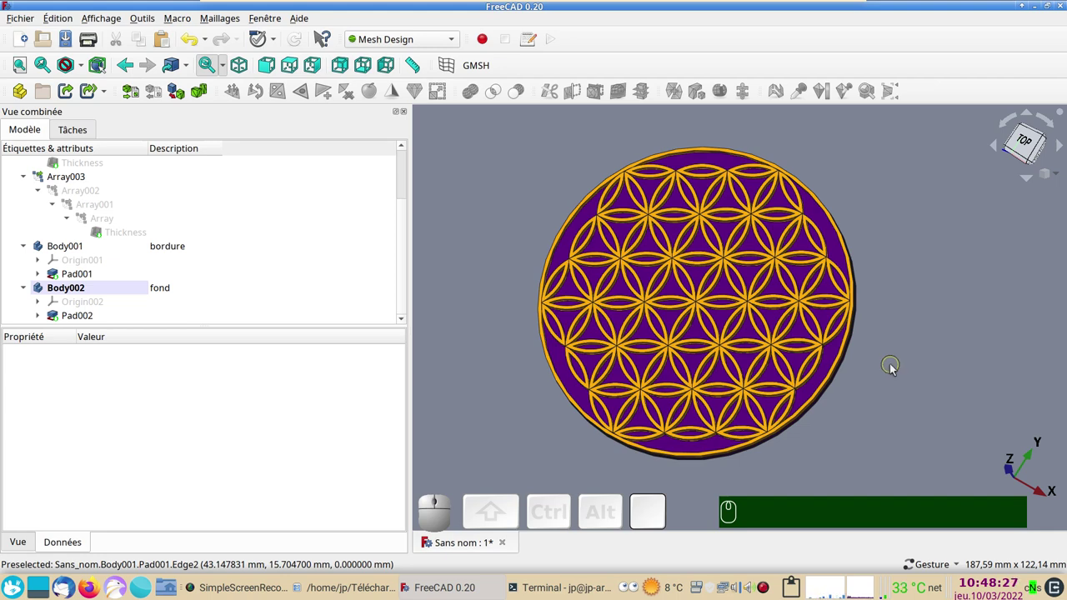
{"action": "left_click_drag", "start_coordinate": [908, 401], "coordinate": [895, 394]}
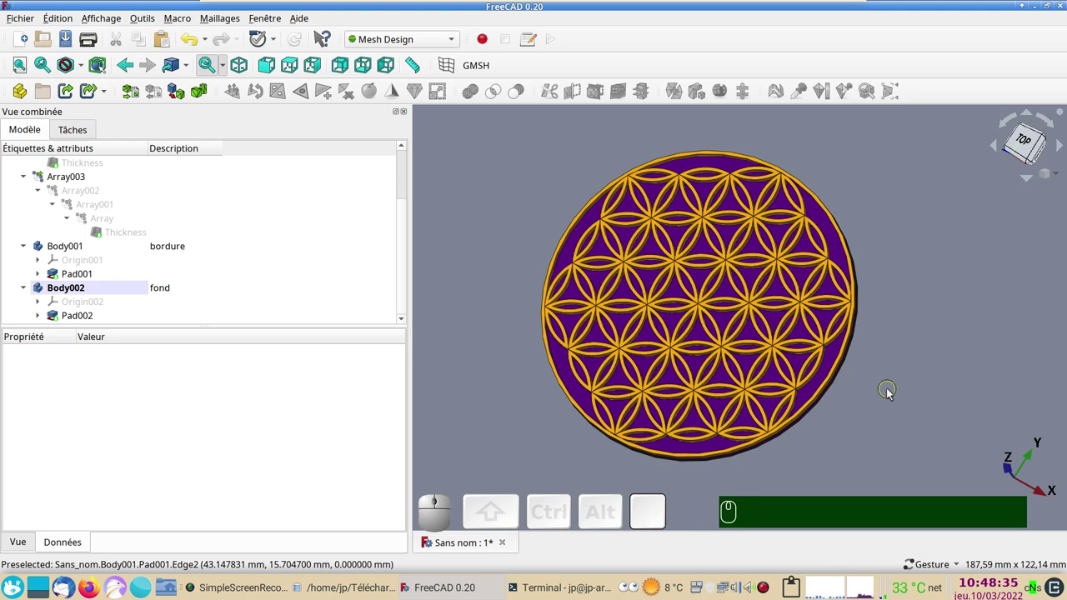
{"action": "scroll", "scroll_direction": "up", "scroll_amount": 3}
{"action": "scroll", "scroll_direction": "down", "scroll_amount": 3}
{"action": "left_click_drag", "start_coordinate": [857, 424], "coordinate": [867, 375]}
{"action": "right_click", "coordinate": [880, 387]}
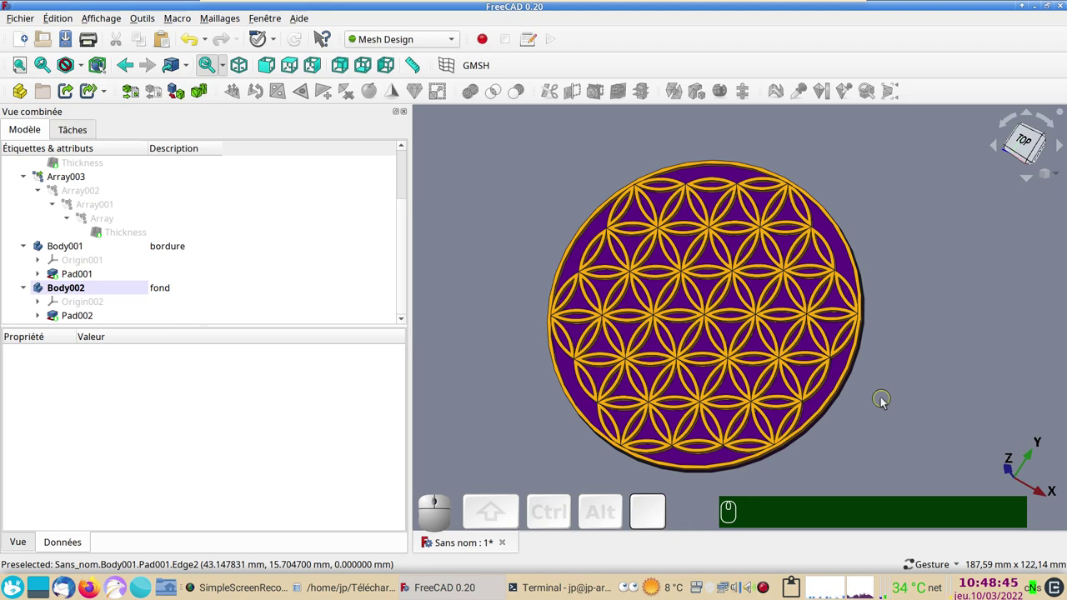